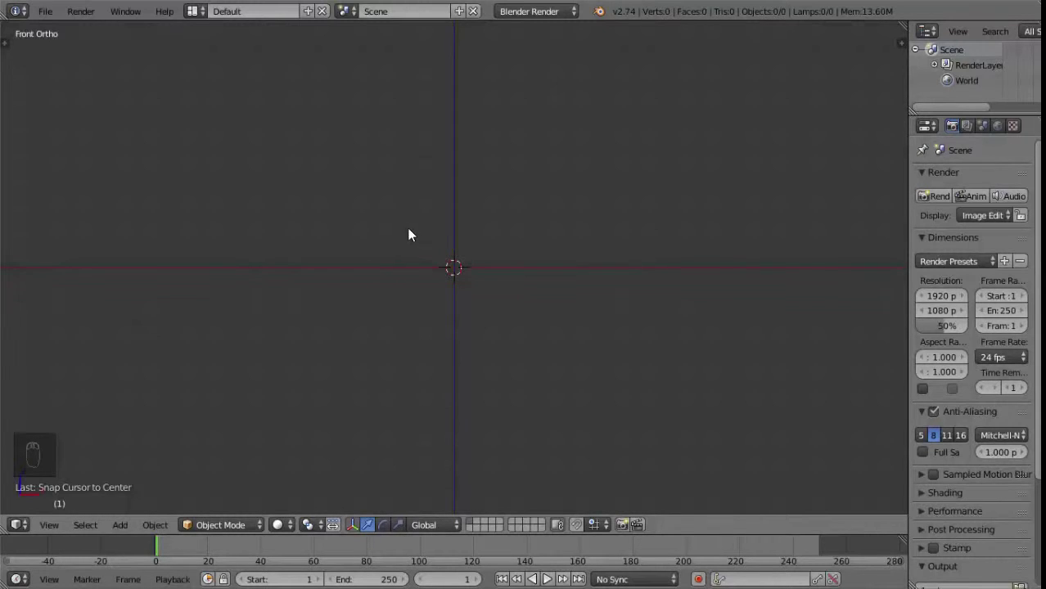
Step: Add a Curve > Spiral object to the empty scene via the add menu
drag(401, 228, 435, 245)
key(shift+s)
key(shift+a)
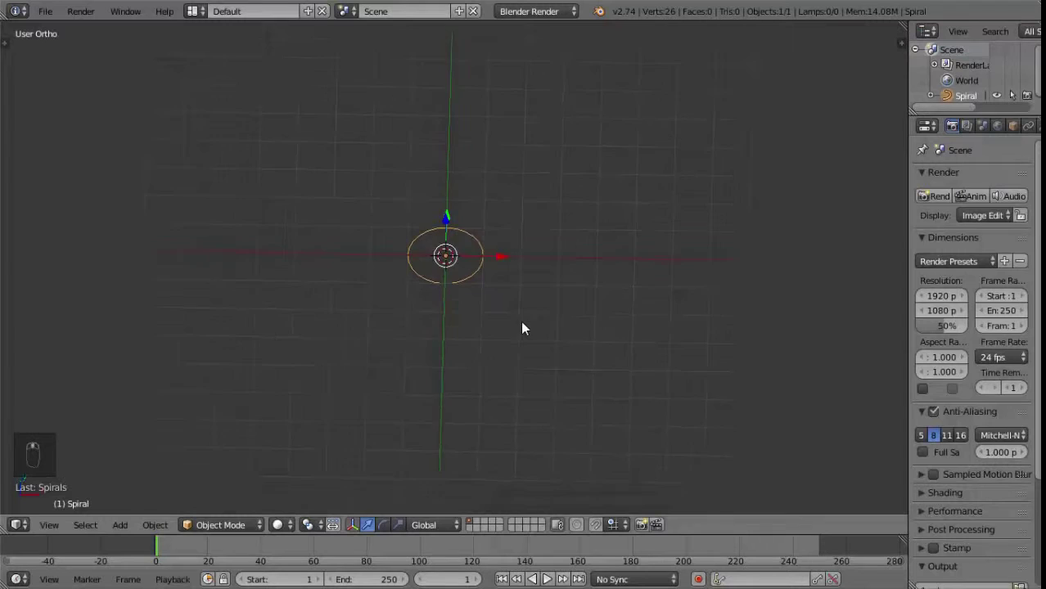
Step: Set the spiral's turns to just over one full loop in its operator settings
drag(406, 347, 147, 306)
key(t)
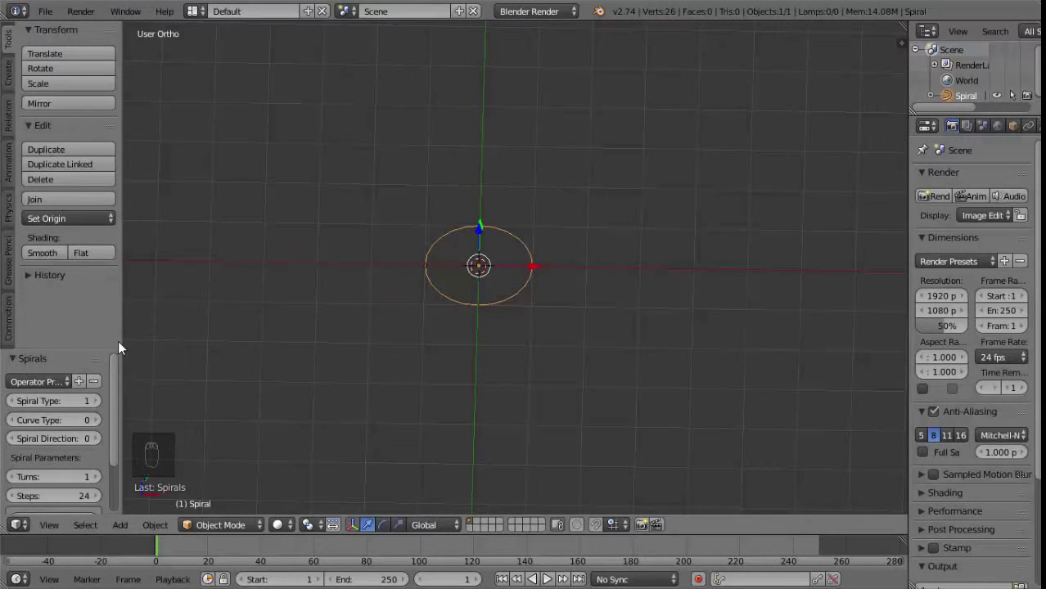
drag(125, 344, 169, 425)
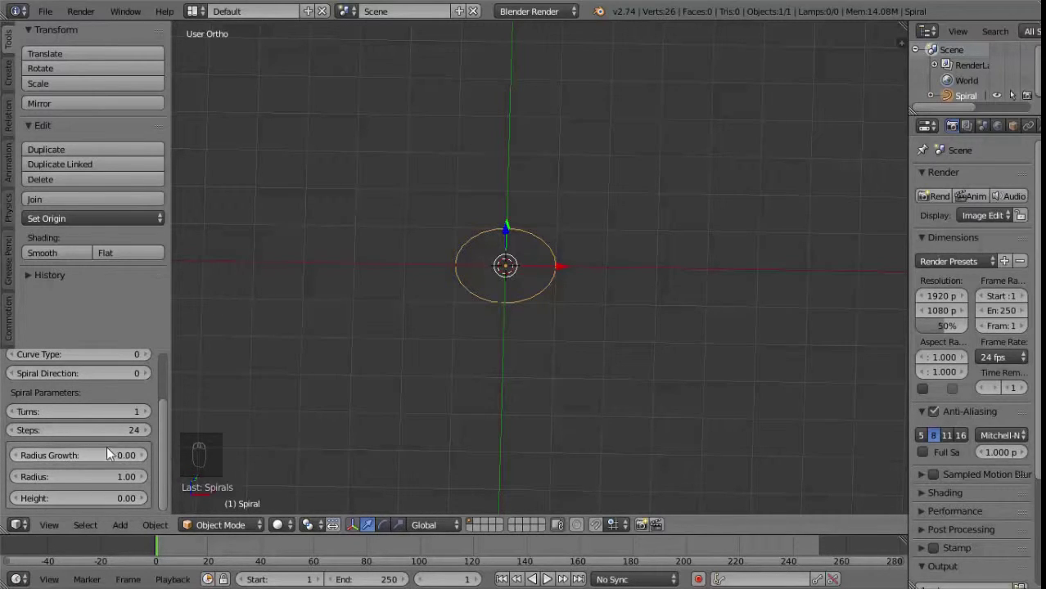
drag(128, 459, 144, 462)
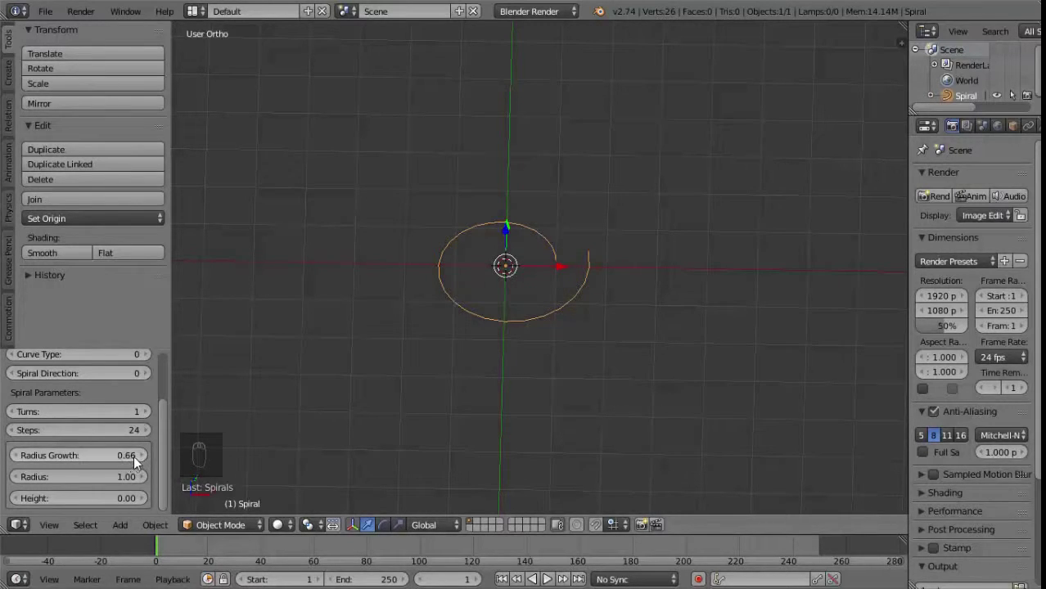
drag(134, 462, 144, 451)
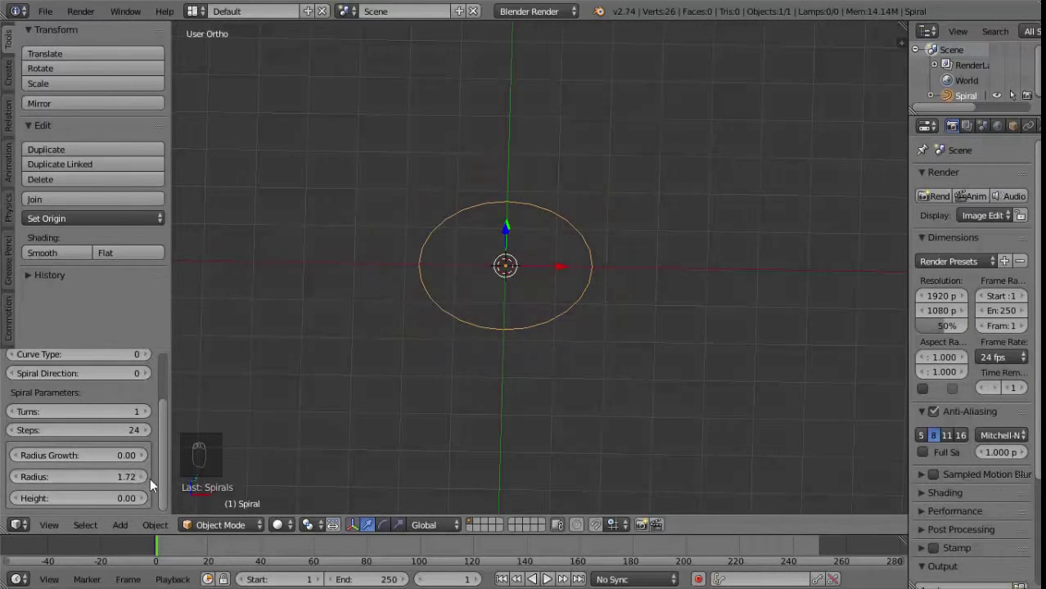
Step: Give the spiral vertical height so it rises as a short helix
drag(136, 479, 439, 371)
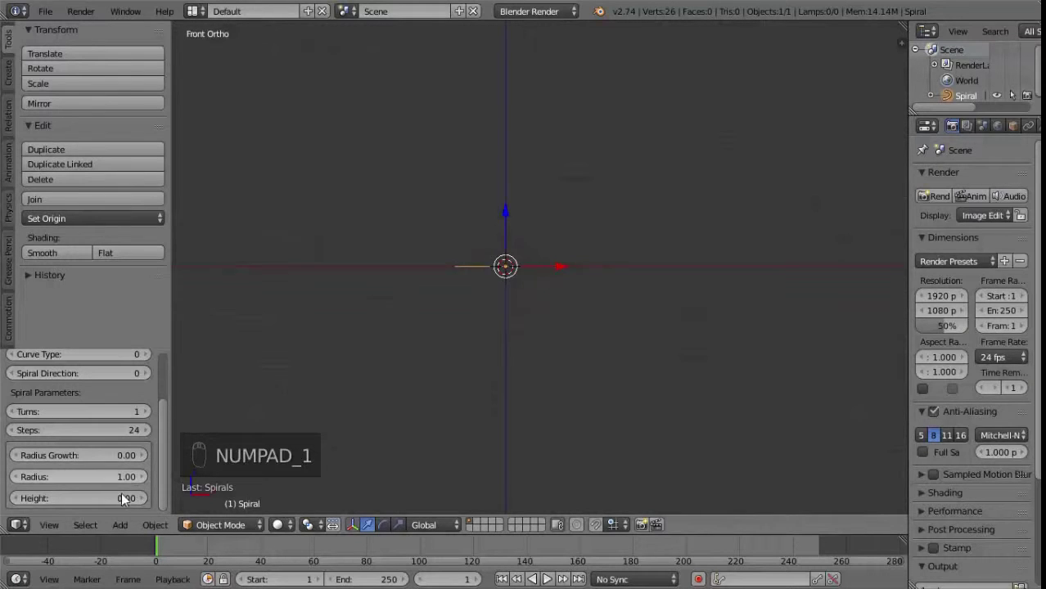
drag(118, 500, 165, 498)
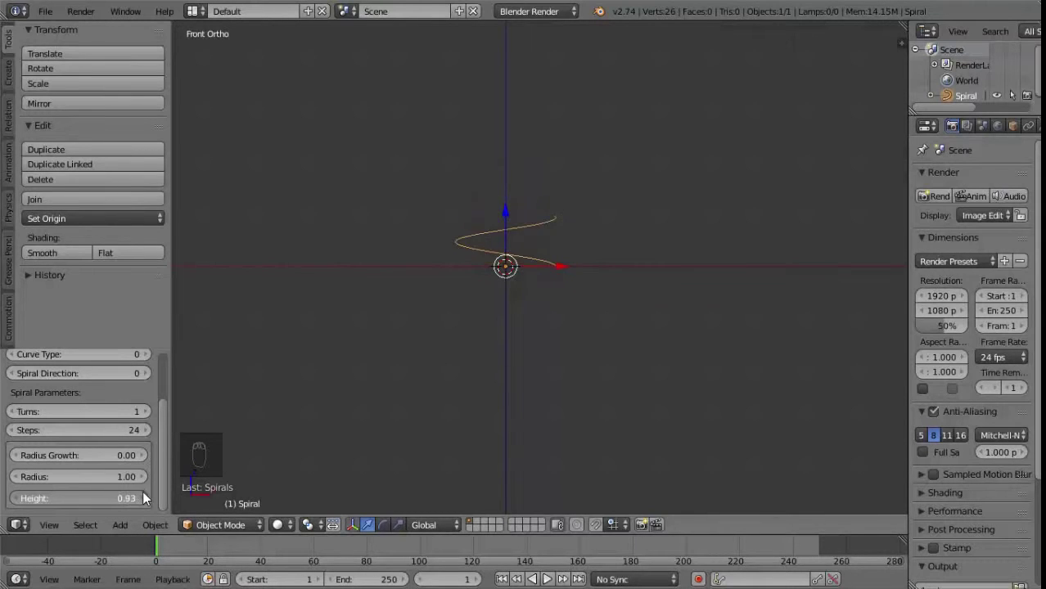
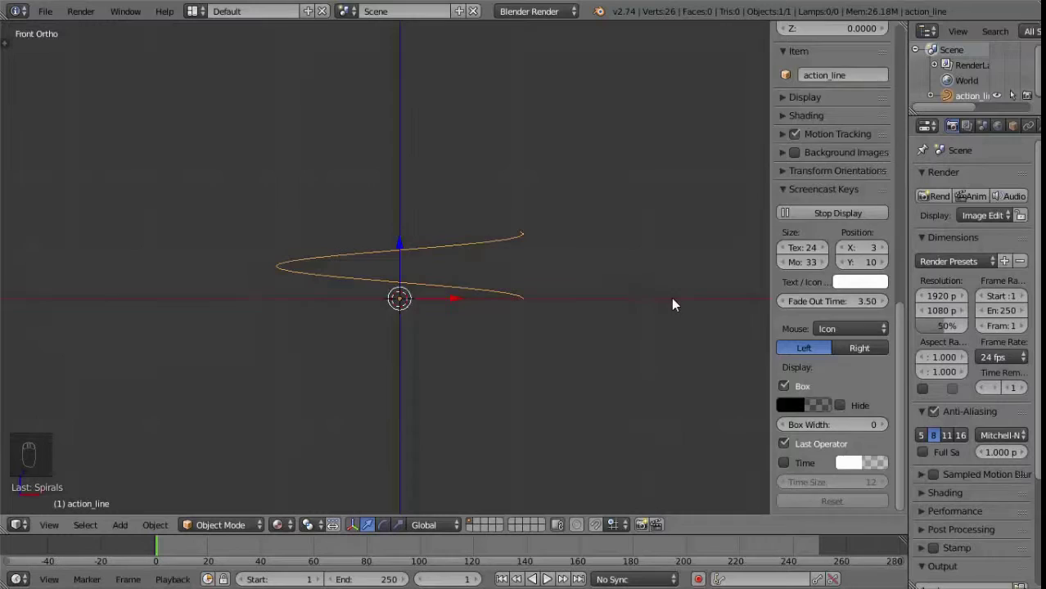
Step: Add a mesh circle and scale it in Edit Mode to be wider than the spiral
key(n)
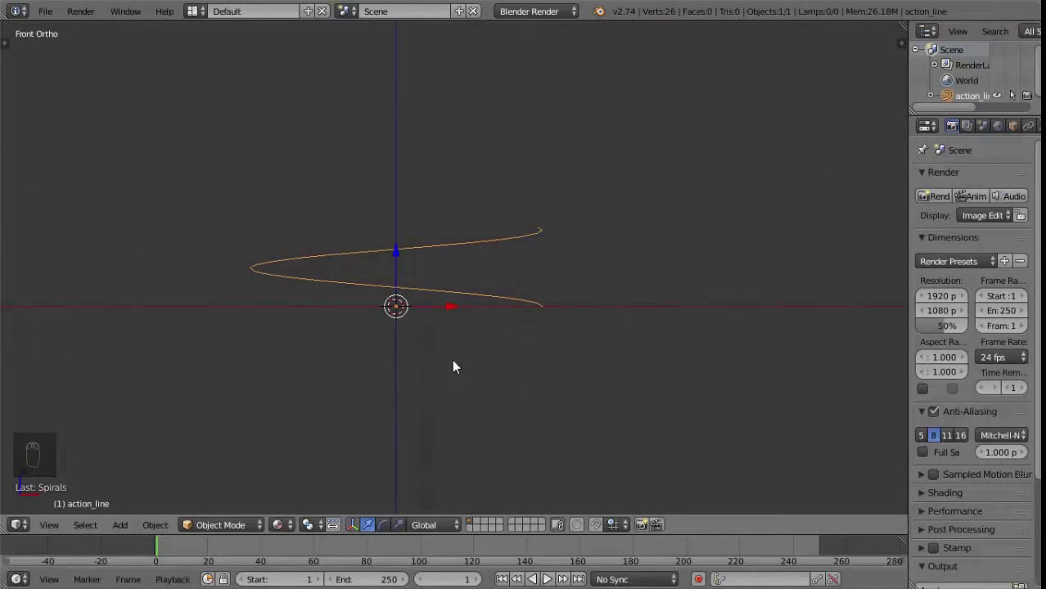
key(shift+a)
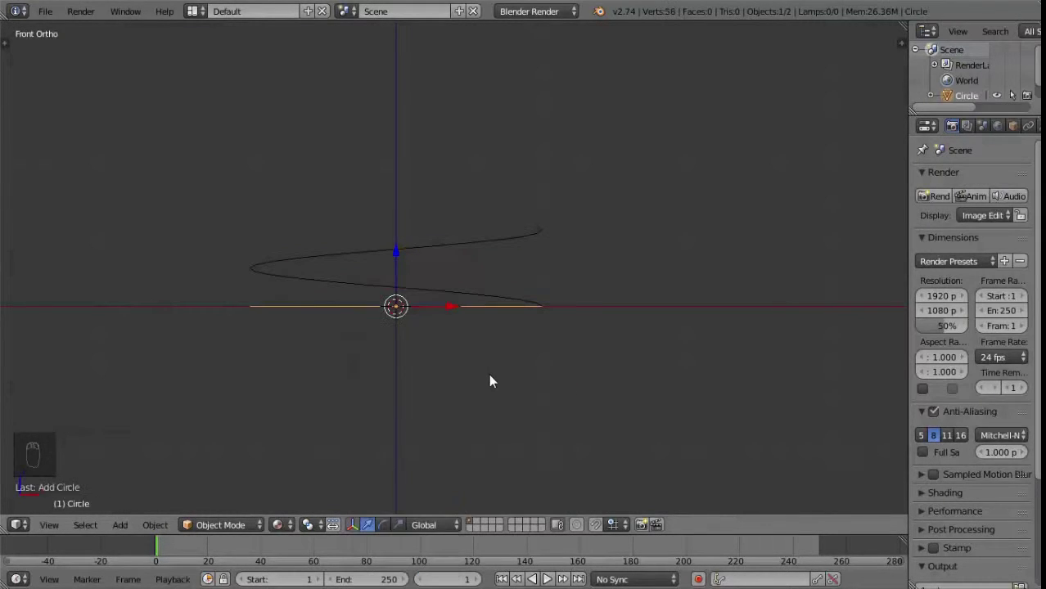
key(Tab)
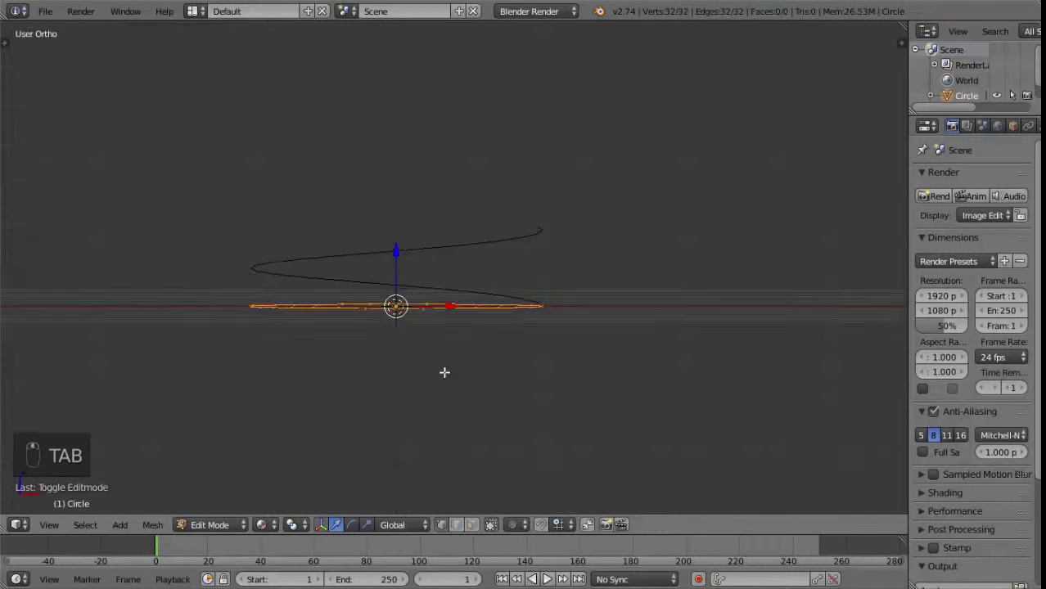
key(s)
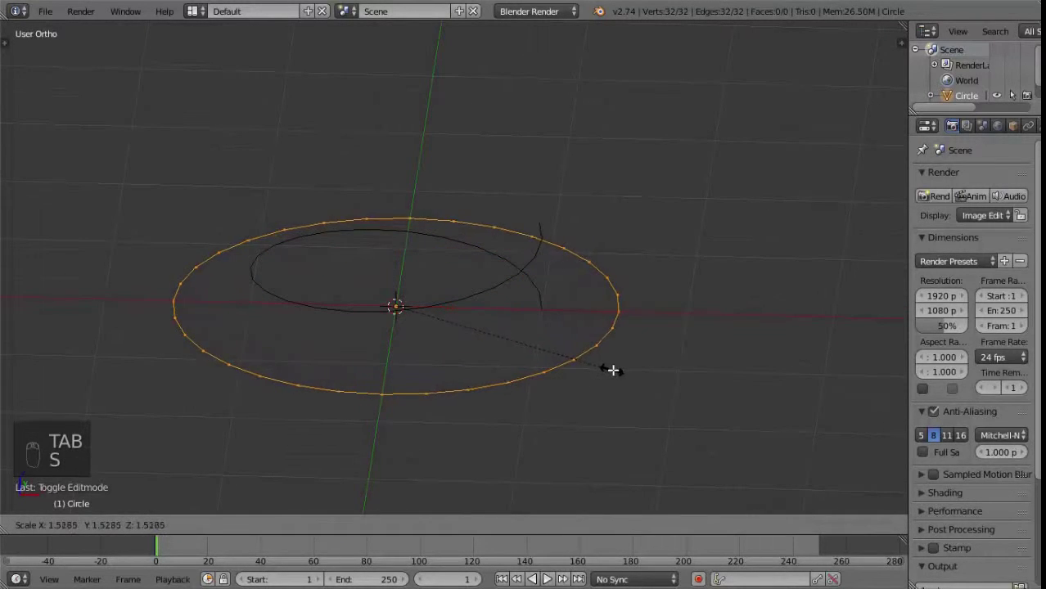
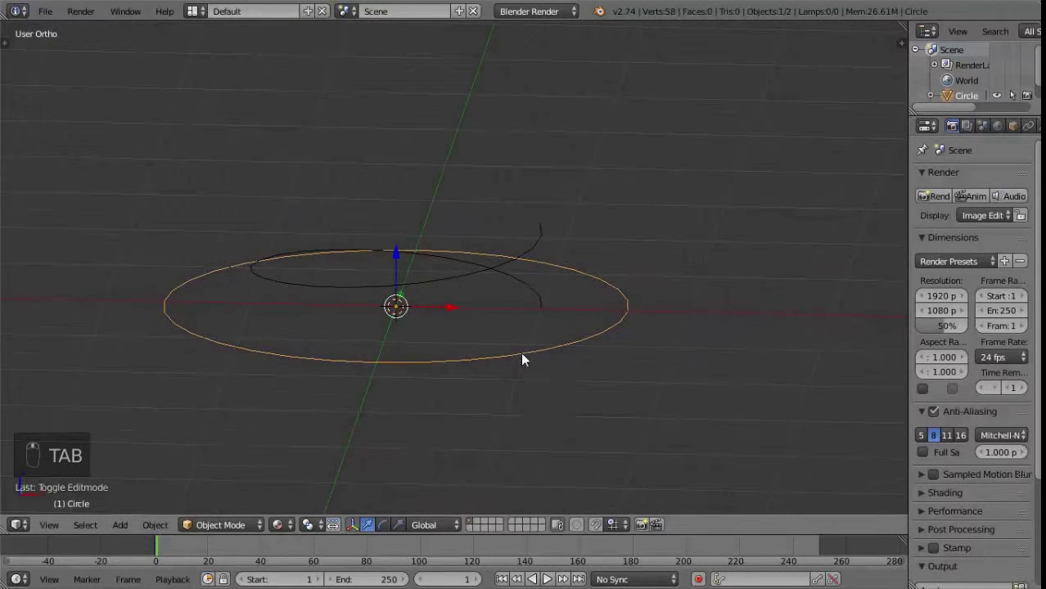
key(shift+a)
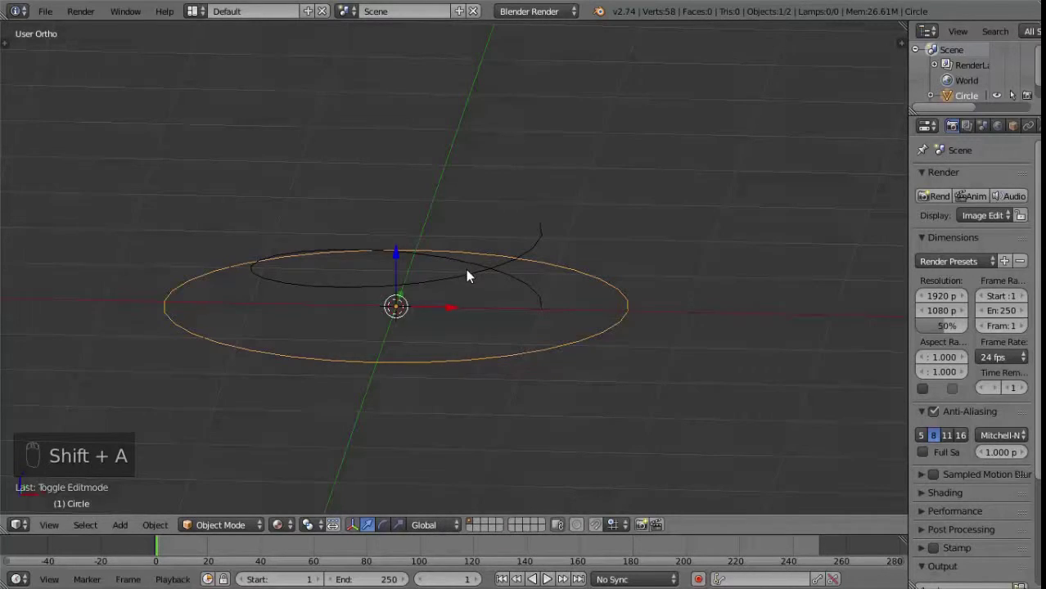
Step: Apply the circle's rotation and reselect the action_line spiral
key(ctrl+a)
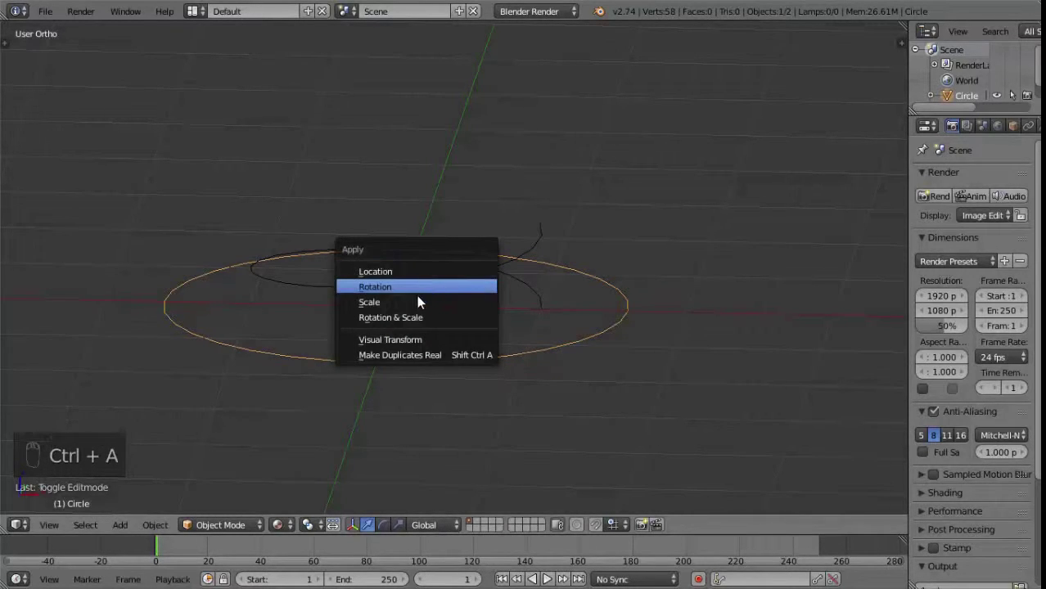
middle_click(626, 383)
right_click(495, 304)
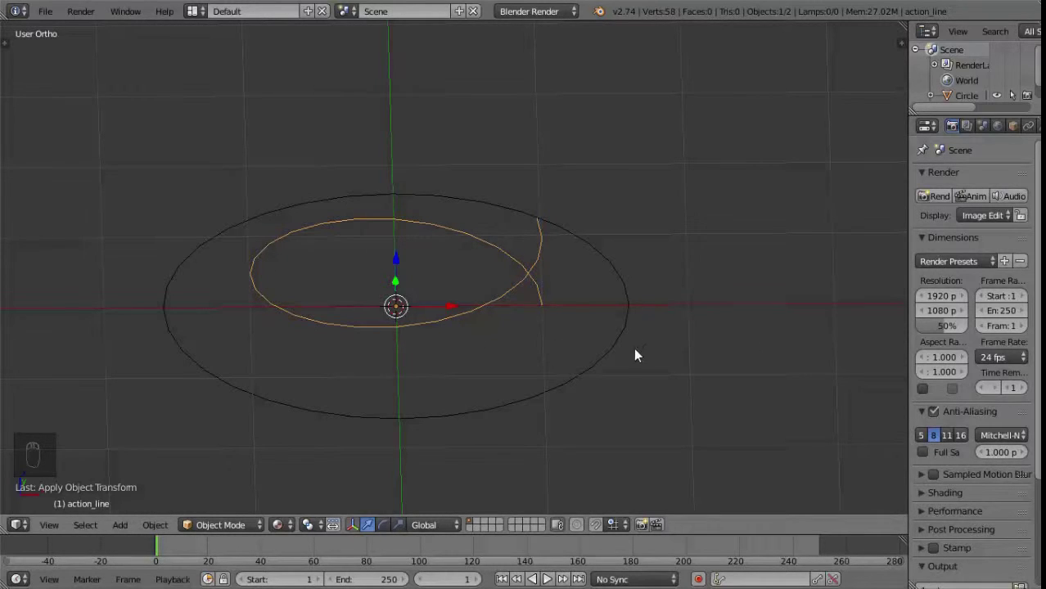
Step: Rename the circle circle_for_action_line_form and bring up its conversion options with Alt+C
drag(583, 344, 788, 345)
key(n)
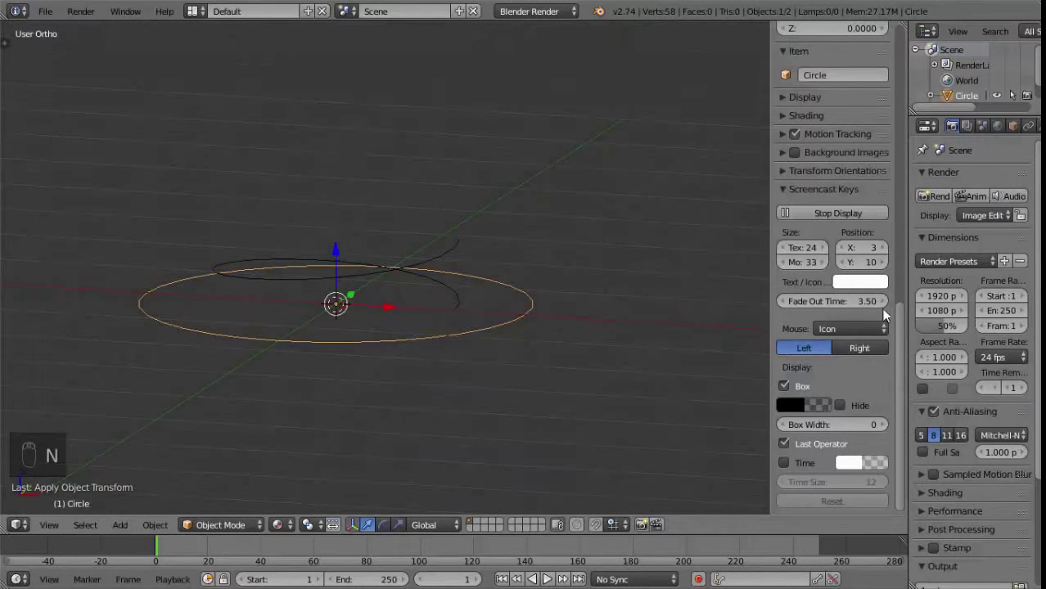
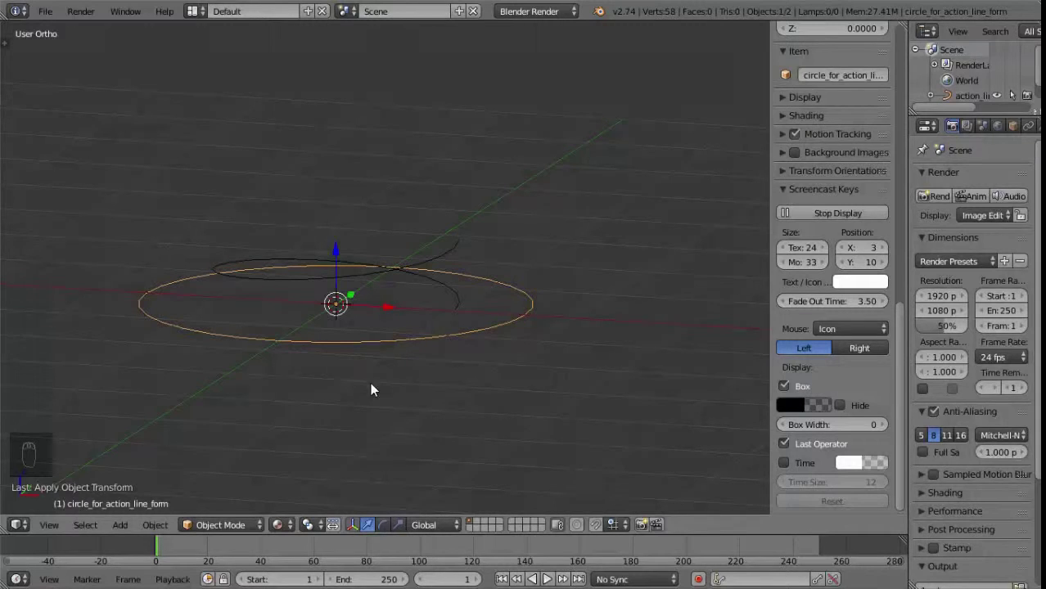
key(n)
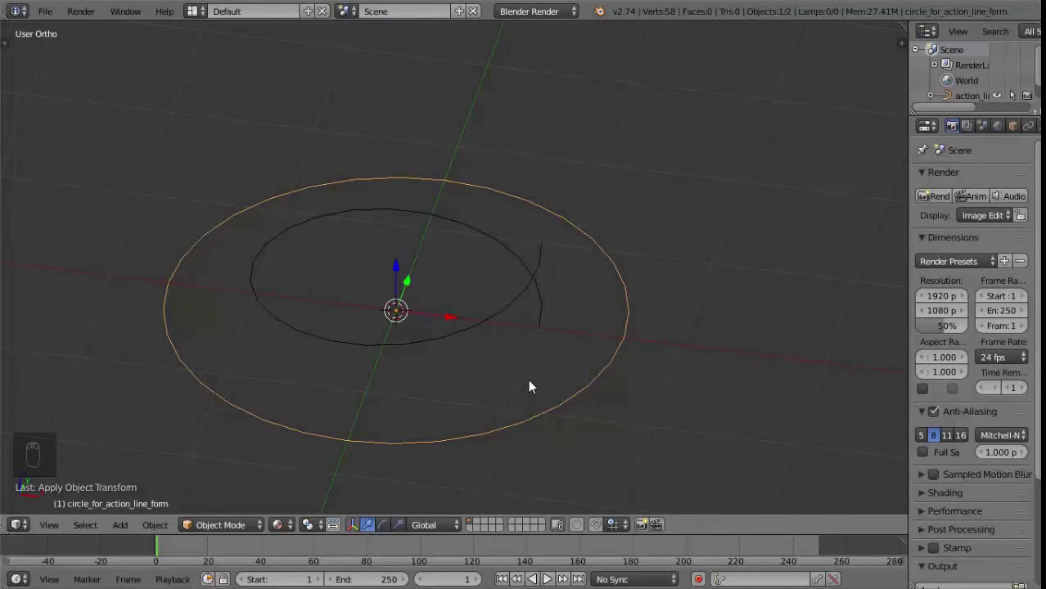
key(alt+c)
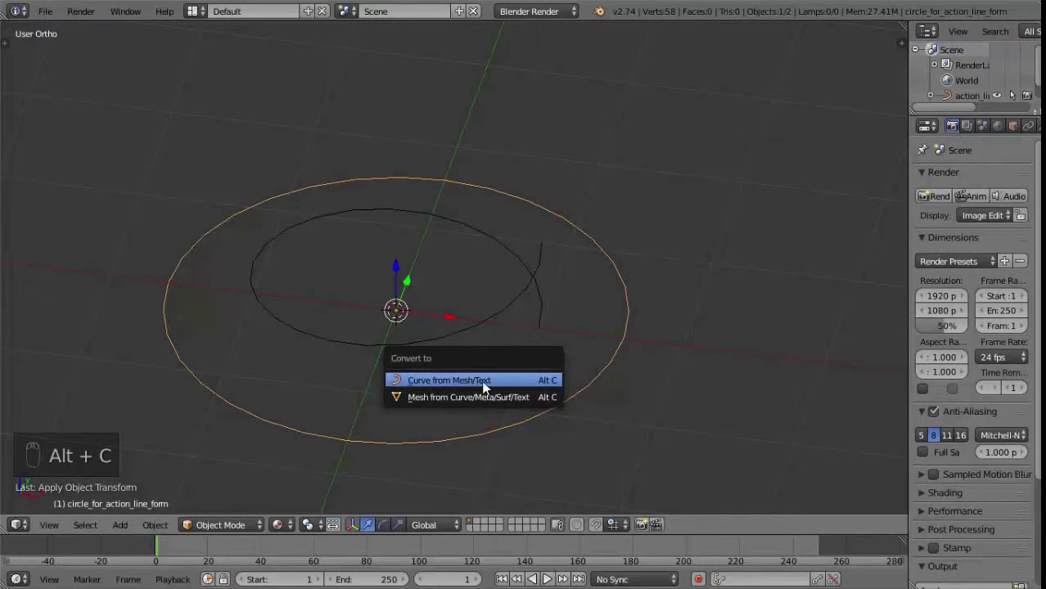
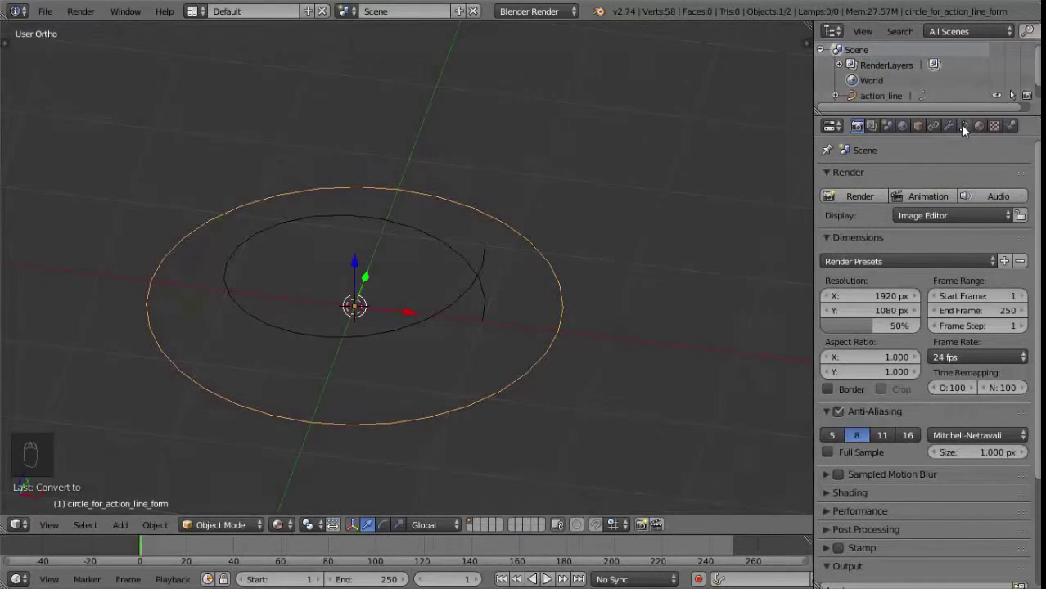
Step: Set the converted circle as action_line's Bevel Object in its curve data, making it a tube
right_click(443, 306)
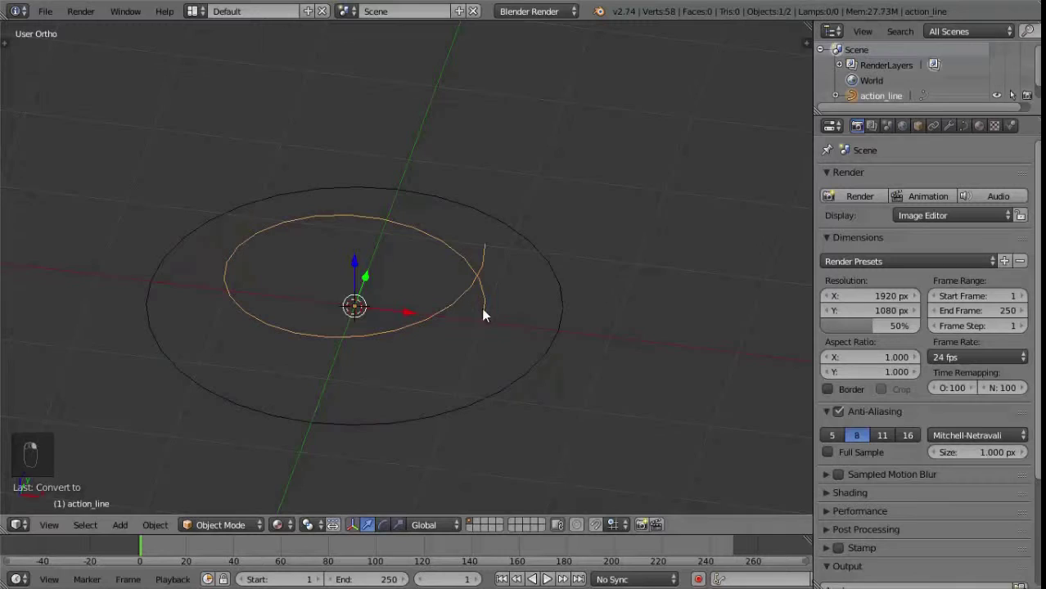
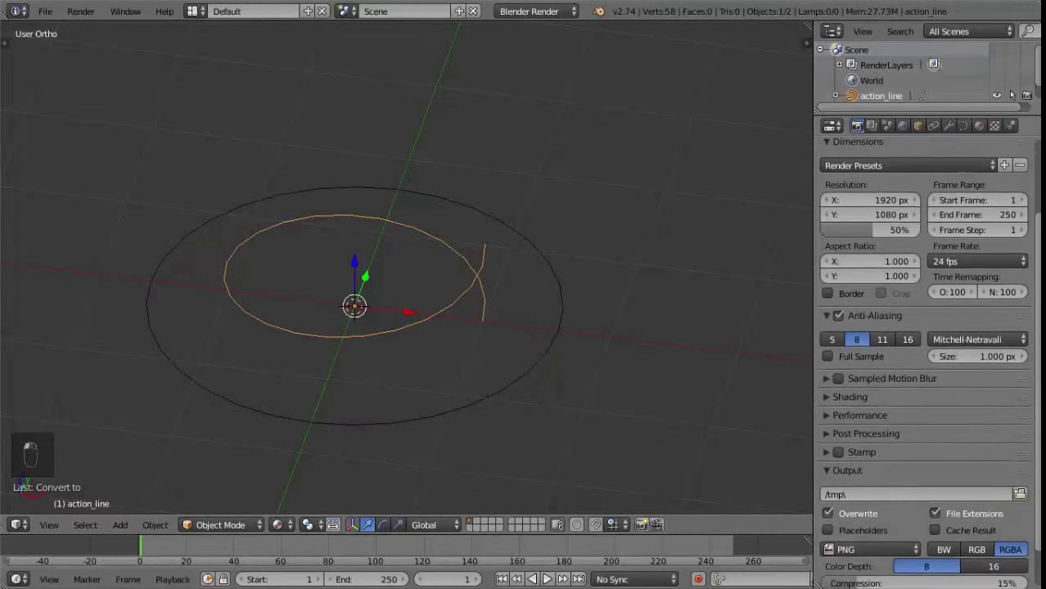
click(973, 135)
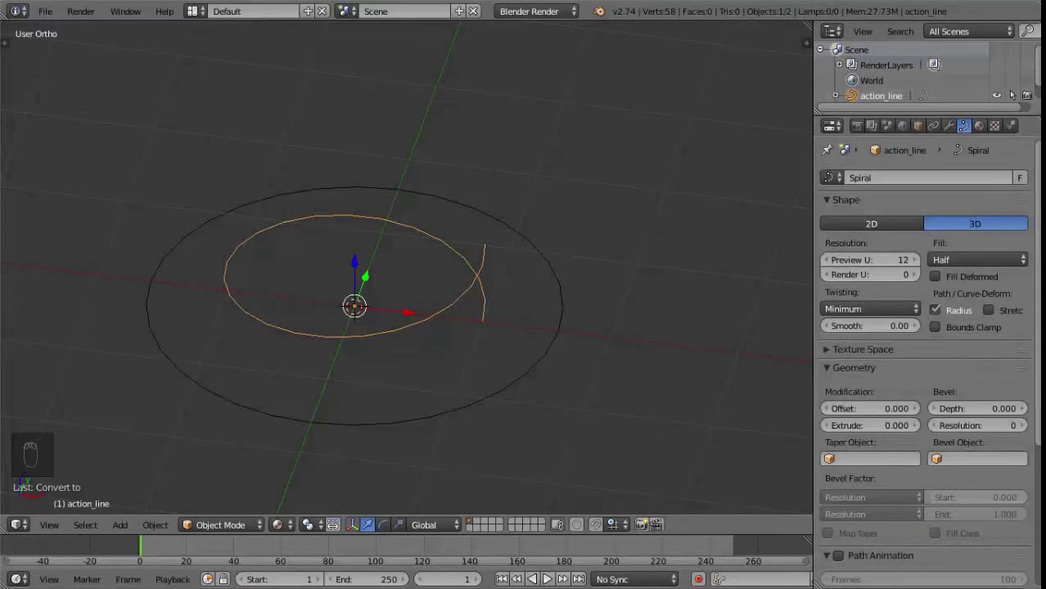
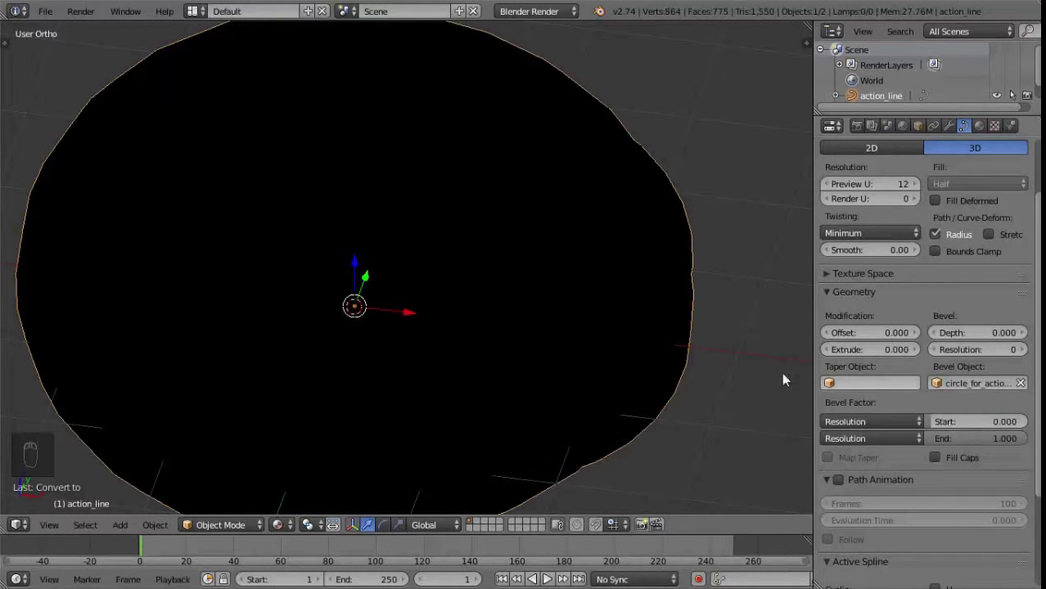
drag(697, 366, 615, 337)
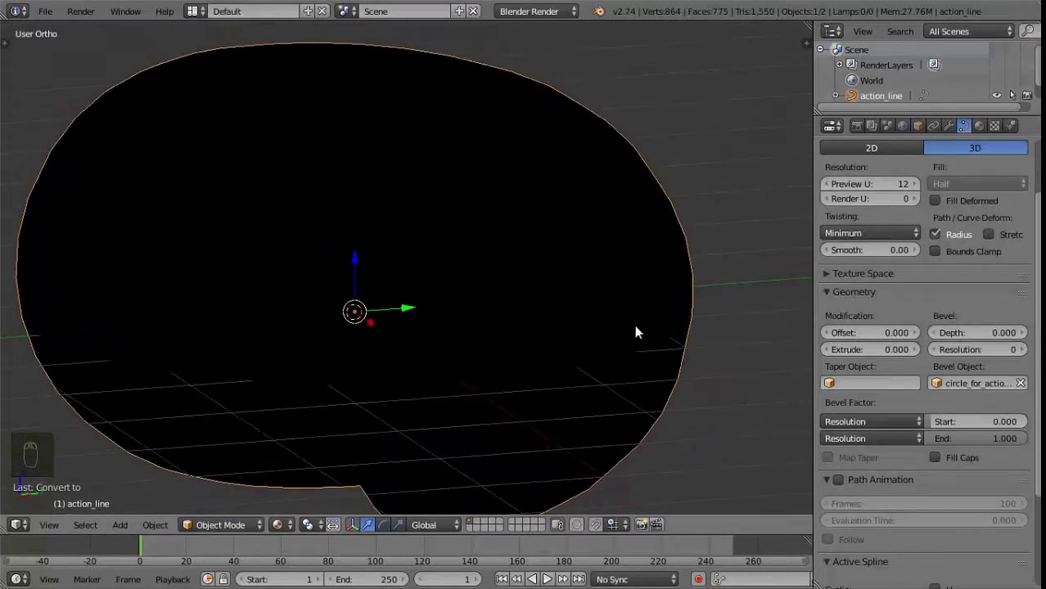
key(z)
Step: Reduce the tube's thickness and select the profile circle
middle_click(555, 329)
drag(457, 352, 237, 368)
right_click(237, 367)
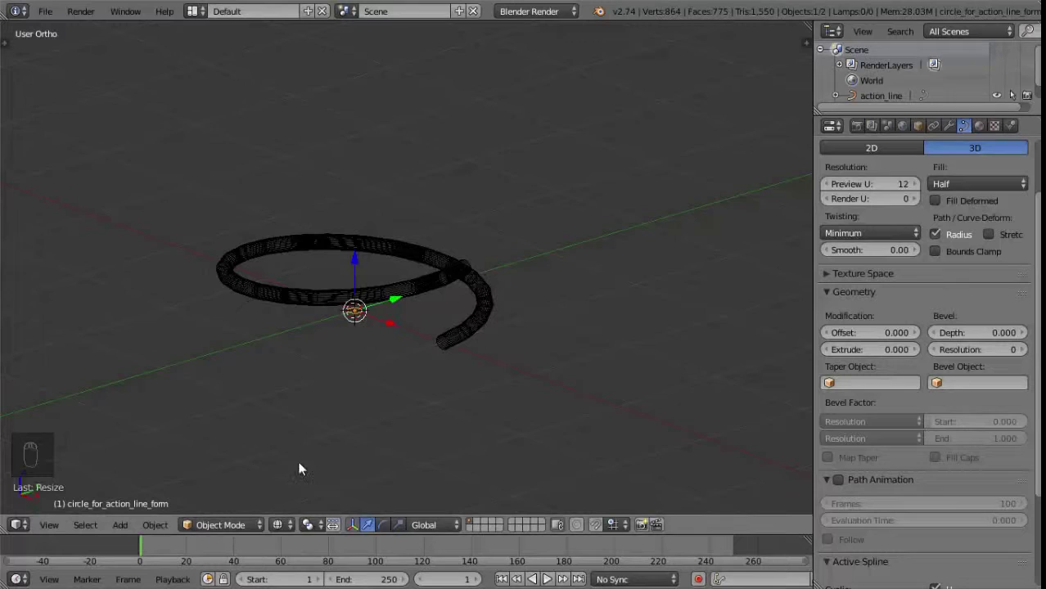
Step: Shrink the profile circle to thin the tube, move it to another layer and set the render engine to Cycles
drag(283, 530, 420, 380)
drag(439, 417, 399, 330)
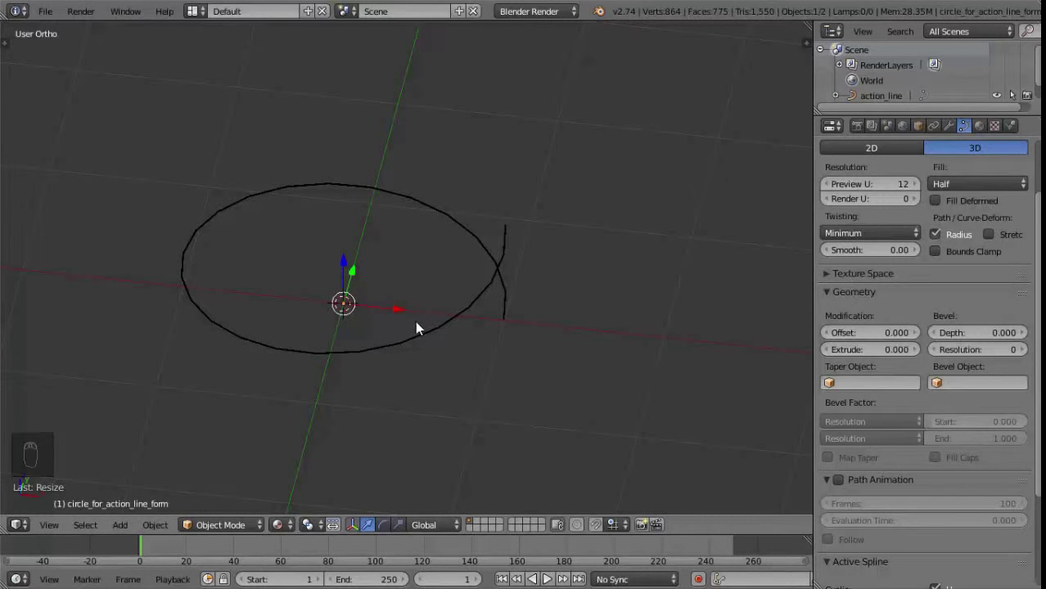
key(m)
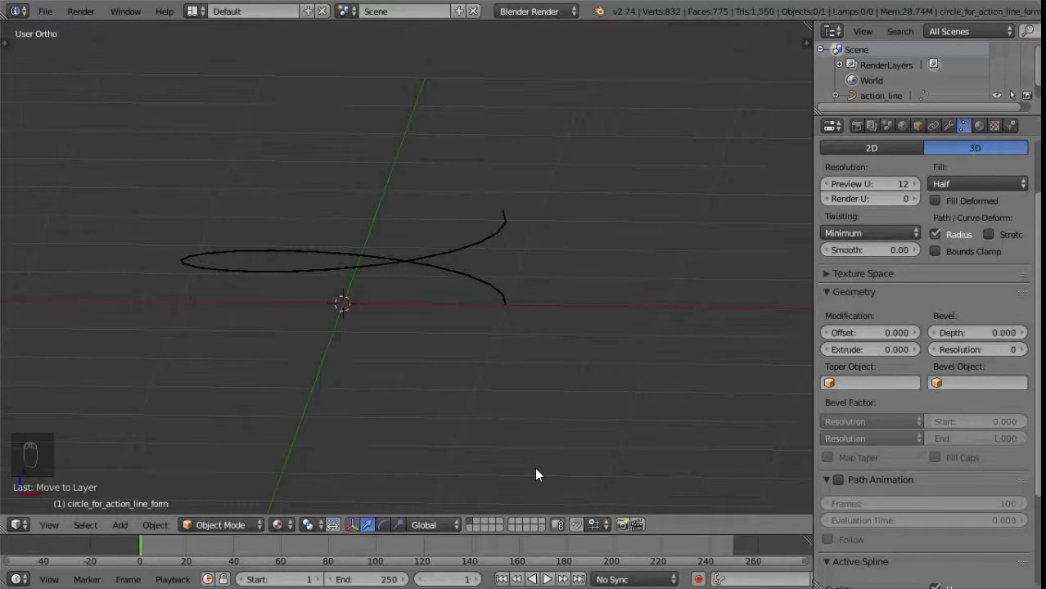
drag(545, 20, 530, 71)
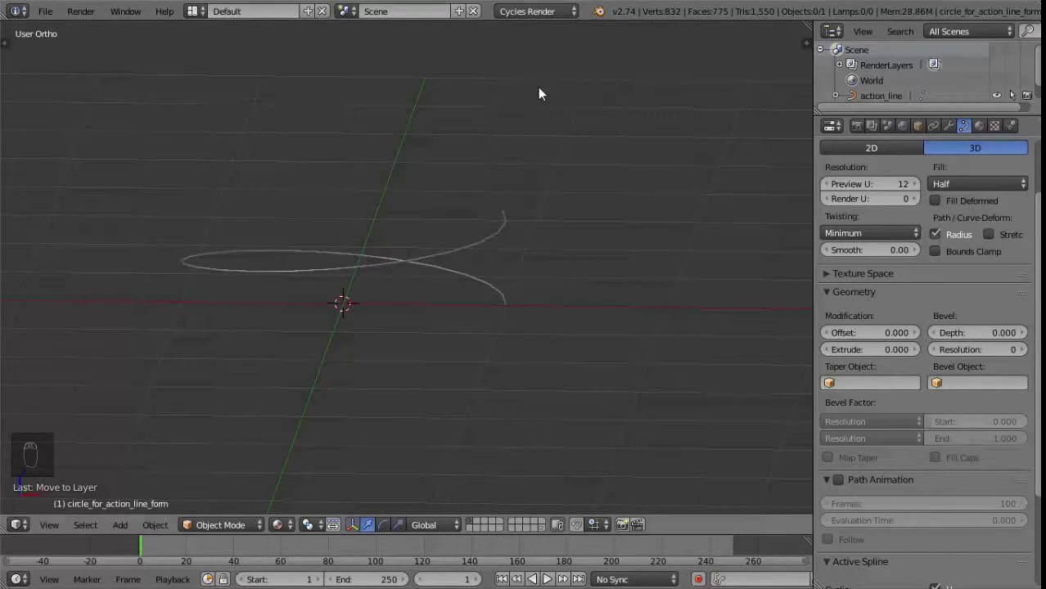
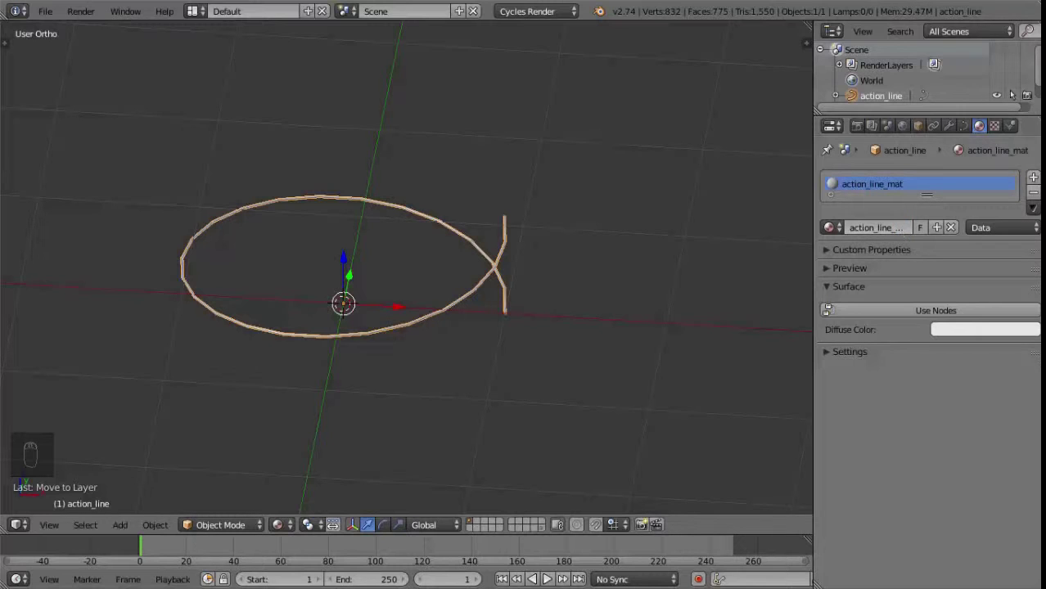
Step: Set action_line_mat to a pale blue Emission surface and preview it in Rendered shading
drag(921, 324, 959, 177)
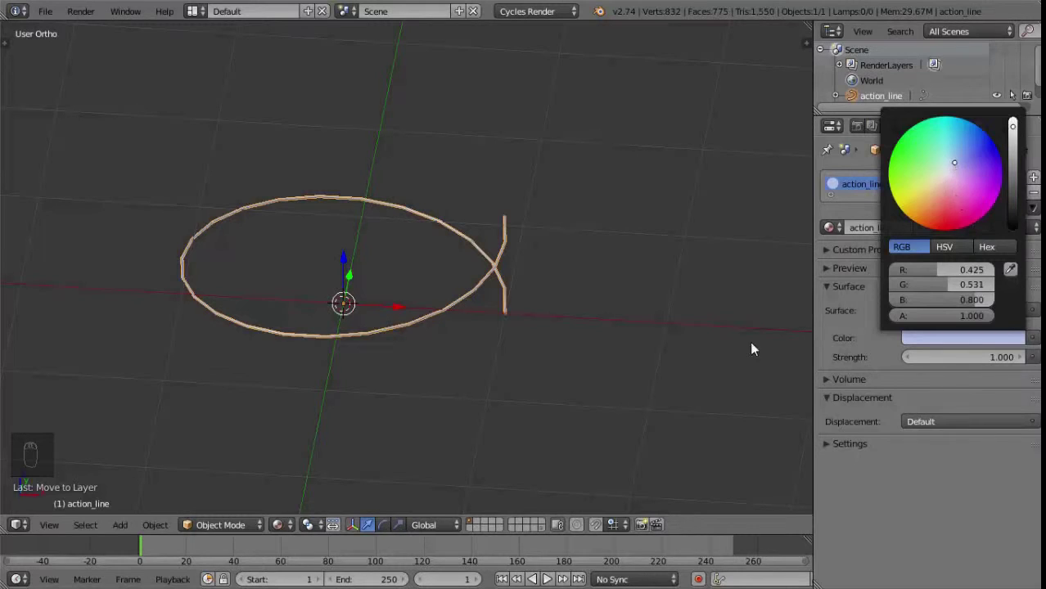
drag(474, 297, 333, 412)
click(281, 530)
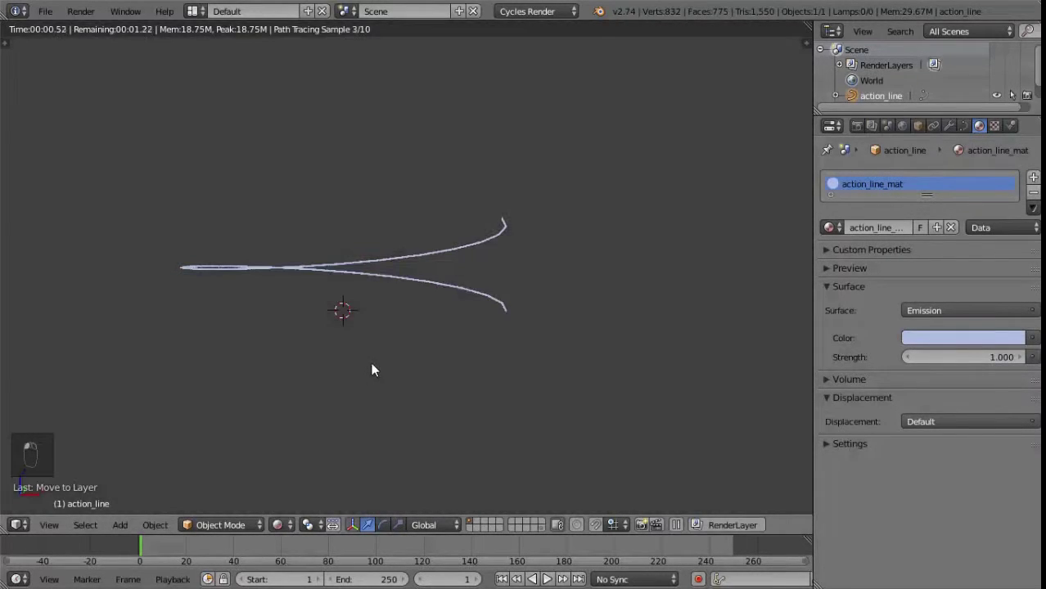
Step: Return the viewport to solid shading and orbit around the spiral
click(430, 232)
drag(401, 327, 283, 523)
drag(283, 523, 459, 311)
drag(432, 316, 425, 315)
key(KP_1)
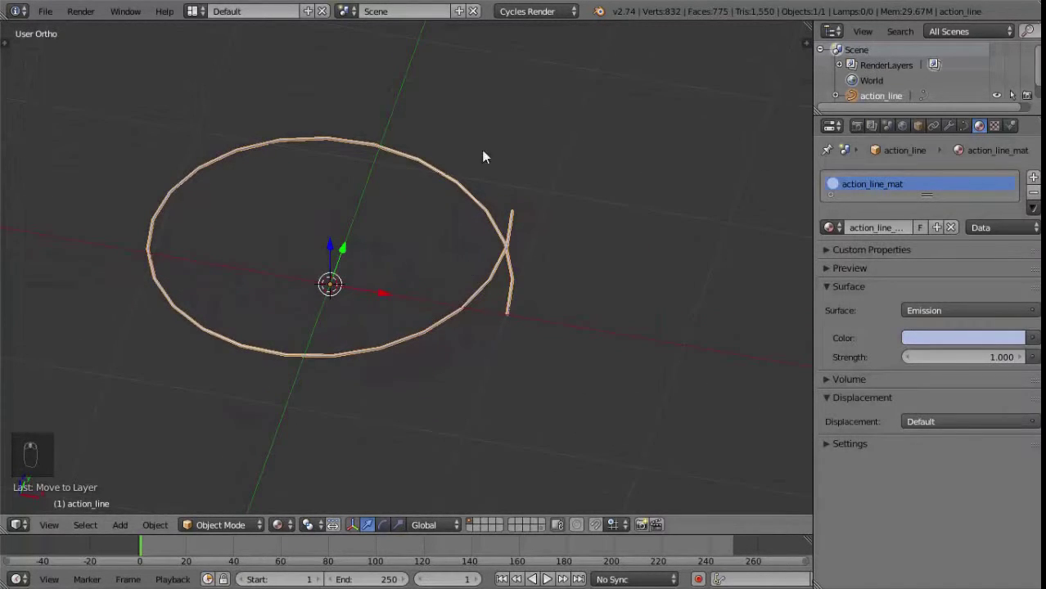
Step: Add a cube and scale it along one axis into a thin slab
key(shift+a)
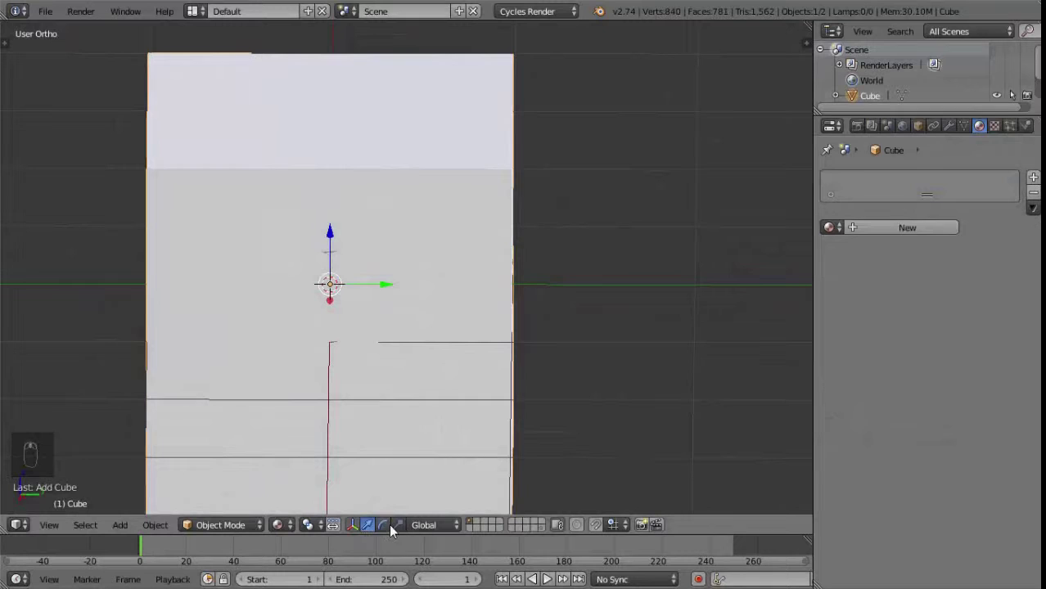
drag(402, 529, 338, 331)
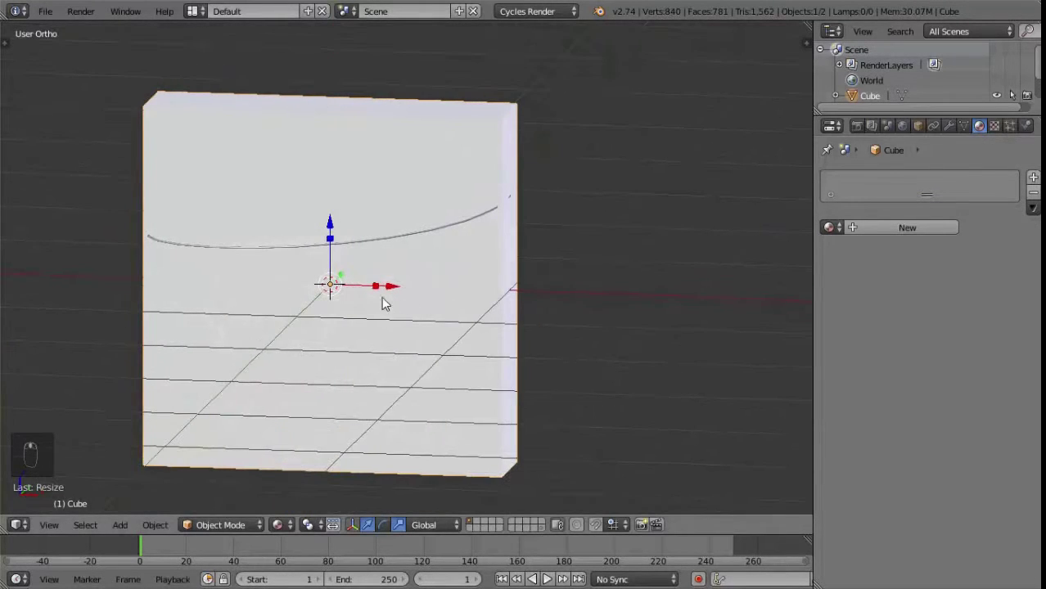
drag(376, 294, 335, 250)
click(376, 294)
drag(375, 293, 380, 300)
click(336, 249)
middle_click(335, 256)
click(378, 292)
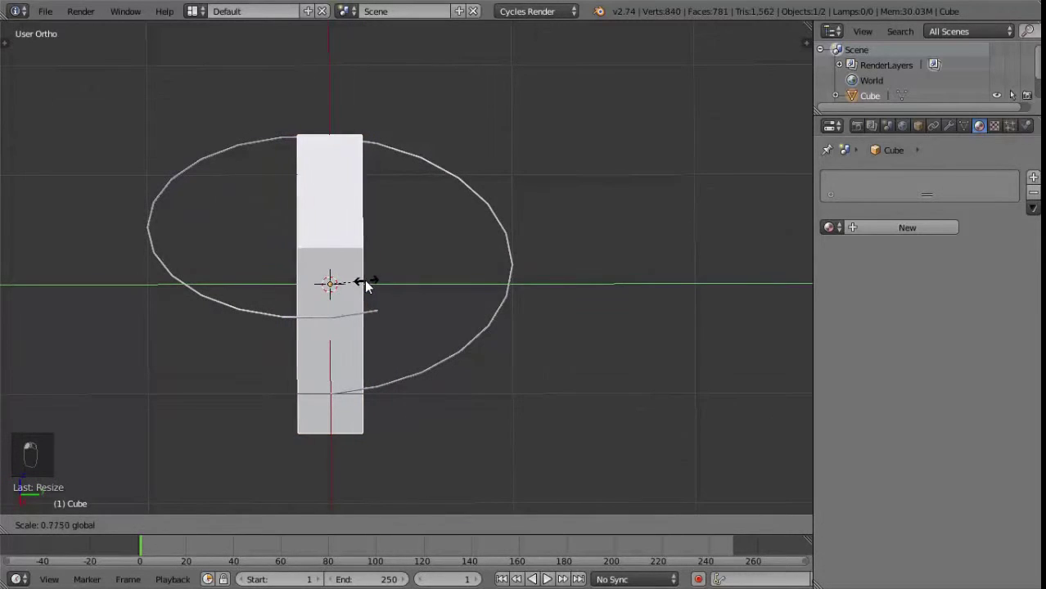
Step: Move the slab up through the spiral and tilt it about a single axis
drag(400, 275, 370, 517)
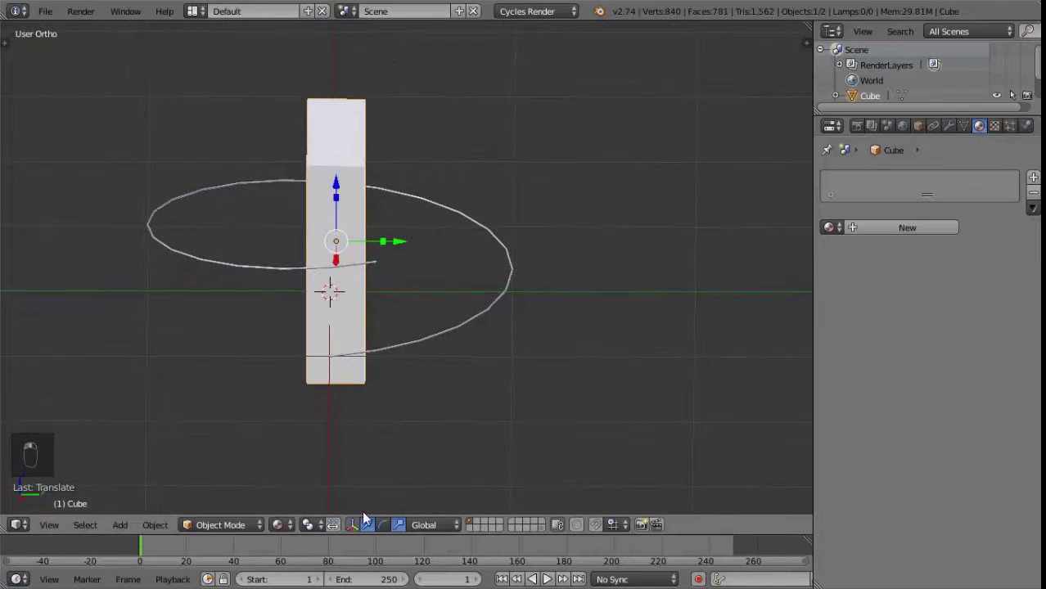
drag(389, 524, 463, 292)
middle_click(463, 292)
click(378, 274)
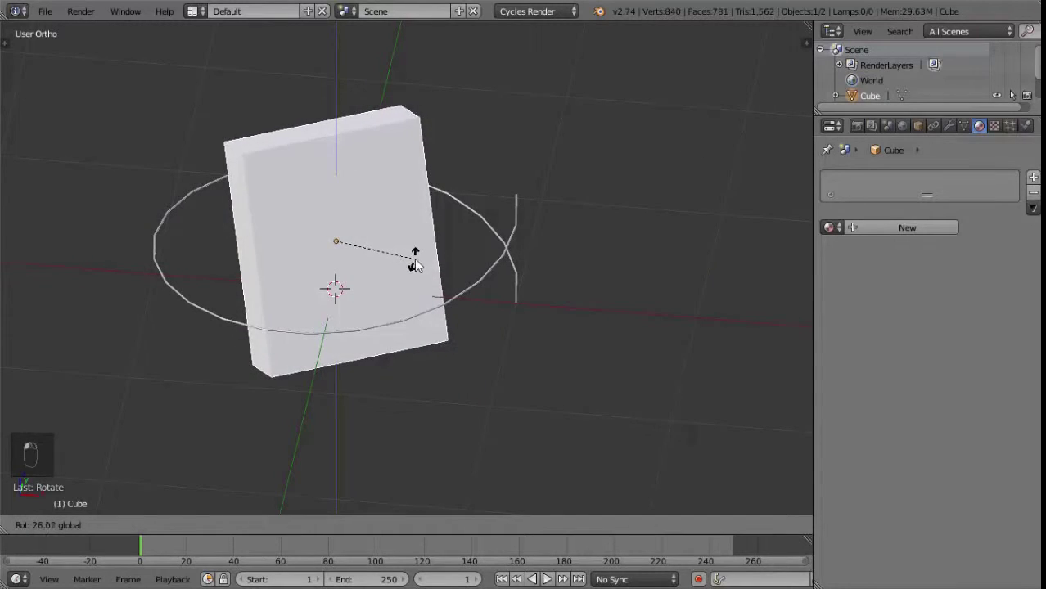
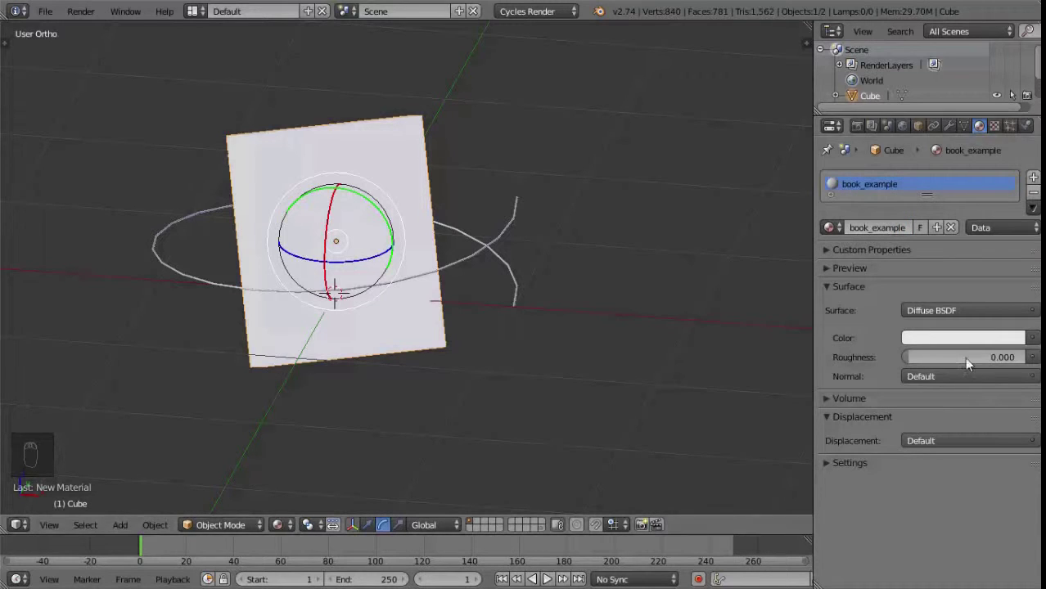
Step: Give the slab a red emission material named book_example and reselect the spiral
drag(964, 322, 950, 211)
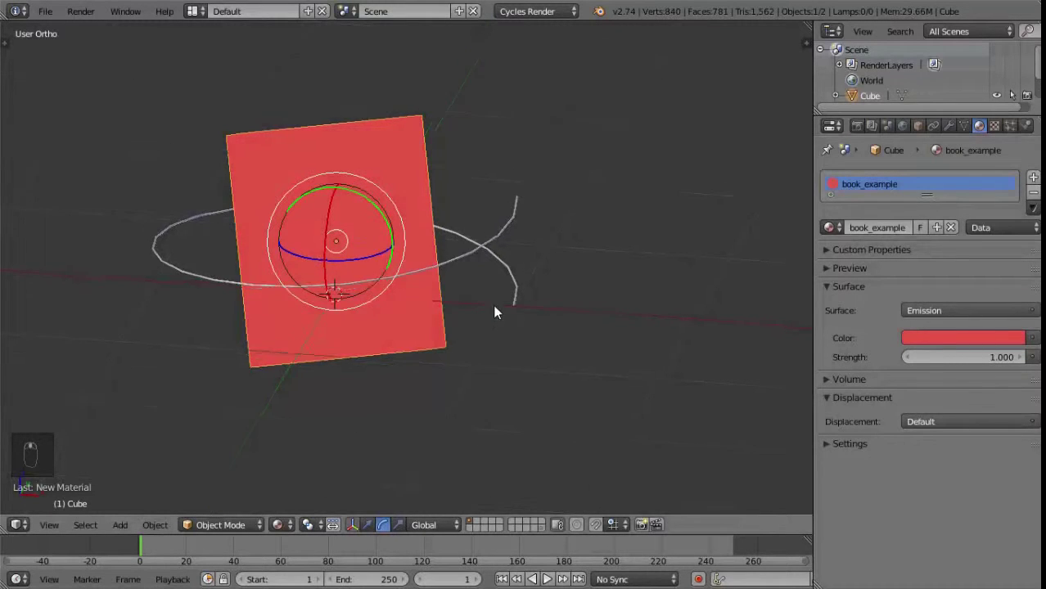
right_click(464, 274)
drag(361, 324, 478, 189)
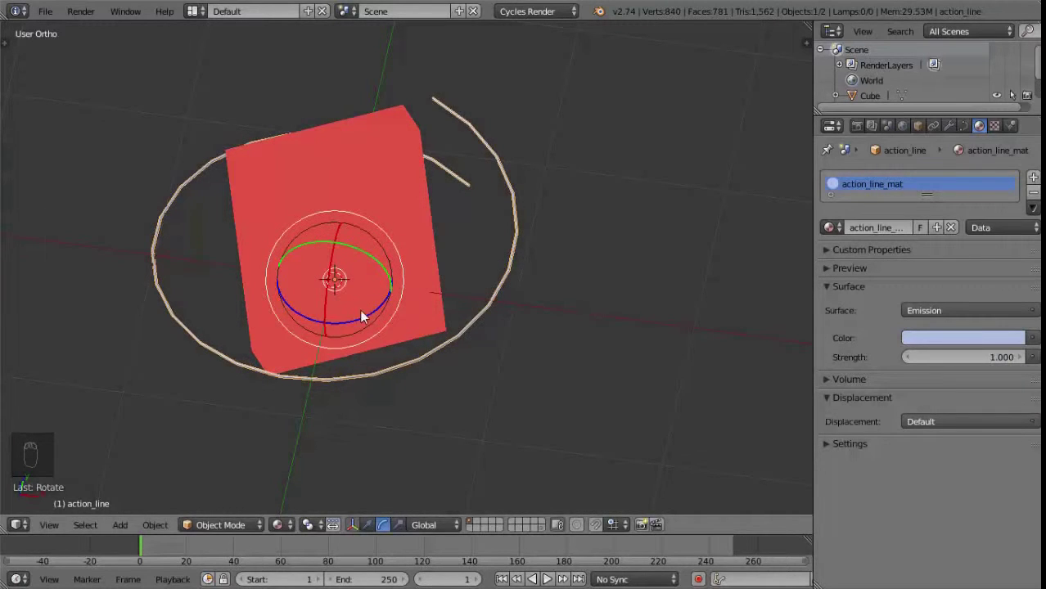
Step: View the spiral edge-on and widen the properties area to reach its curve data
click(370, 318)
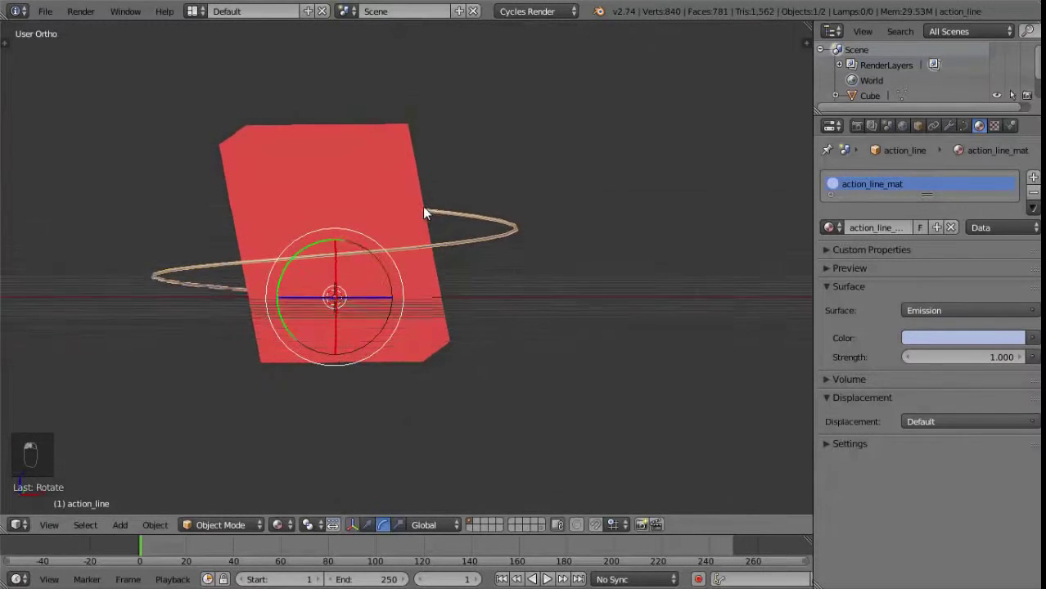
drag(422, 216, 968, 130)
drag(969, 130, 867, 171)
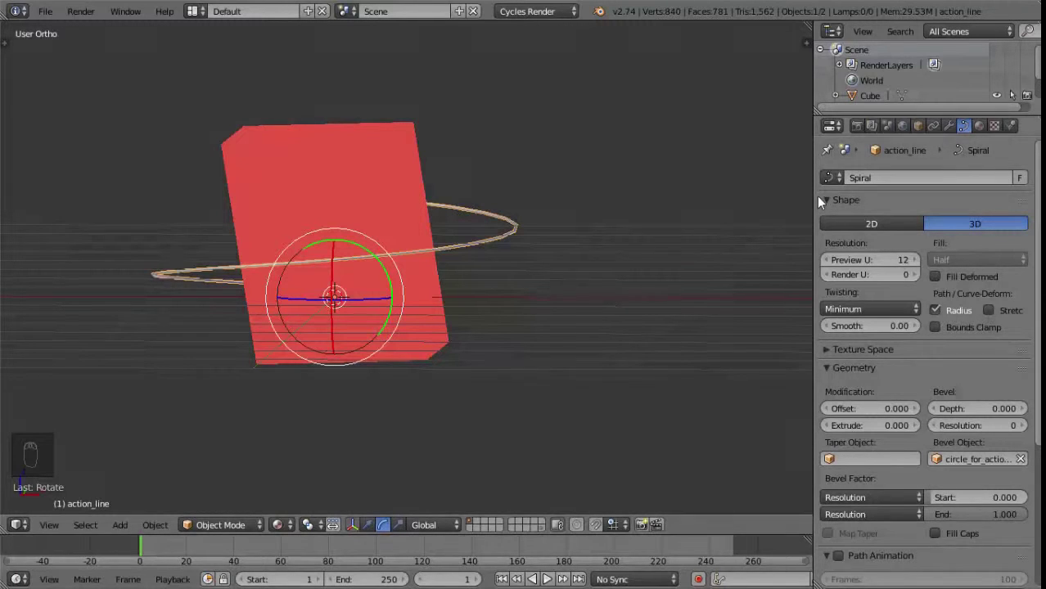
drag(817, 200, 987, 279)
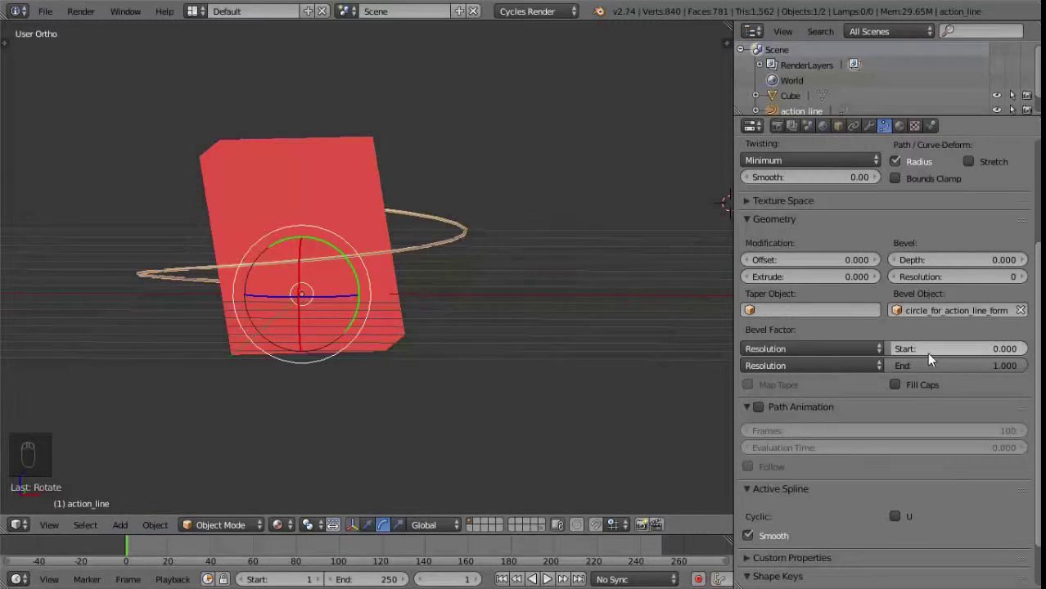
Step: Insert frame-1 keyframes on action_line's Bevel Factor Start and End
drag(457, 356, 990, 355)
key(i)
key(i)
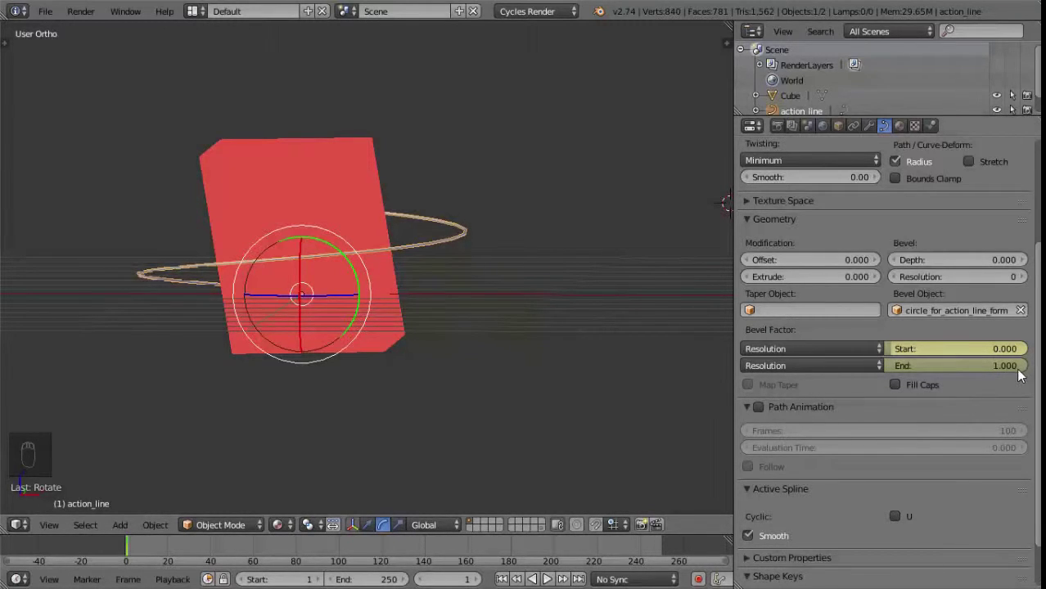
Step: Key the spiral's Bevel Factor End at 0 on frame 1 and 0.4 on frame 10
click(1024, 372)
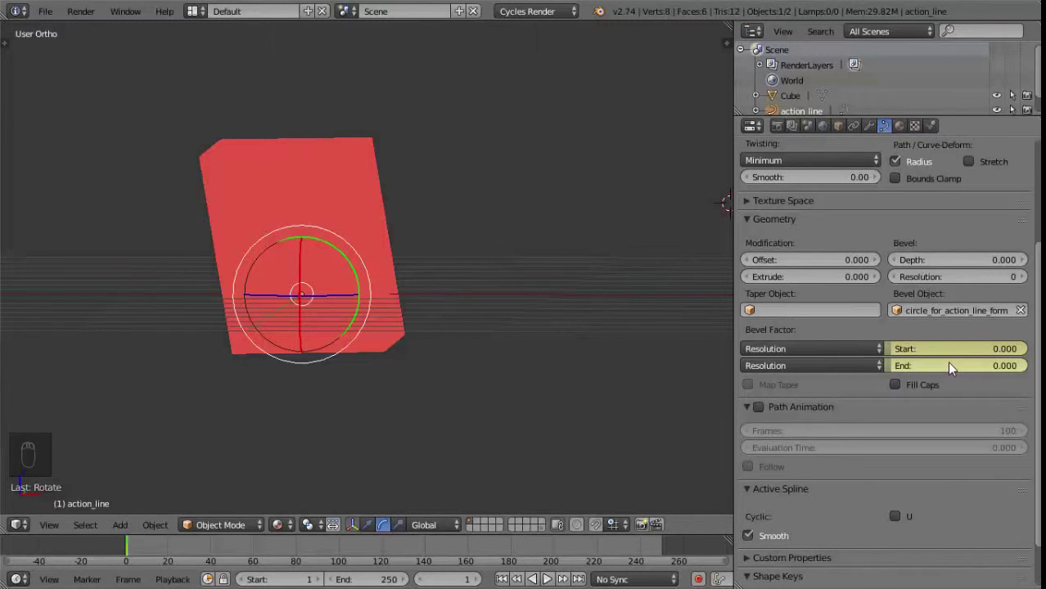
key(KP_0)
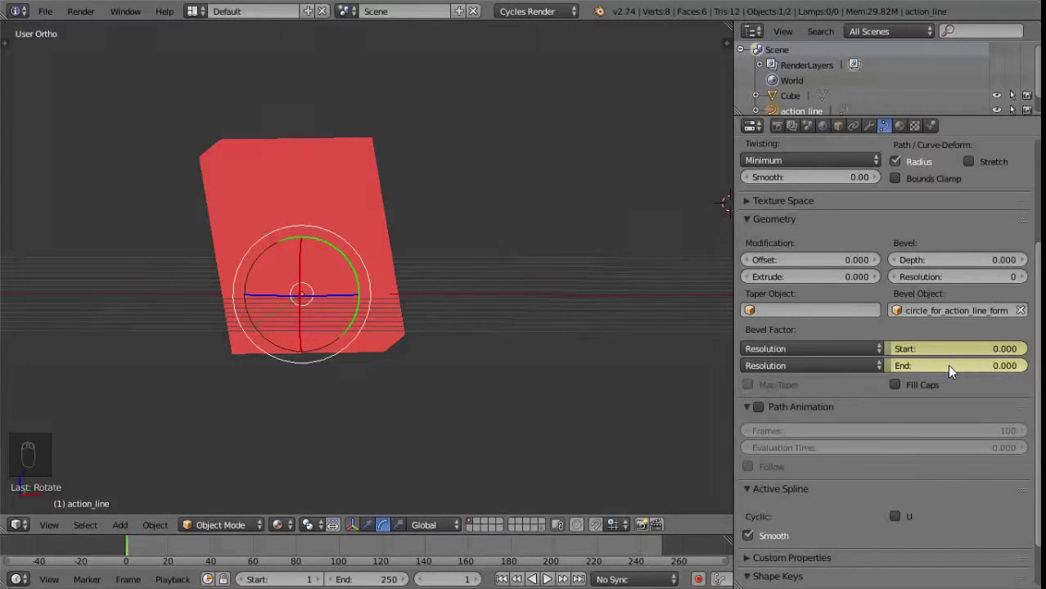
key(i)
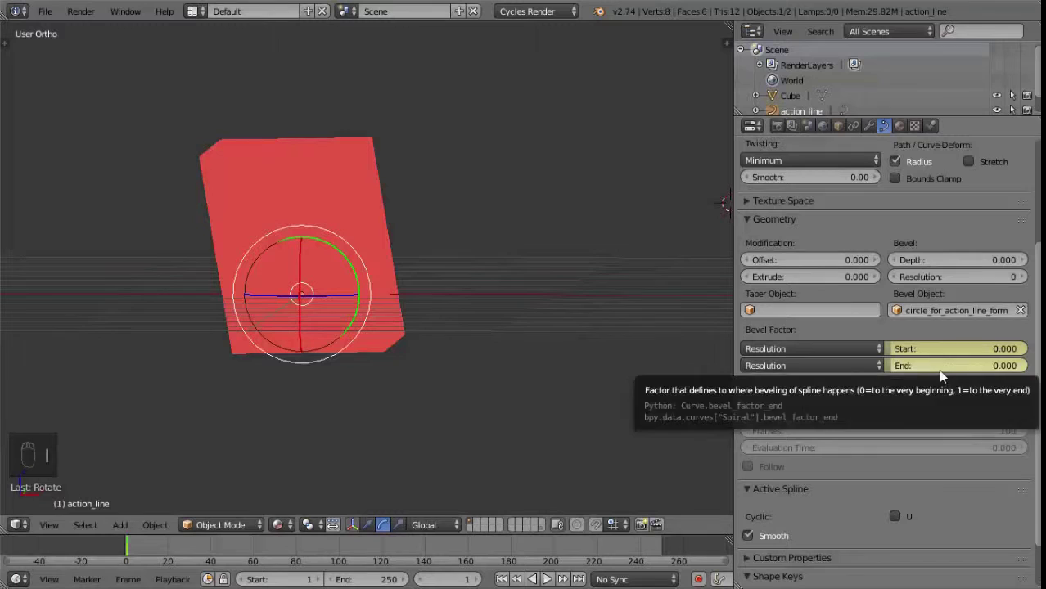
click(135, 550)
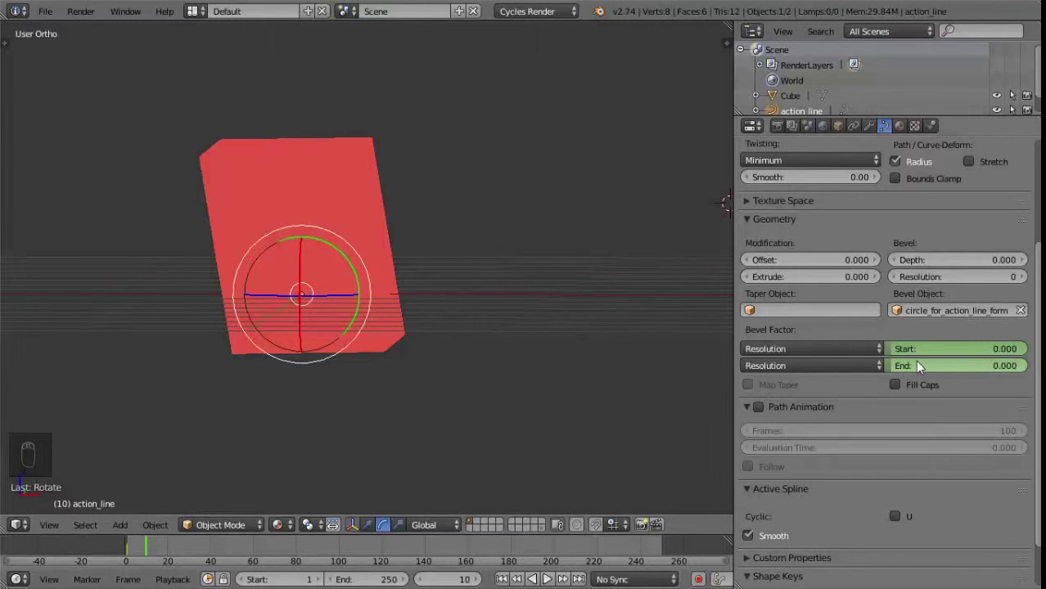
click(897, 369)
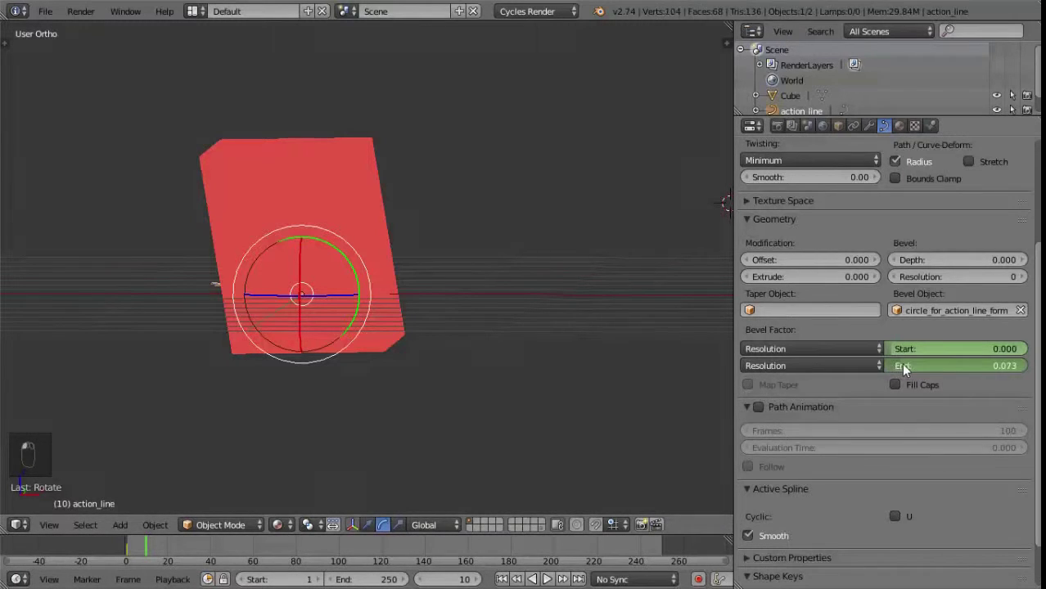
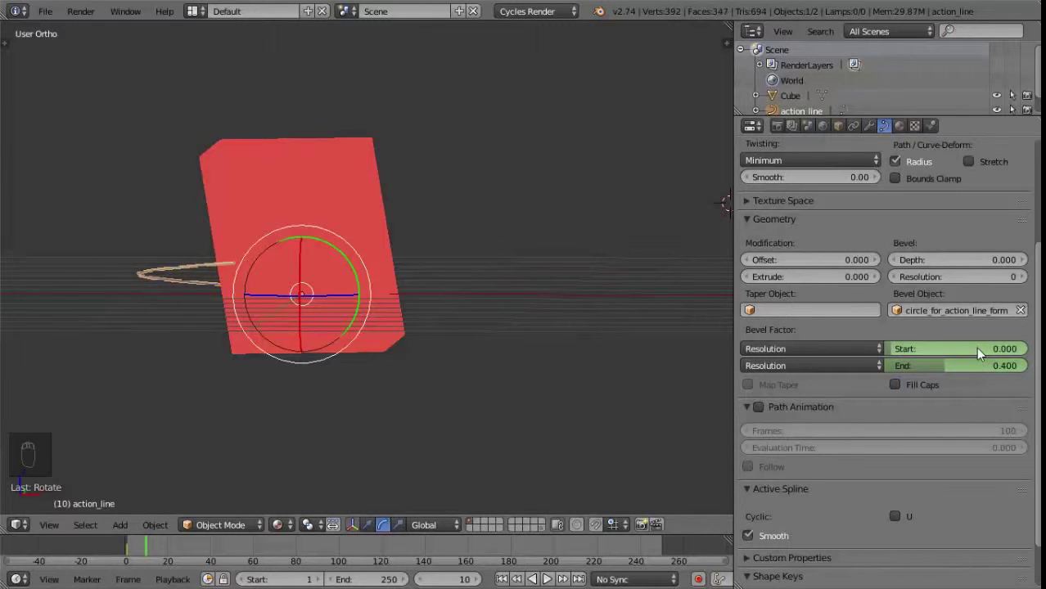
key(i)
key(i)
Step: Key Bevel Factor End at 1.0 on frame 20 so the full spiral is drawn
click(162, 547)
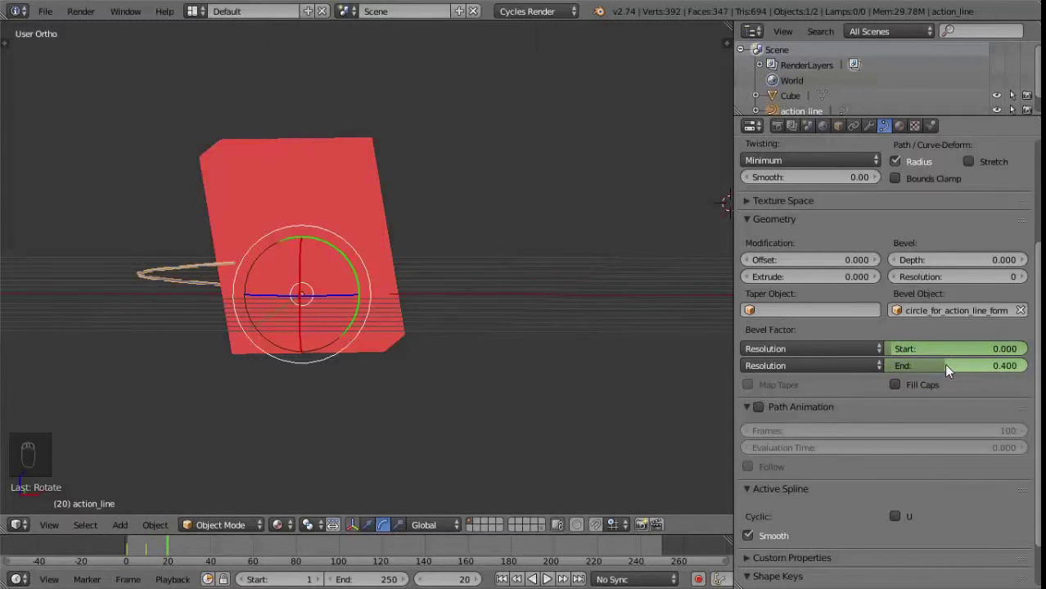
drag(954, 369, 1002, 373)
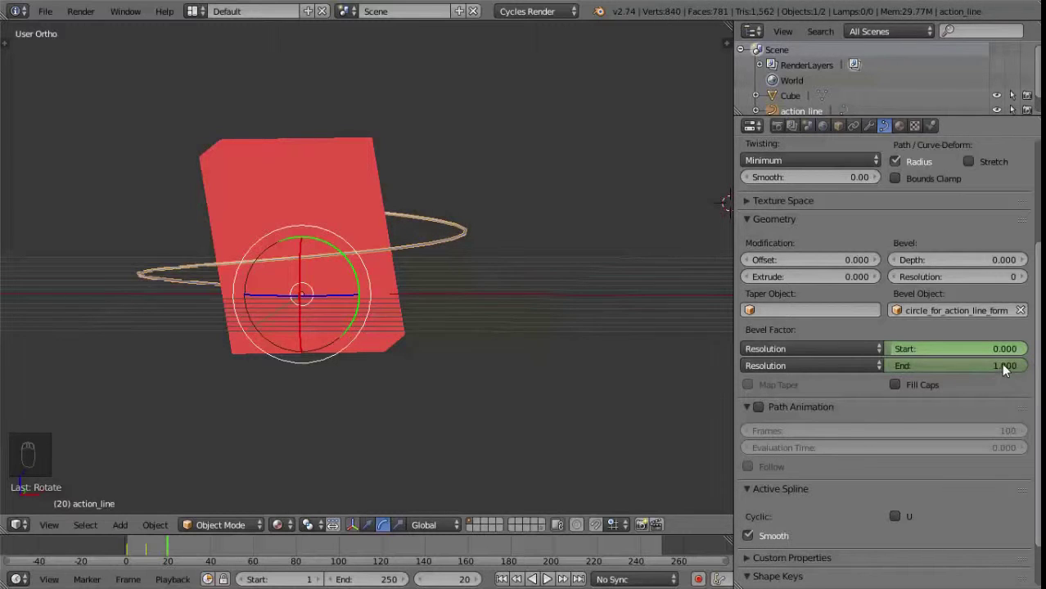
key(i)
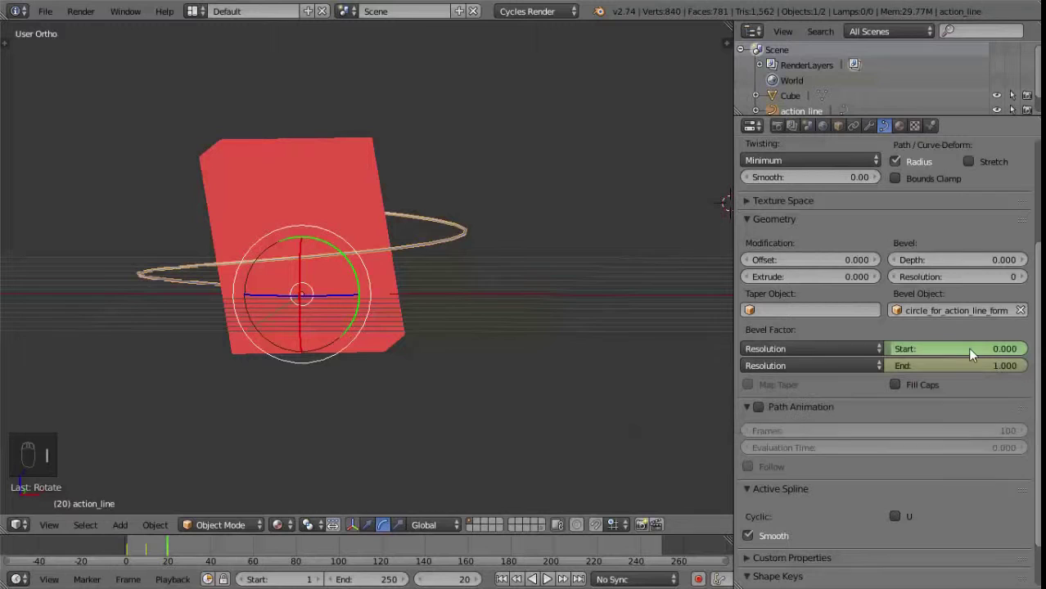
Step: Key Bevel Factor Start at 0.4 on frame 20 and 1.0 on frame 30 so the coil retracts
click(899, 355)
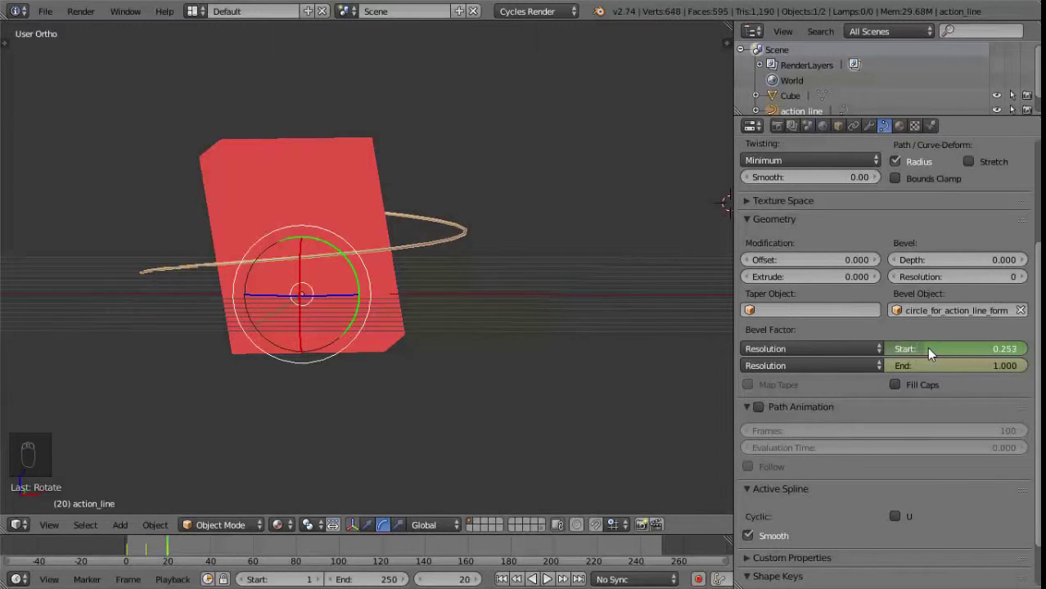
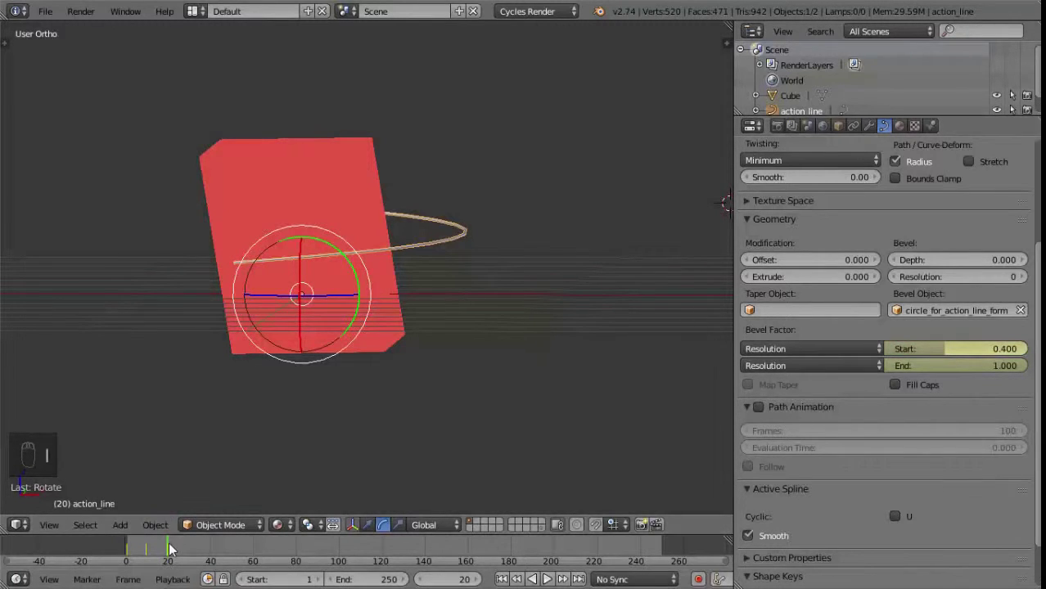
click(181, 547)
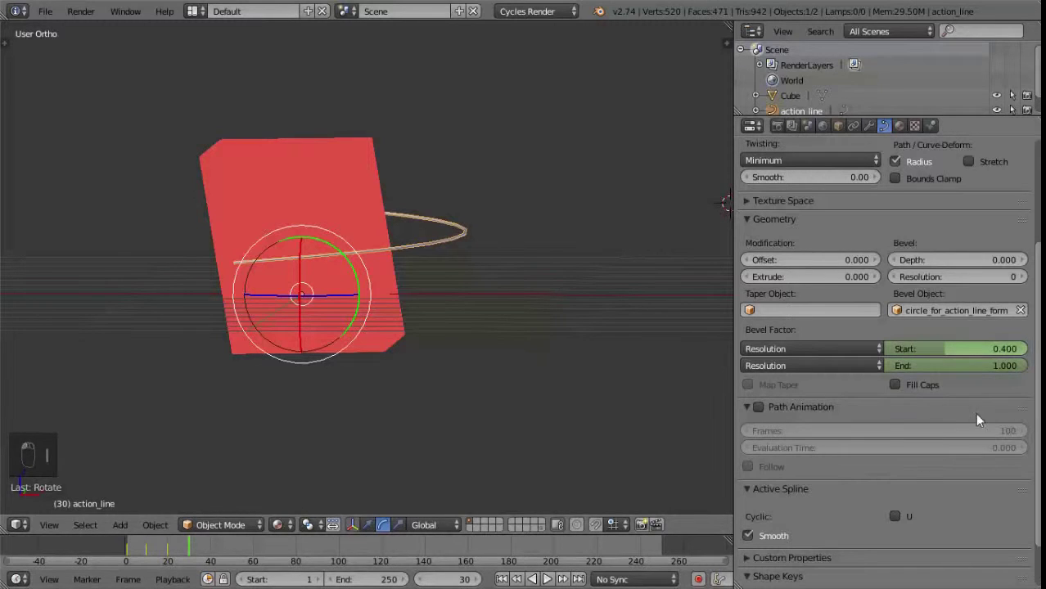
click(951, 354)
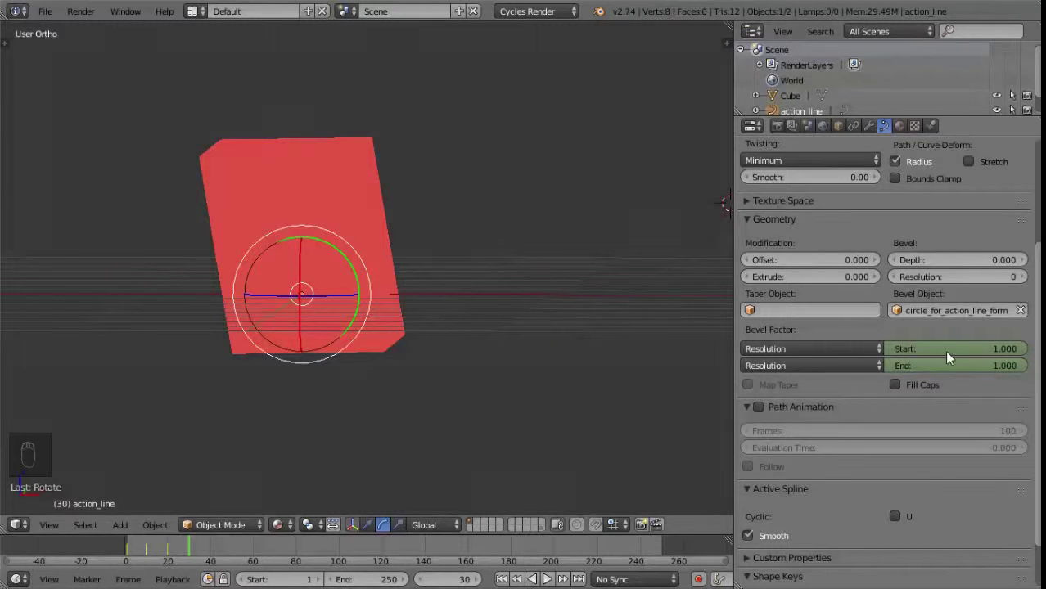
key(i)
key(i)
Step: Scrub the timeline and play the animation back with Alt+A to preview the retraction
click(192, 550)
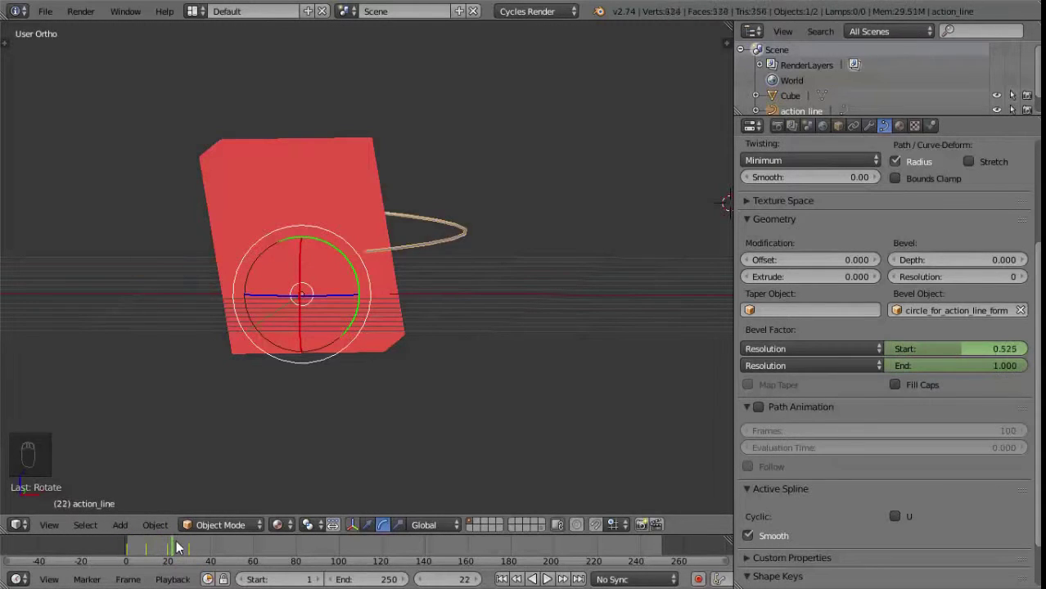
key(alt+a)
click(145, 546)
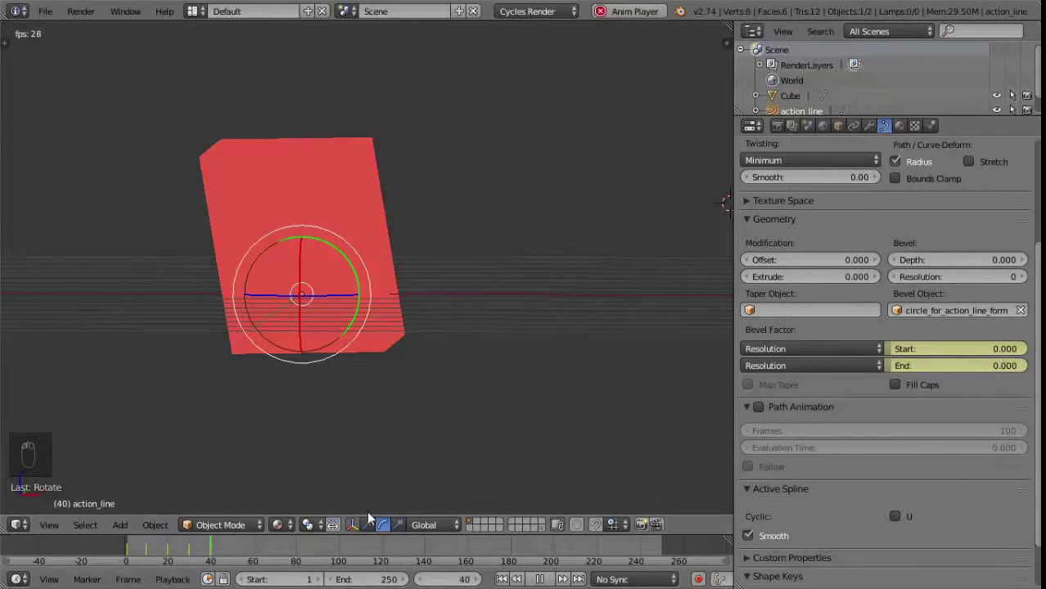
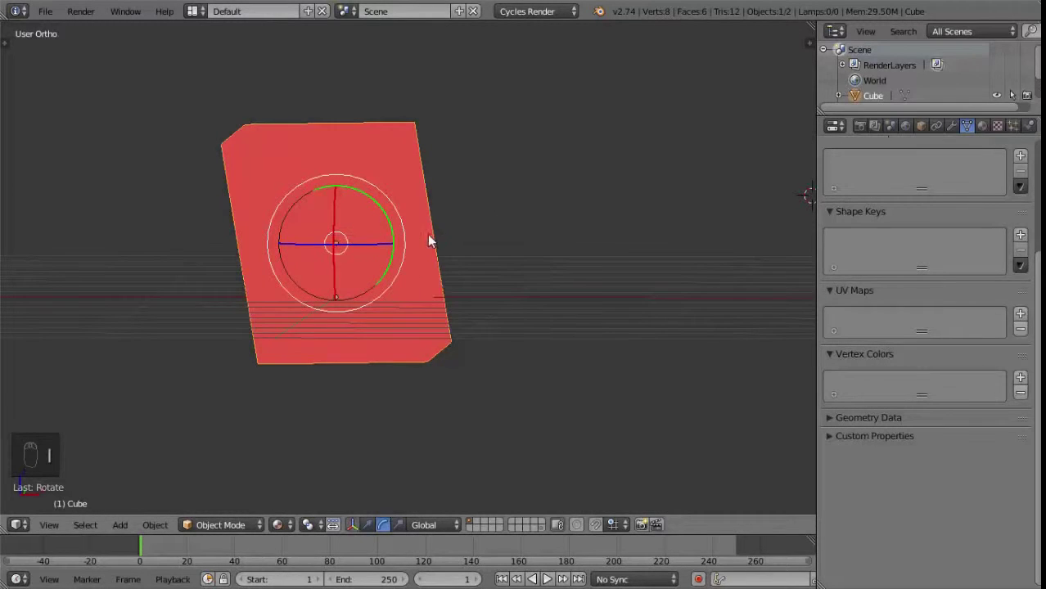
Step: Insert a rotation keyframe on the red slab, then rotate it at frame 20
key(i)
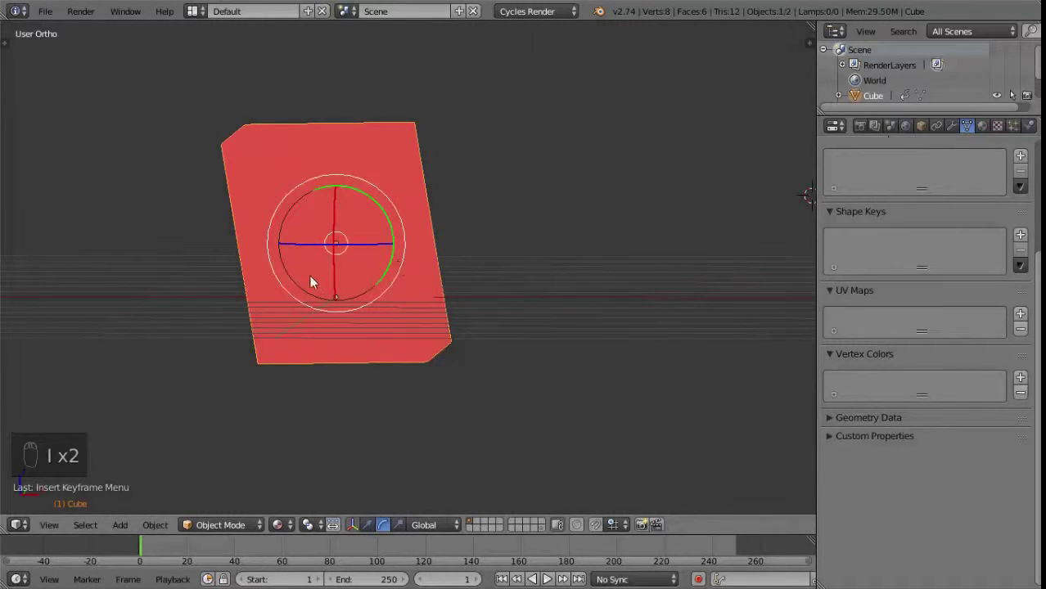
click(167, 554)
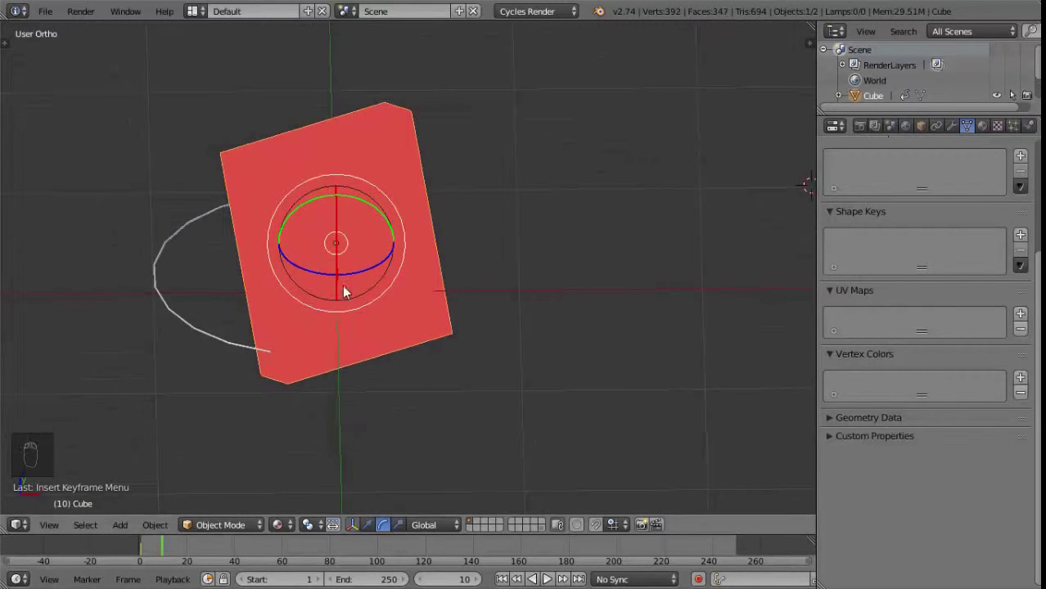
click(194, 550)
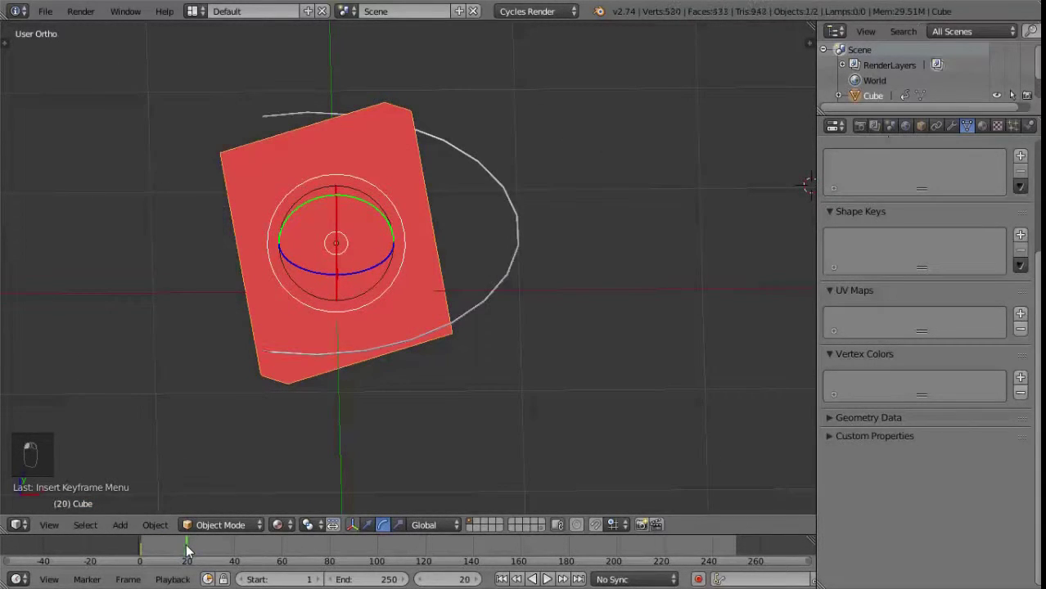
click(325, 278)
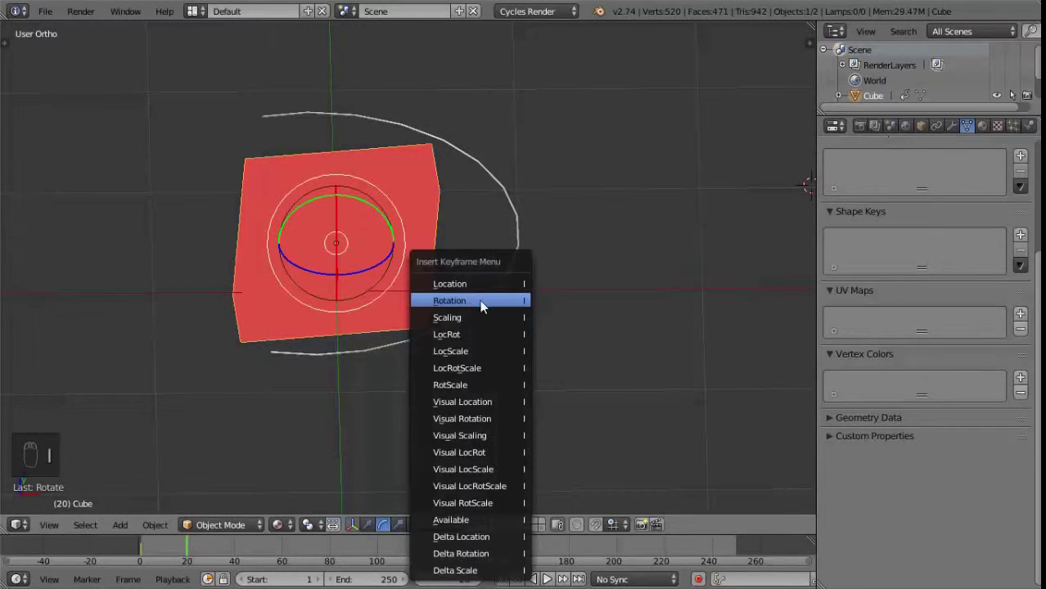
Step: Key the slab's rotation again, rotate it to a new angle and scrub to preview the turn
click(199, 551)
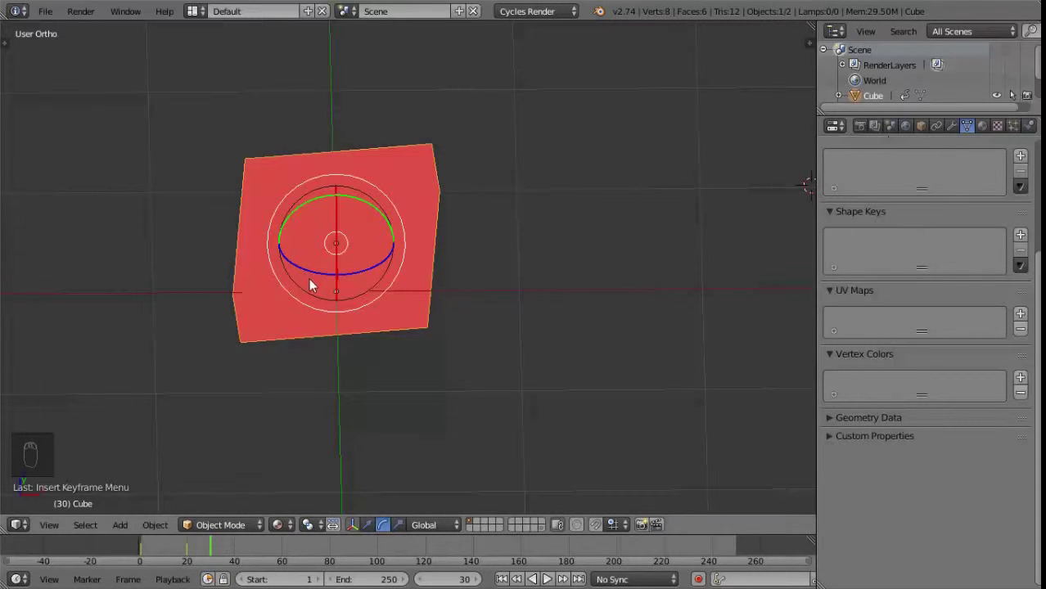
drag(318, 279, 430, 190)
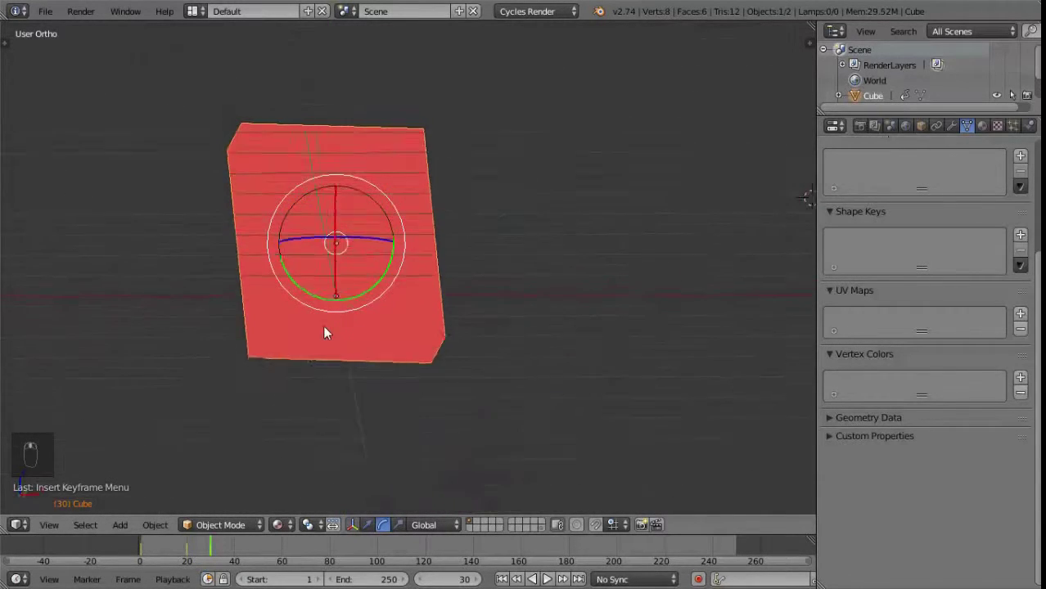
drag(162, 549, 217, 545)
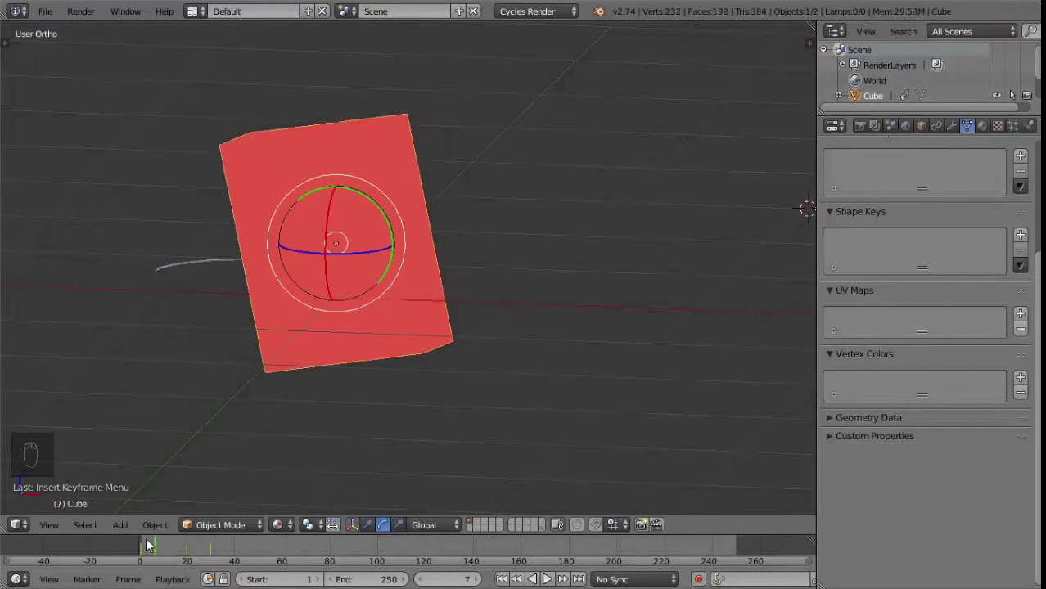
key(KP_1)
key(alt+a)
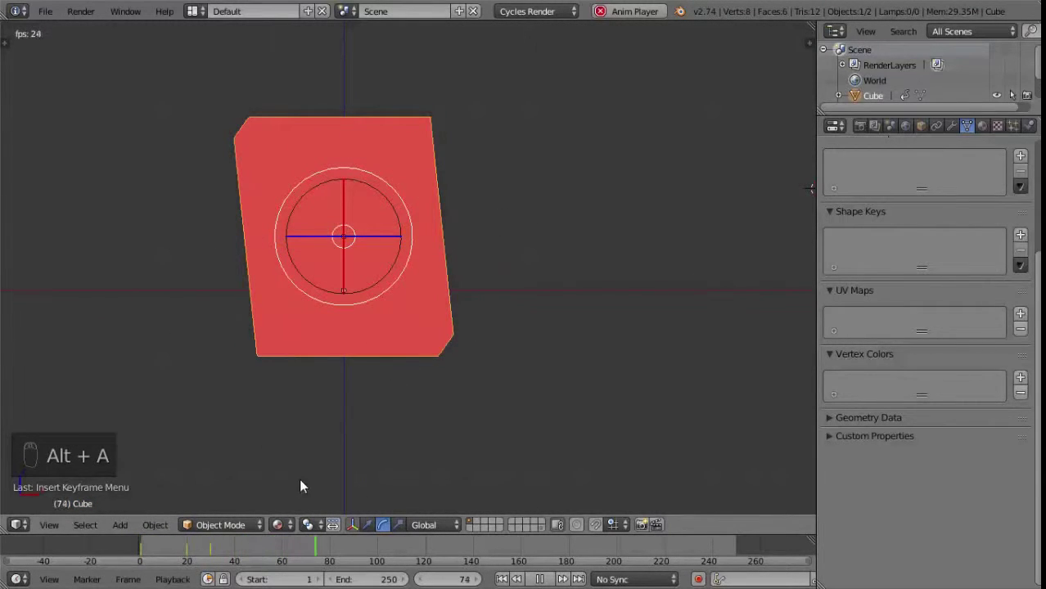
key(Escape)
key(alt+a)
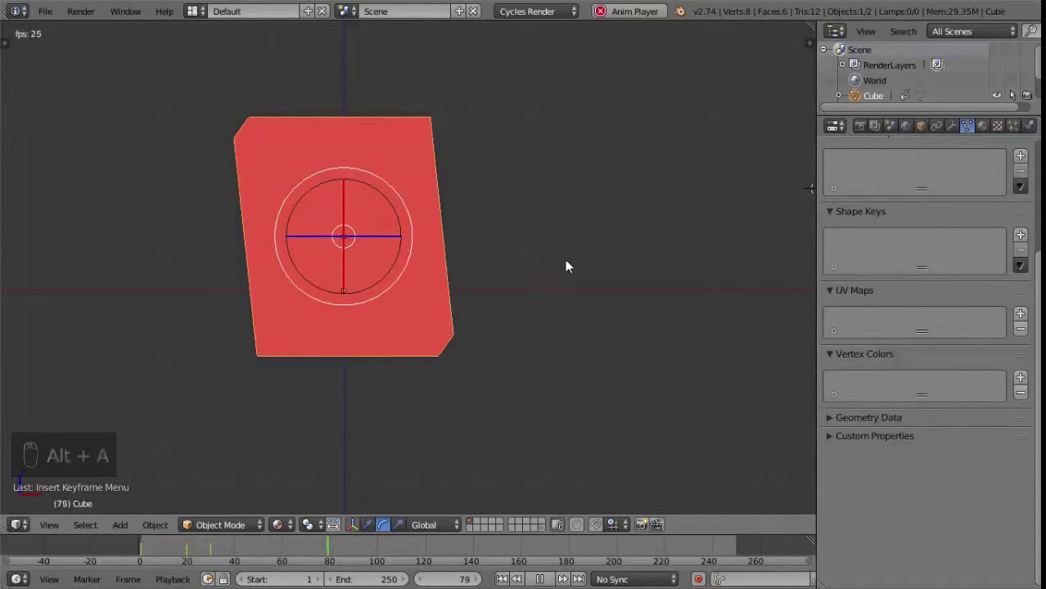
key(Escape)
click(153, 546)
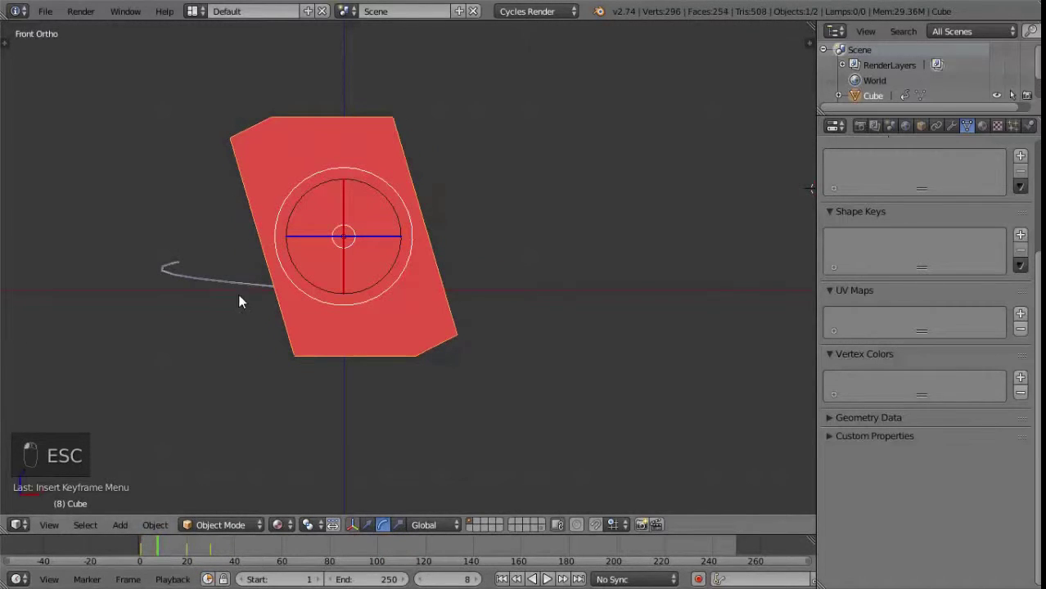
Step: Select the spiral action line, duplicate it with Shift+D, move and scale the copy
right_click(340, 293)
key(shift+d)
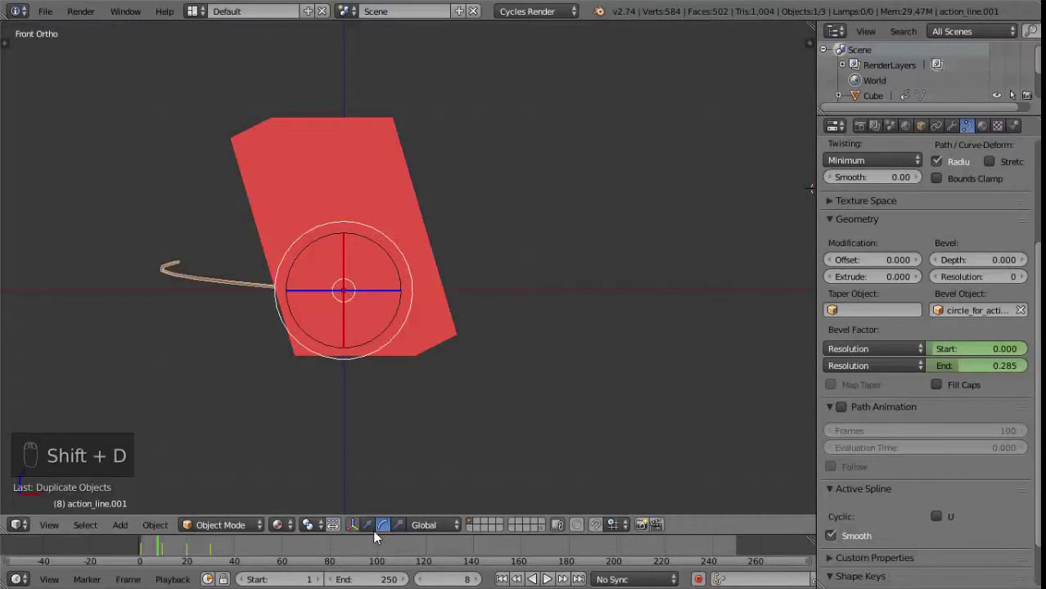
drag(370, 527, 593, 339)
key(s)
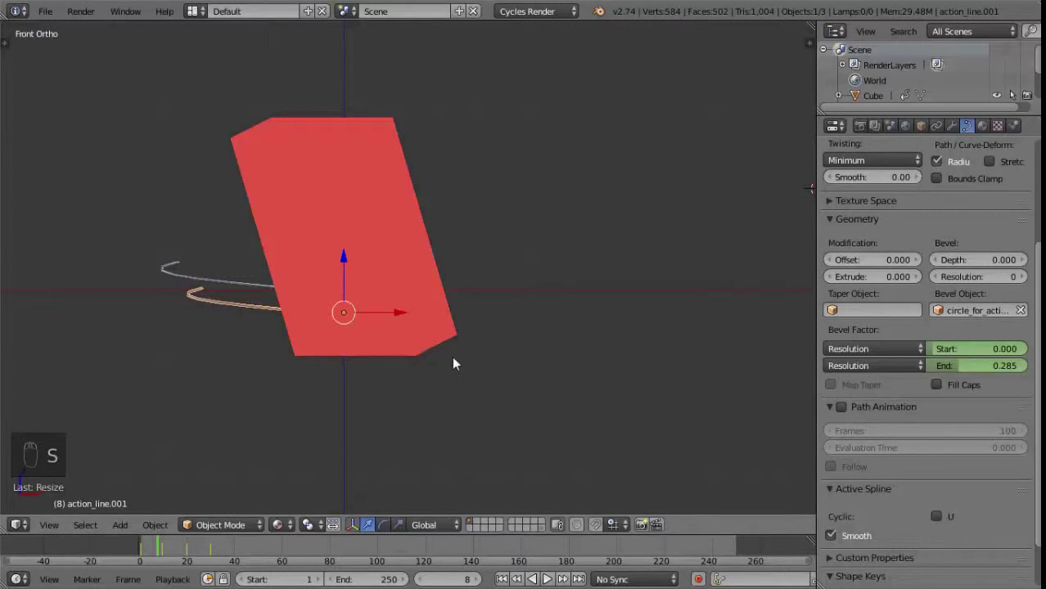
Step: Return to frame 1 and play the animation to preview the line, scrubbing to frame 30
click(163, 551)
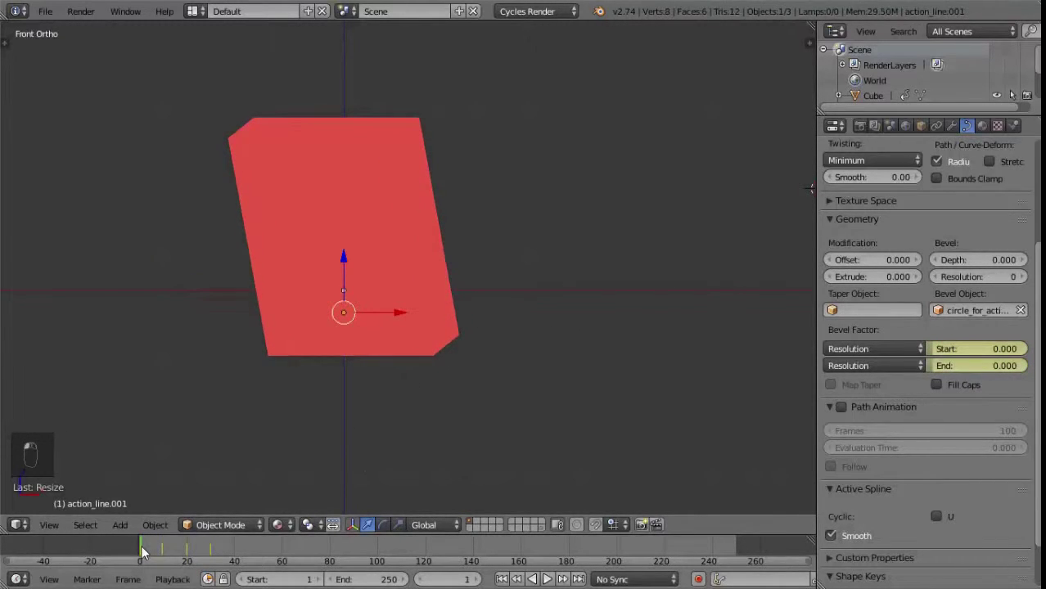
key(alt+a)
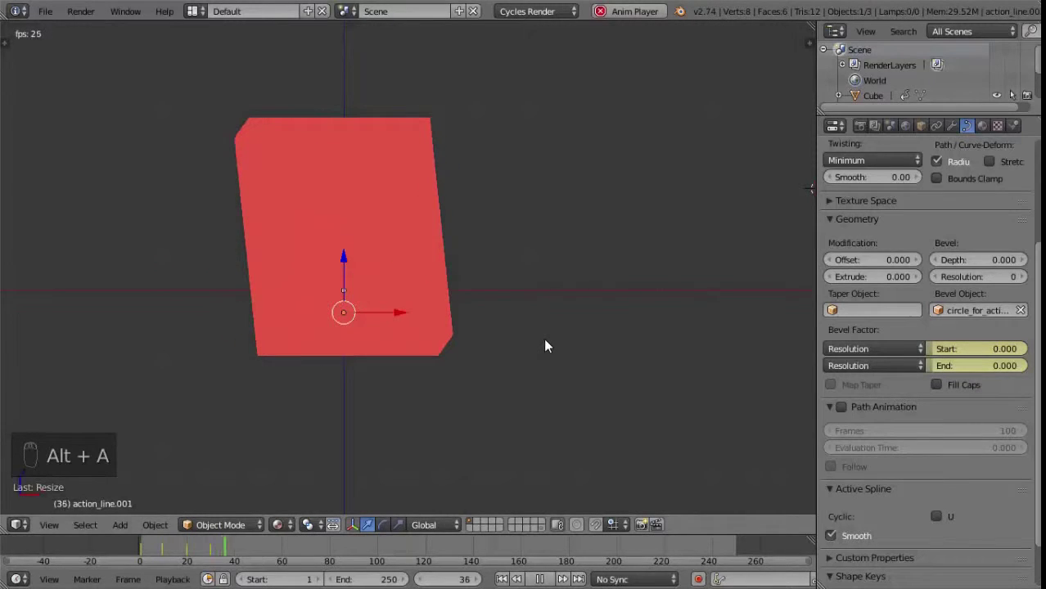
drag(182, 551, 207, 553)
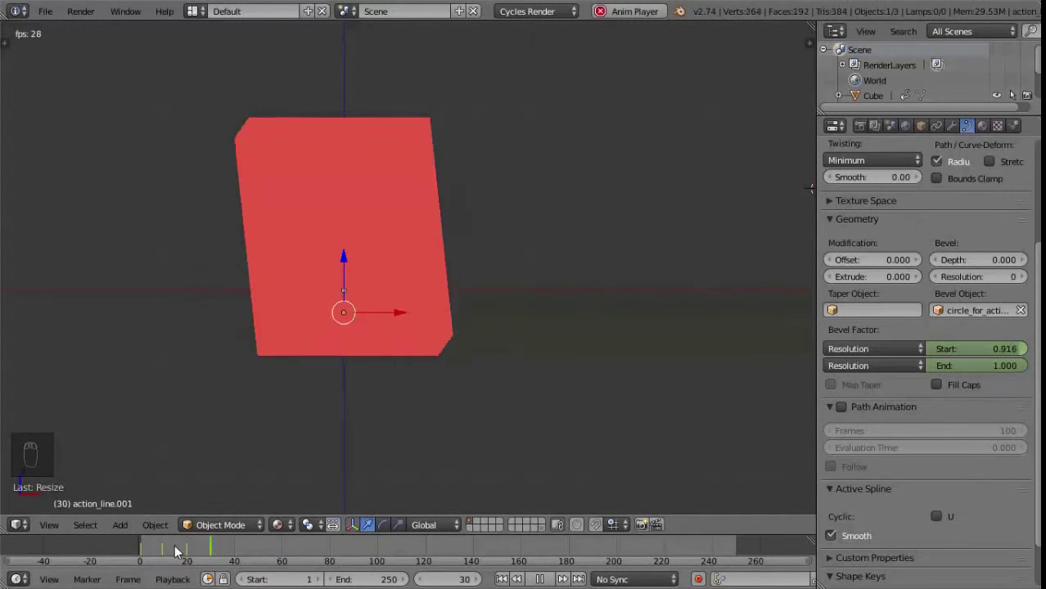
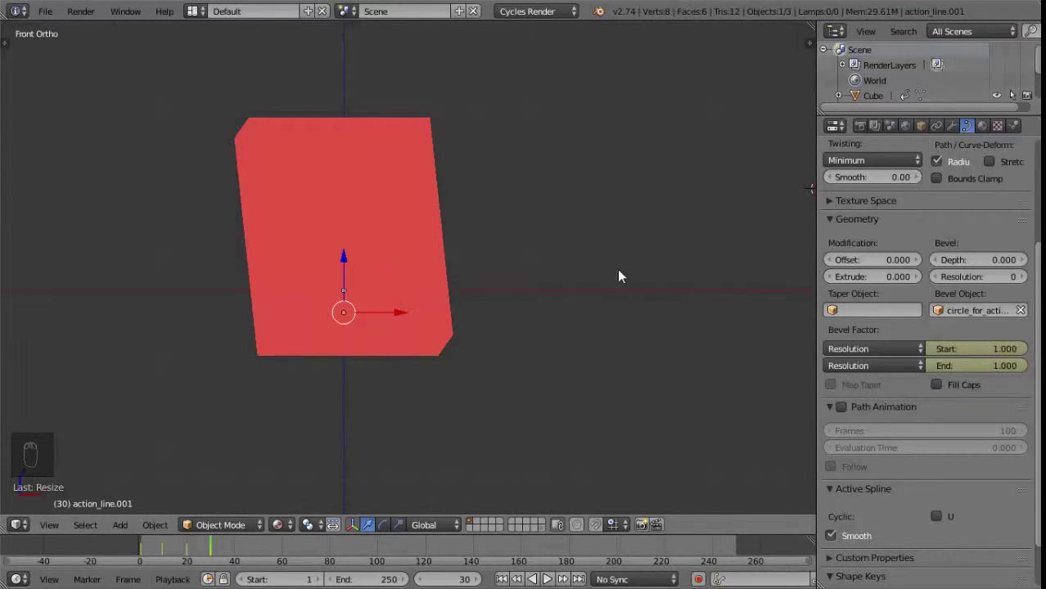
drag(565, 270, 531, 290)
Step: Snap the cursor to centre, add a circle mesh there and move it to its own layer
key(shift+s)
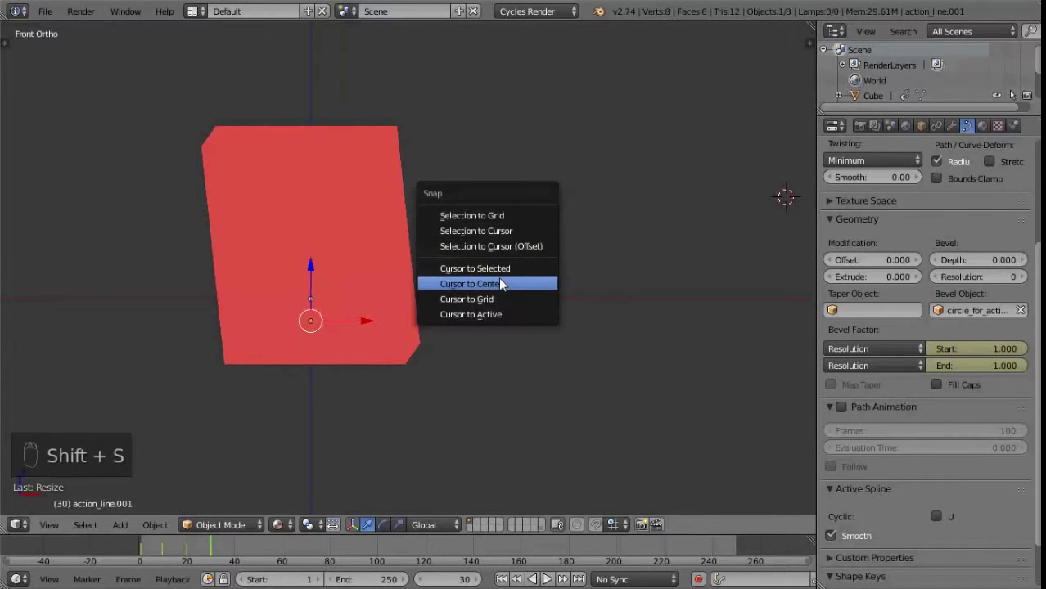
key(shift+a)
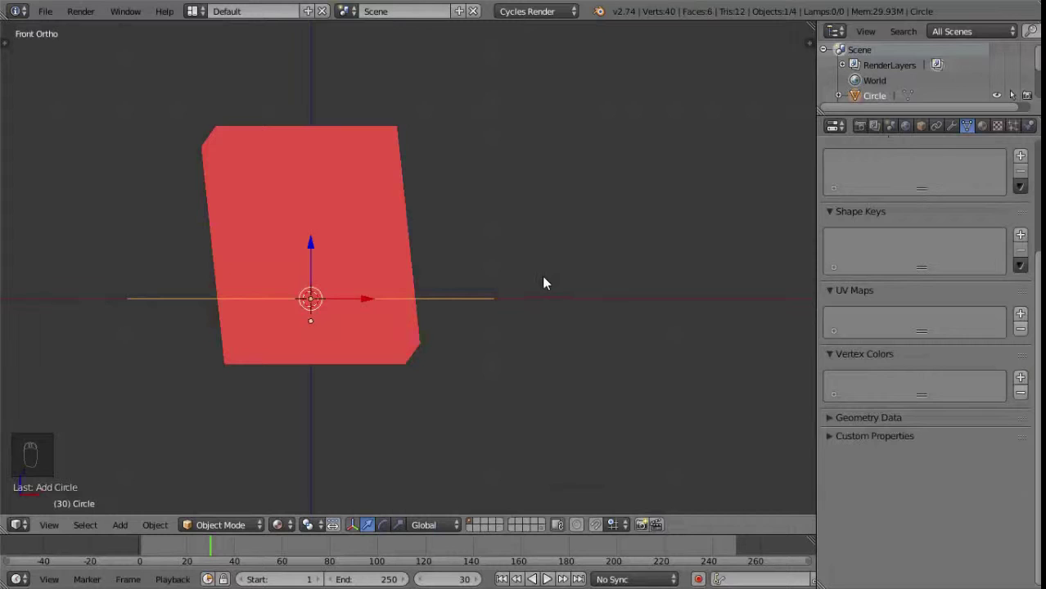
key(m)
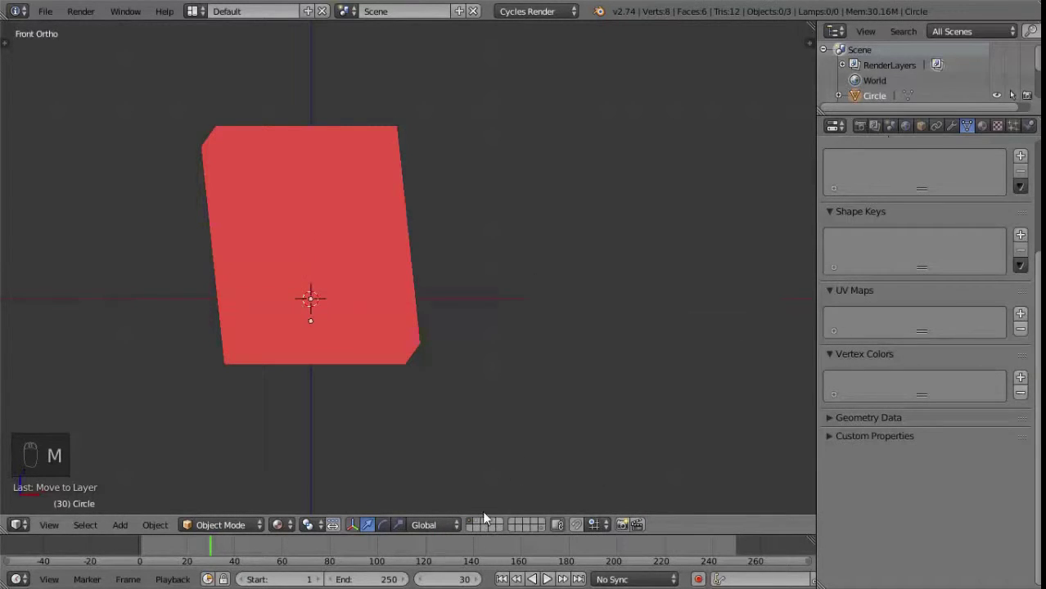
Step: Switch to top view and enter Edit Mode on the circle's vertices
click(480, 527)
drag(473, 330, 373, 383)
key(KP_7)
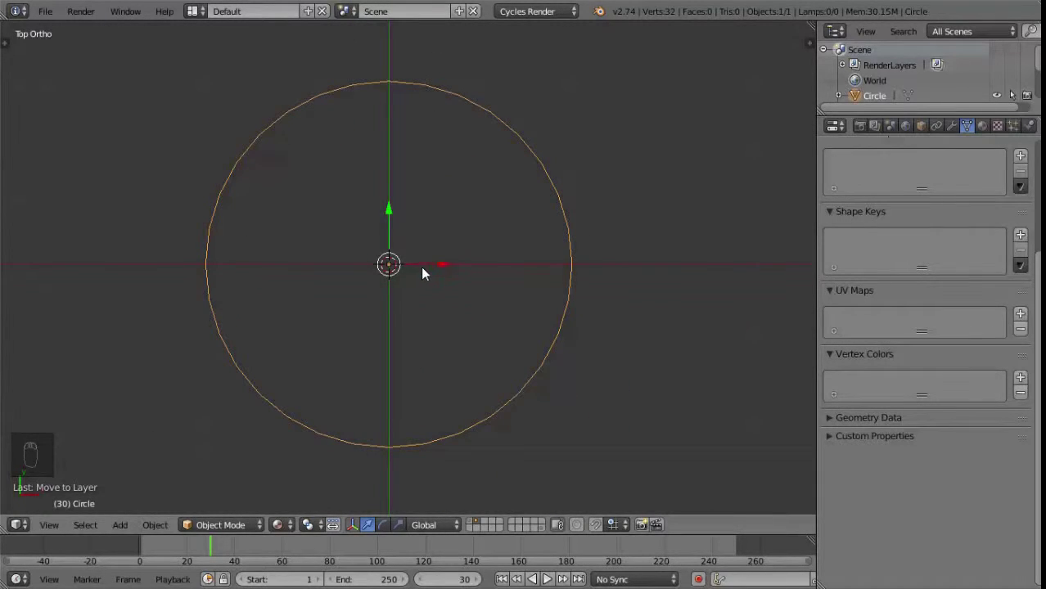
key(Tab)
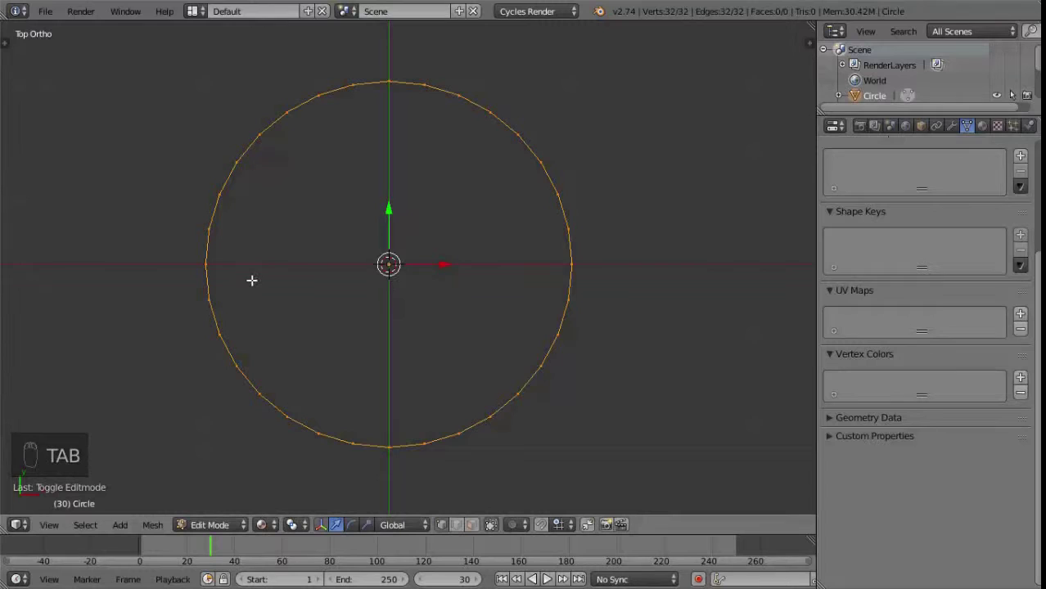
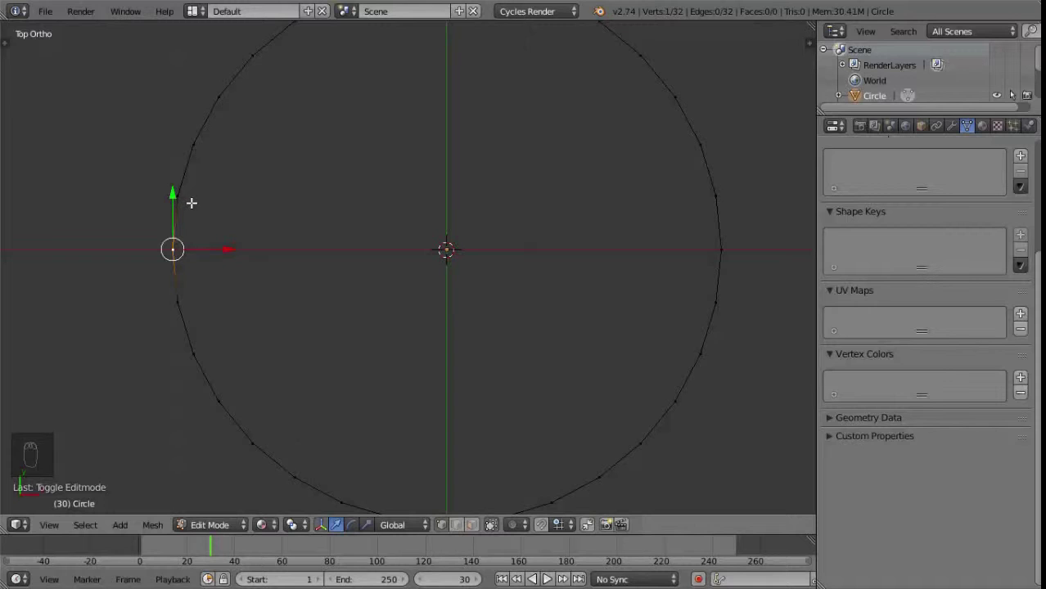
Step: Extrude a vertex, select and flip the upper half of the ring, then merge the seam endpoints with Alt+M
key(v)
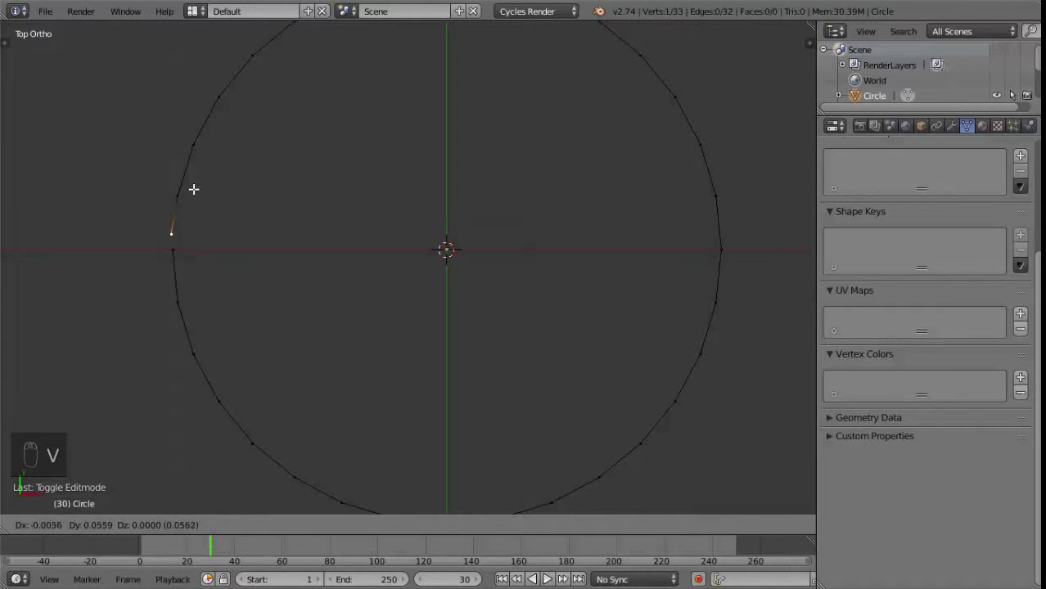
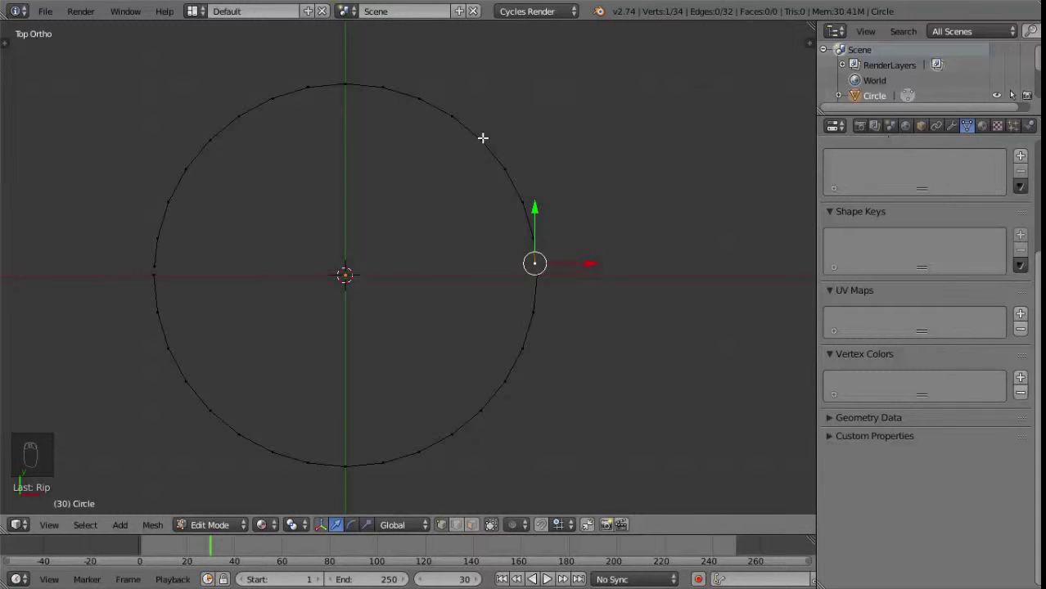
key(l)
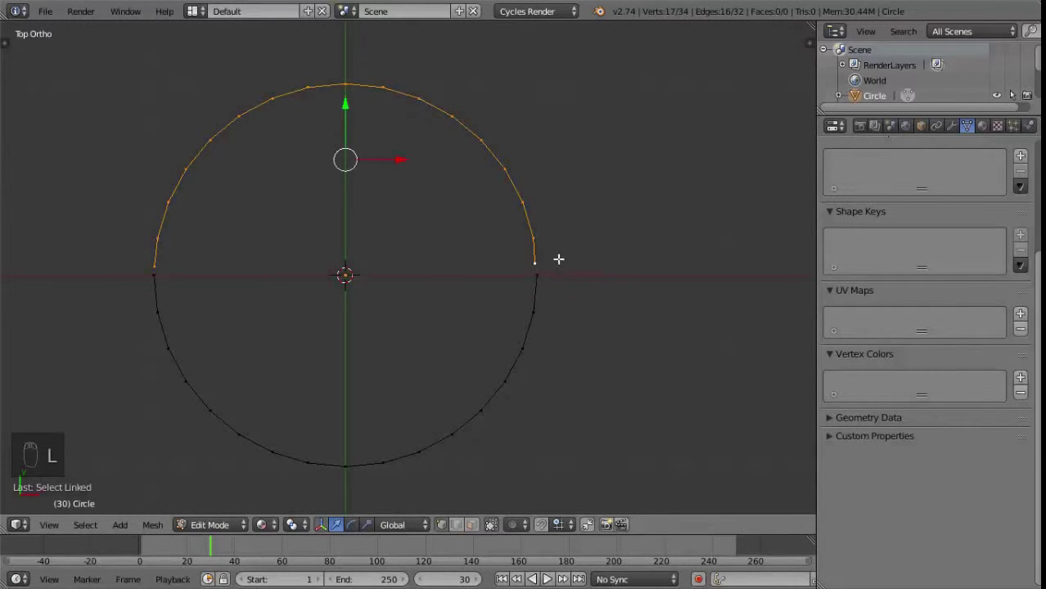
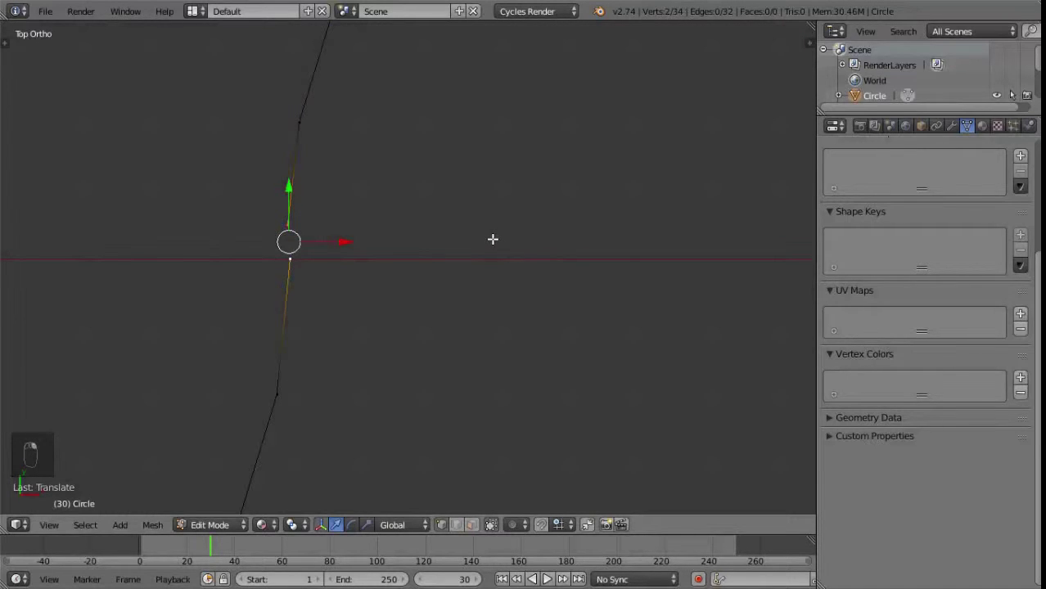
key(alt+m)
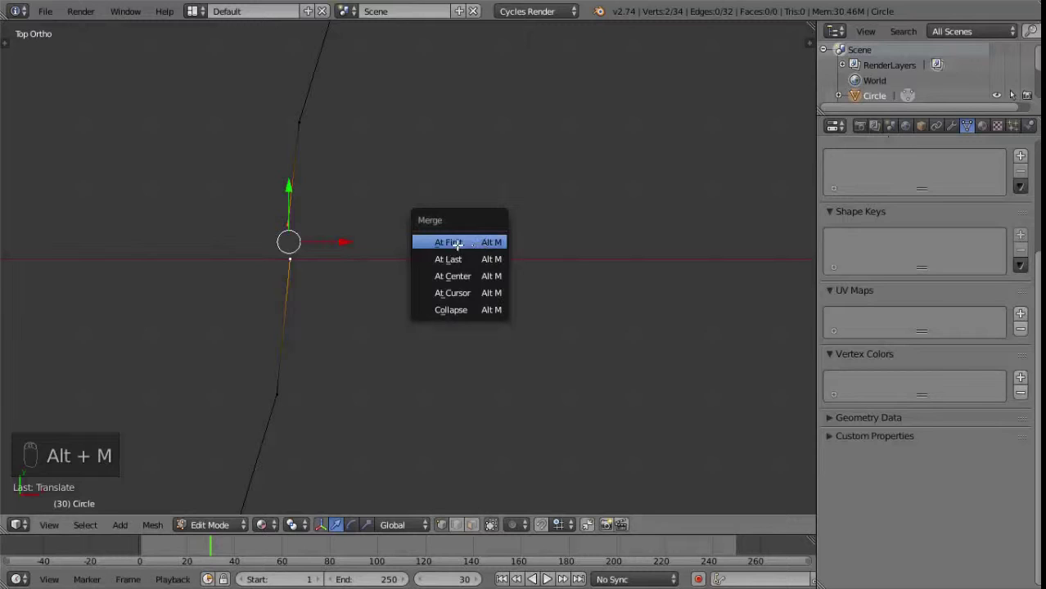
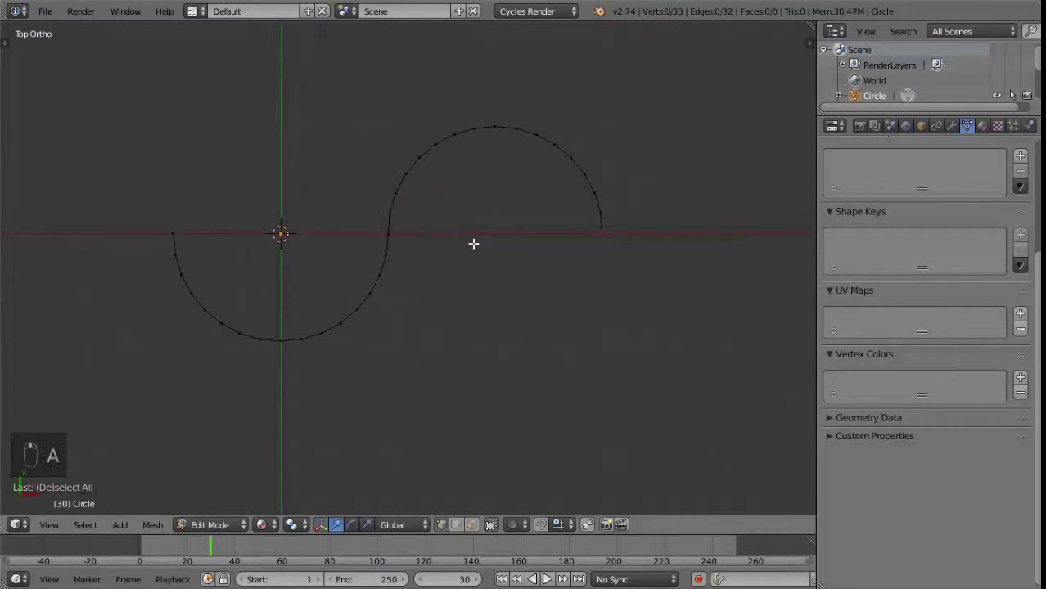
Step: Select all vertices and scale the S-line along X into a long, flat wave
key(a)
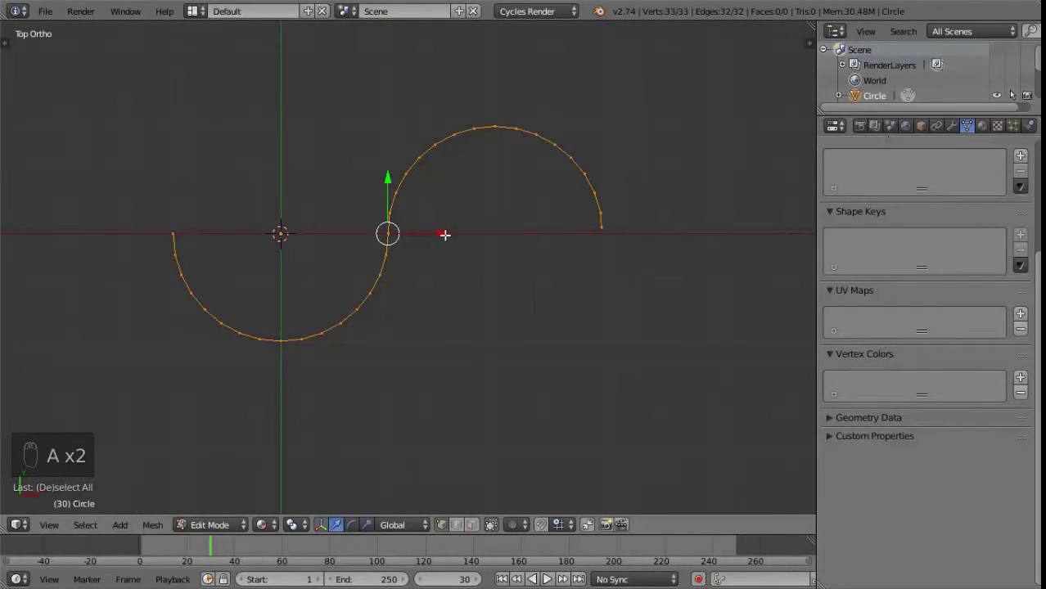
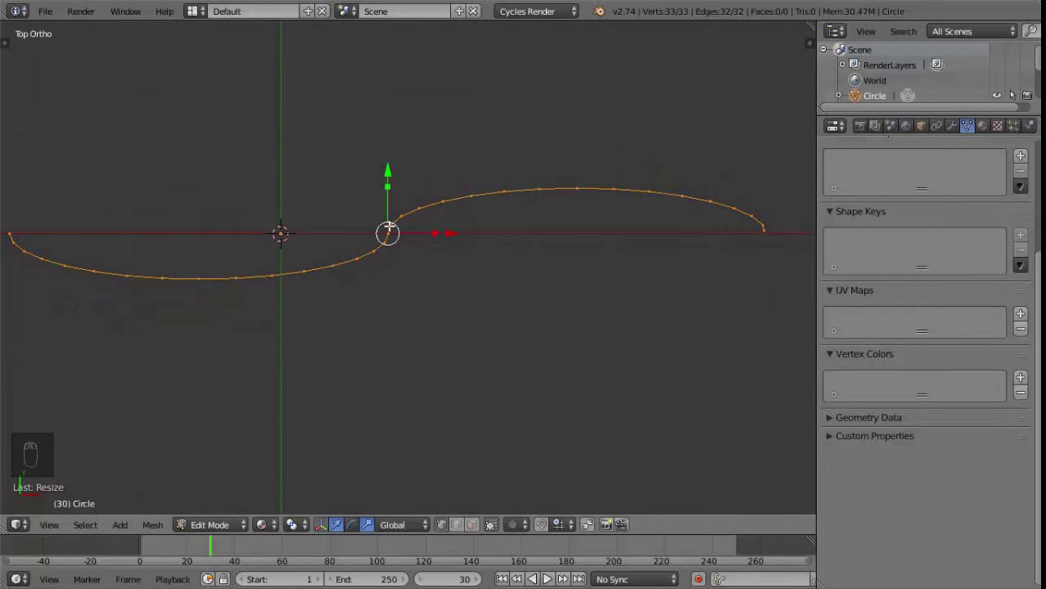
key(a)
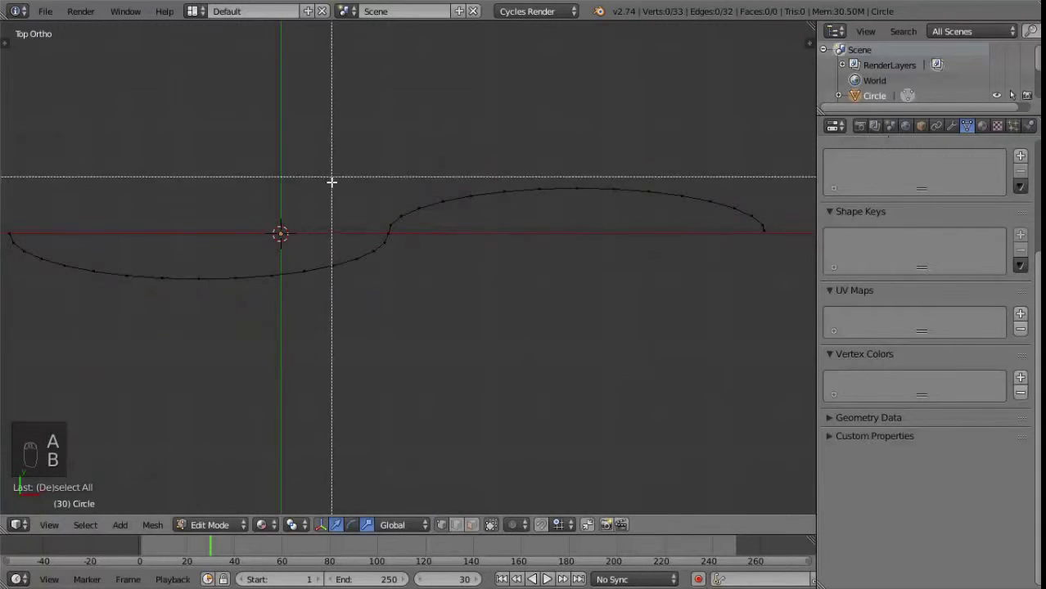
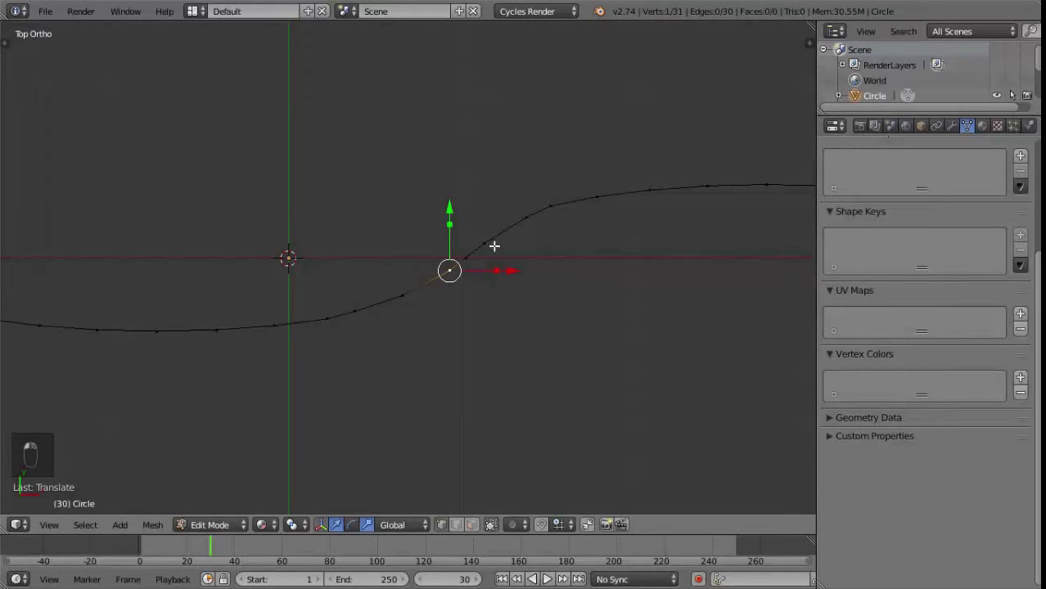
Step: Delete and restore the middle vertex, then move points with G to smooth the bend
key(x)
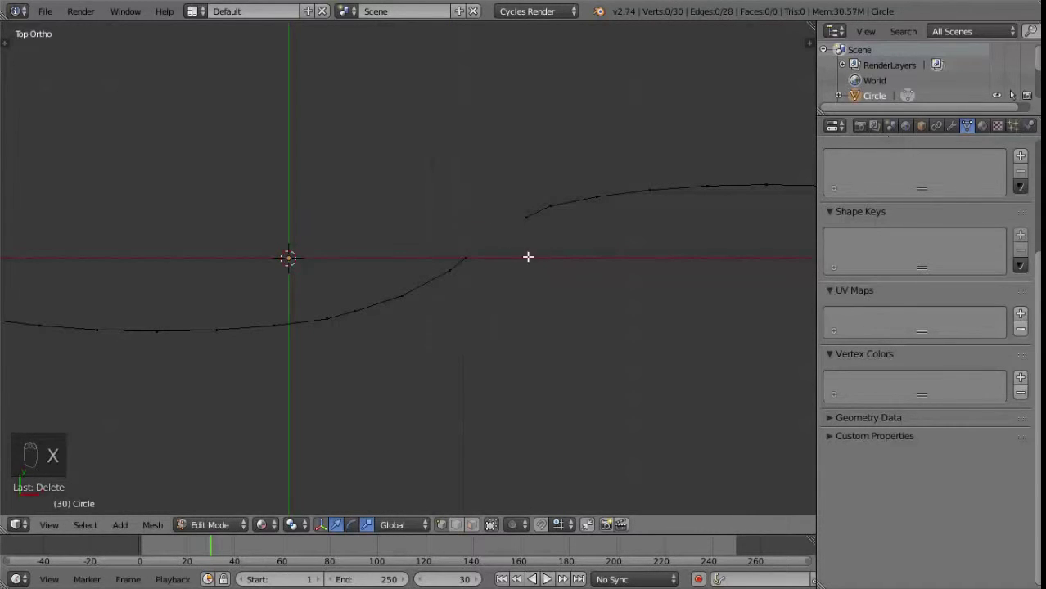
key(ctrl+z)
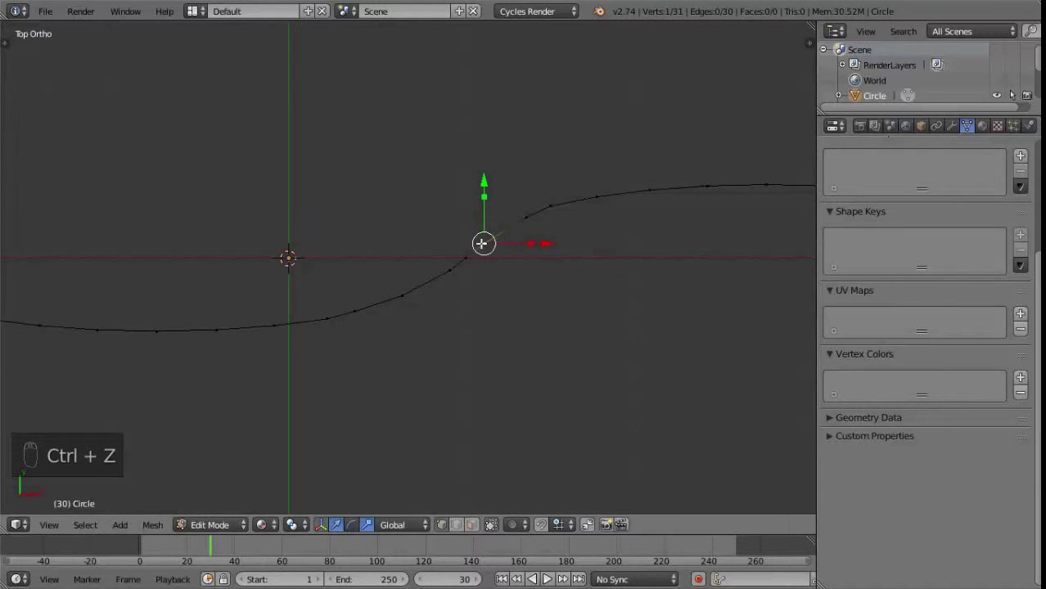
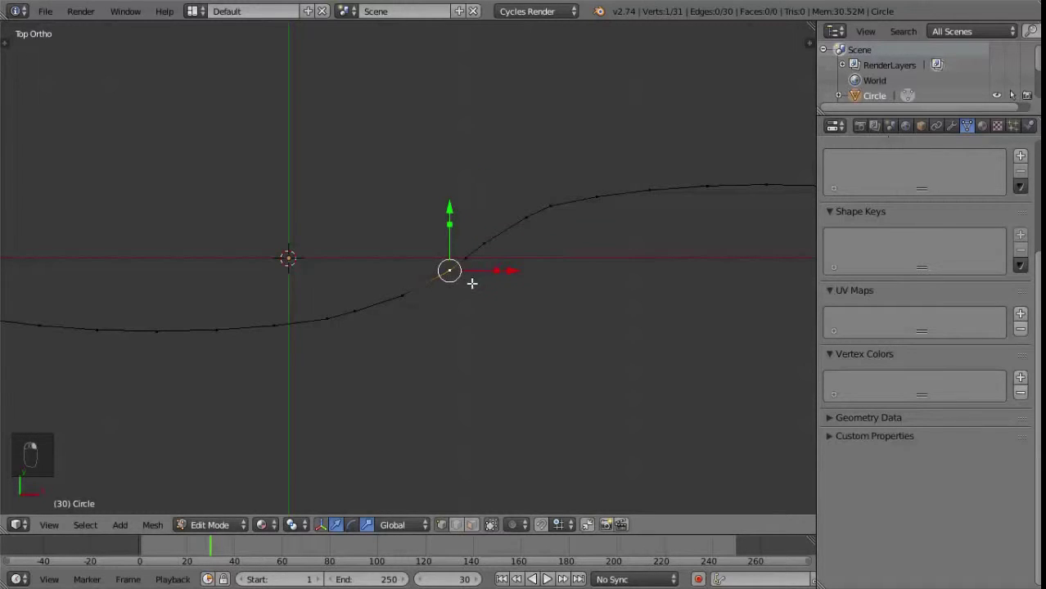
key(g)
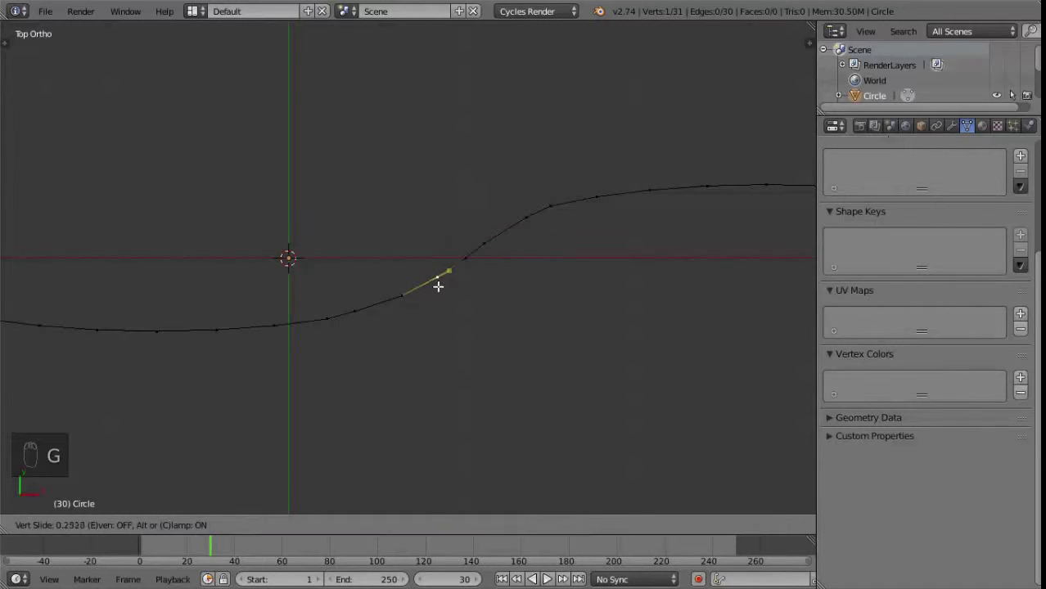
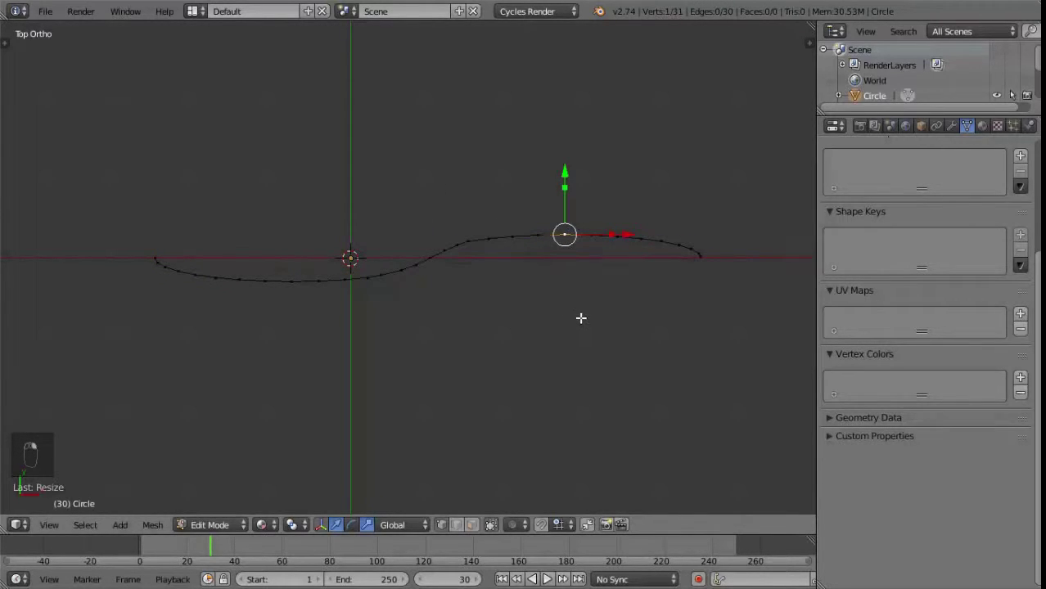
Step: Enable Proportional Editing with Smooth falloff for reshaping the wave
key(o)
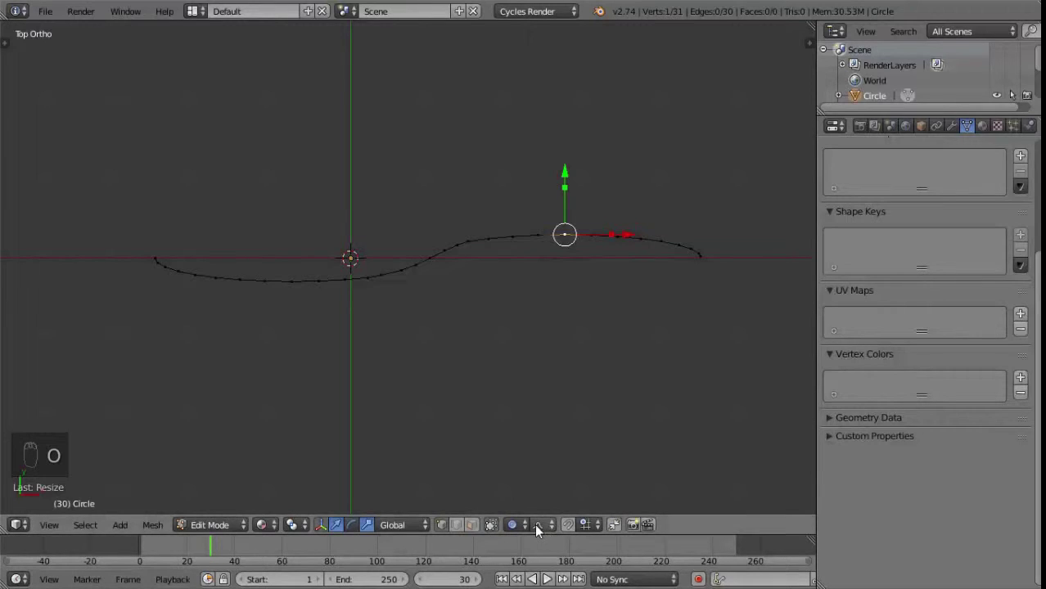
click(545, 528)
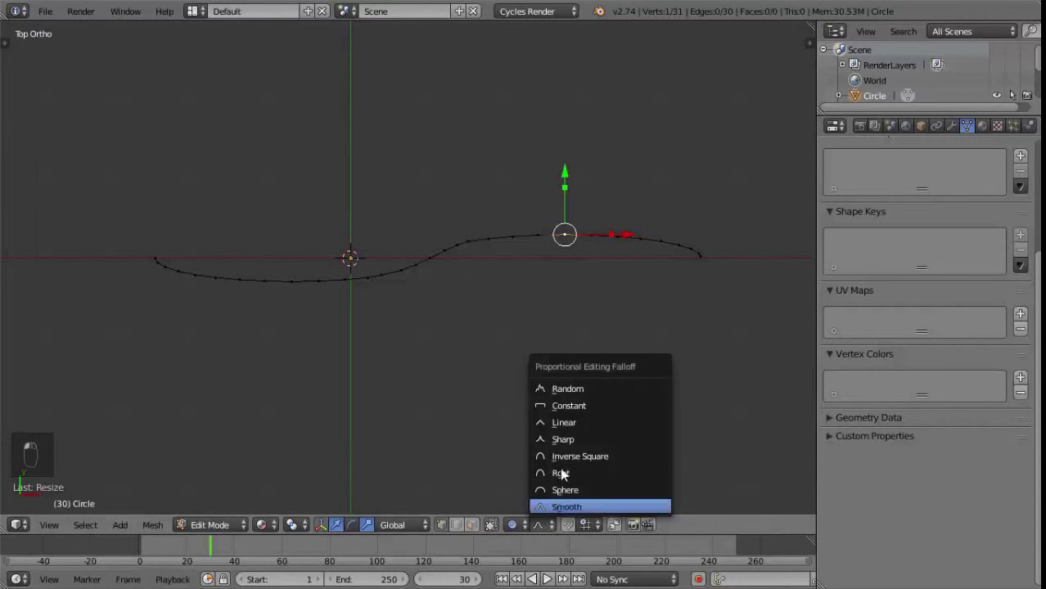
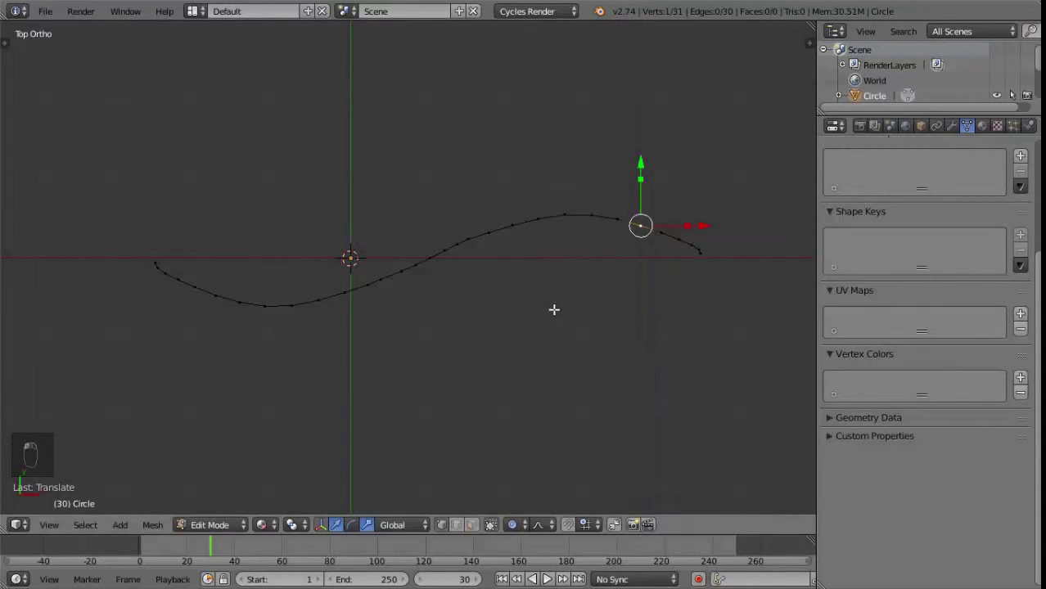
Step: Leave Edit Mode and bring up Alt+C conversion to turn the S-line mesh into a curve
key(Tab)
drag(595, 267, 600, 258)
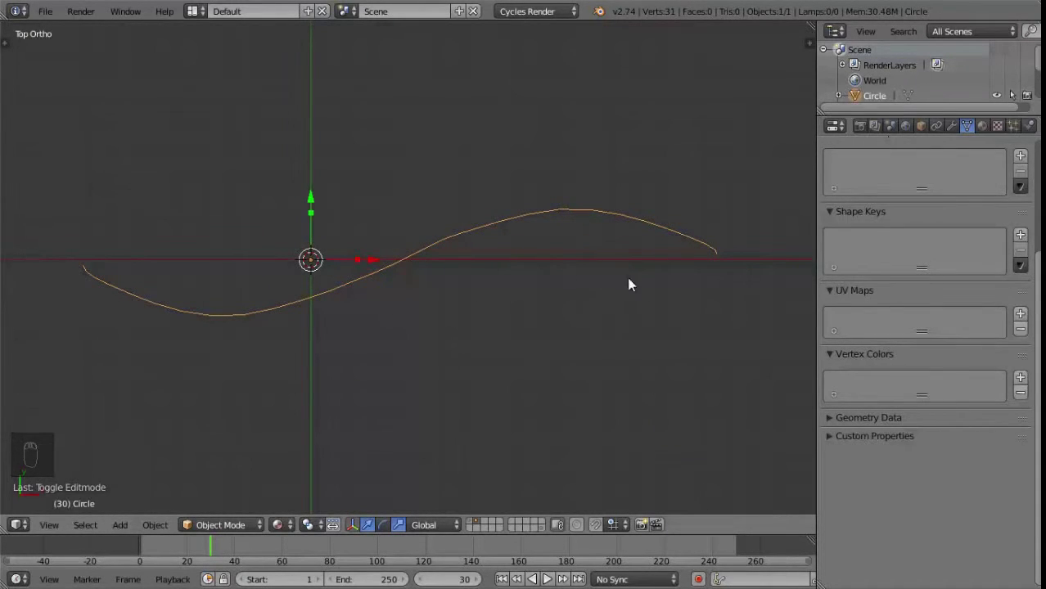
drag(615, 300, 481, 298)
key(alt+c)
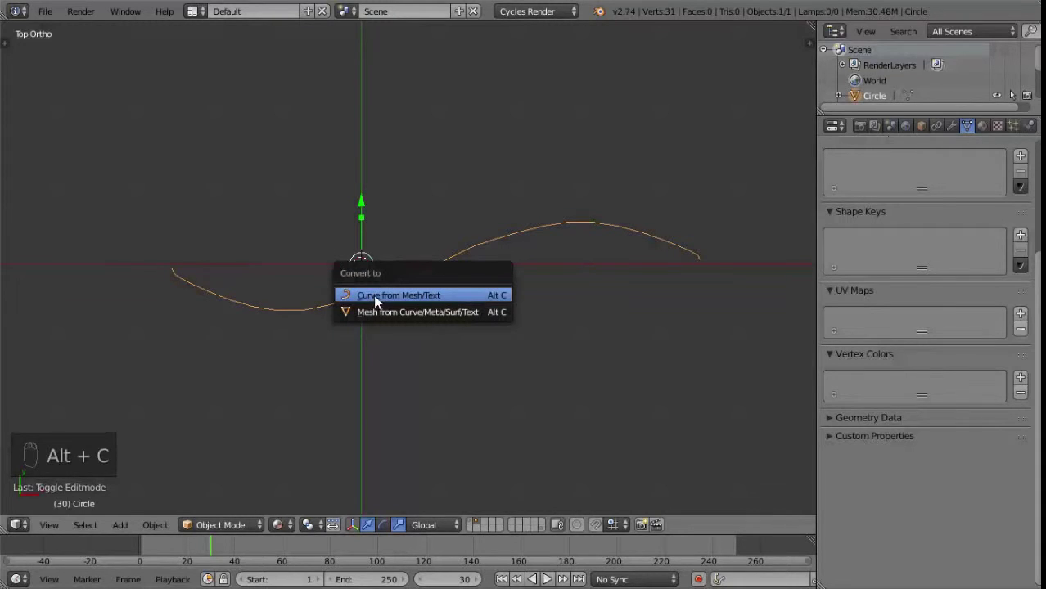
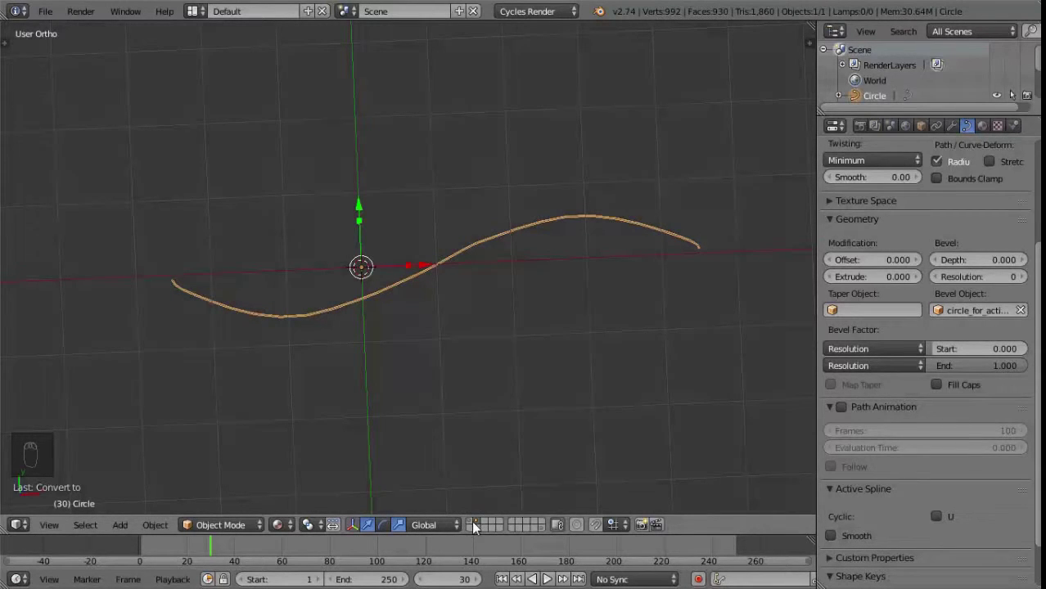
Step: Reveal all objects, go to front view and rotate the S-curve to stand upright
click(477, 523)
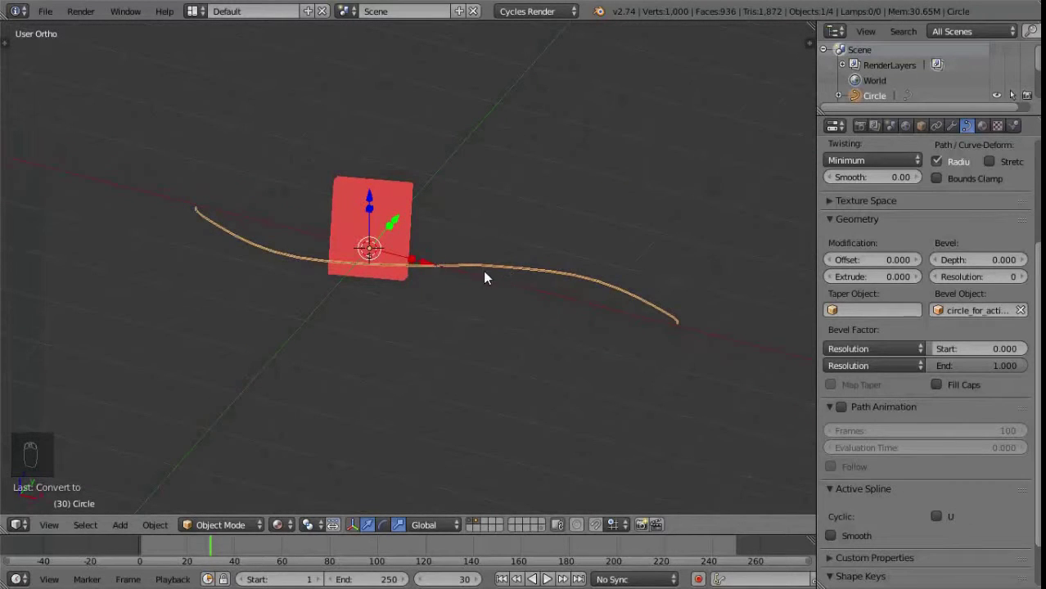
click(207, 552)
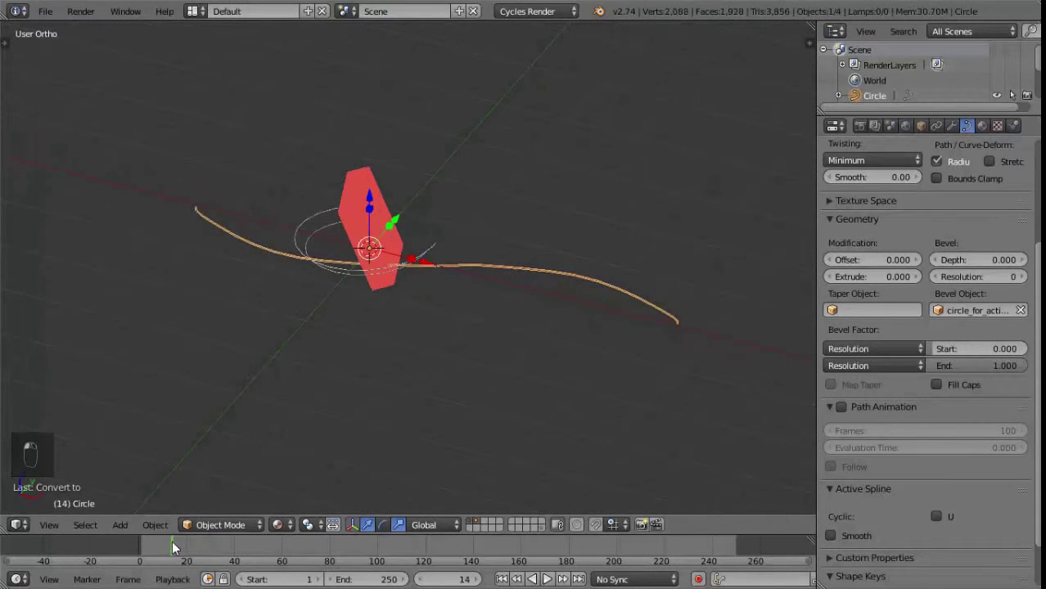
middle_click(527, 300)
key(KP_1)
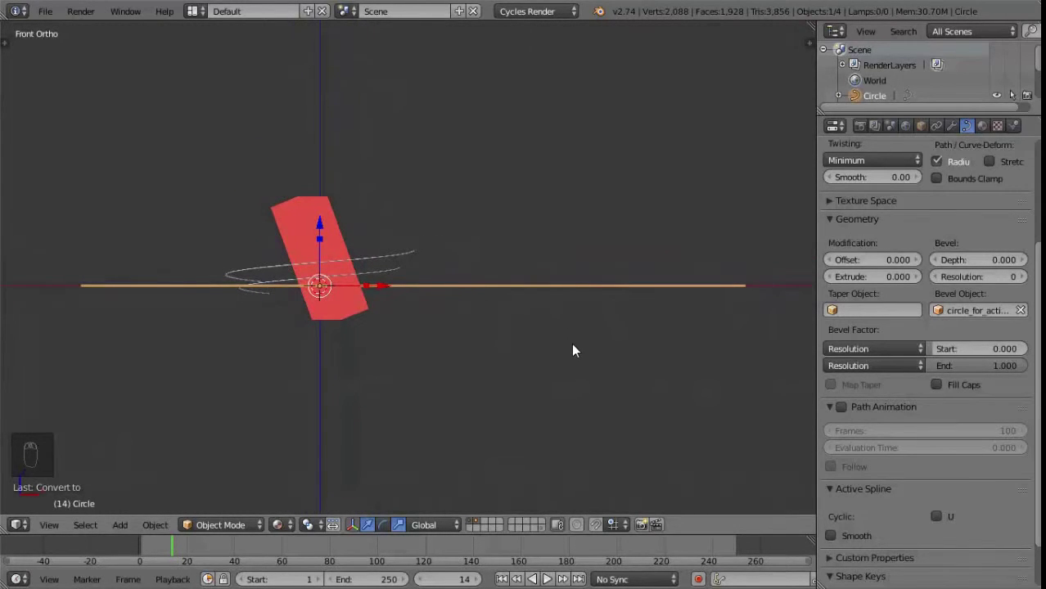
key(r)
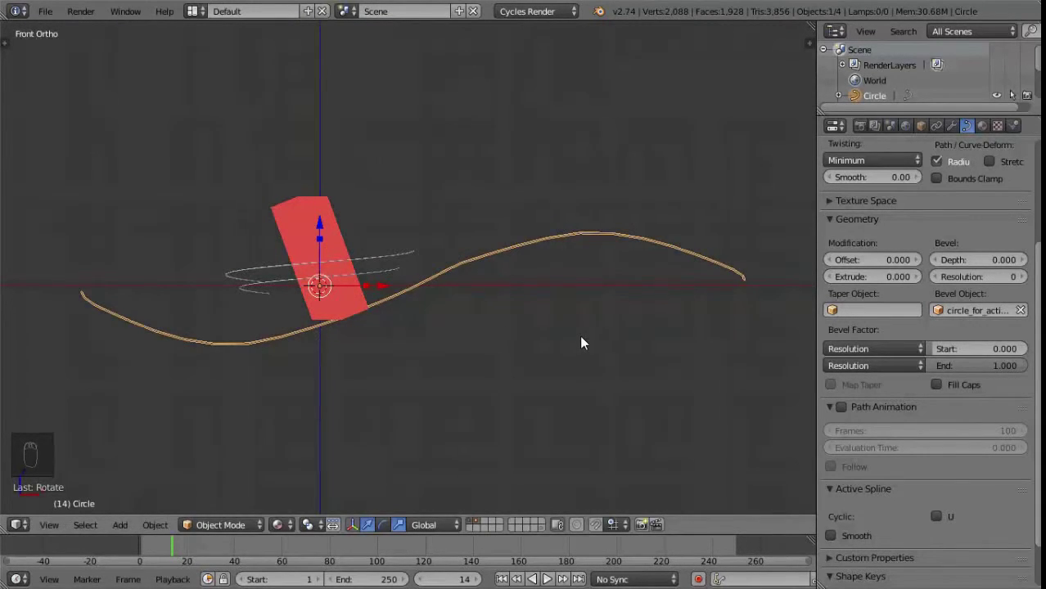
key(r)
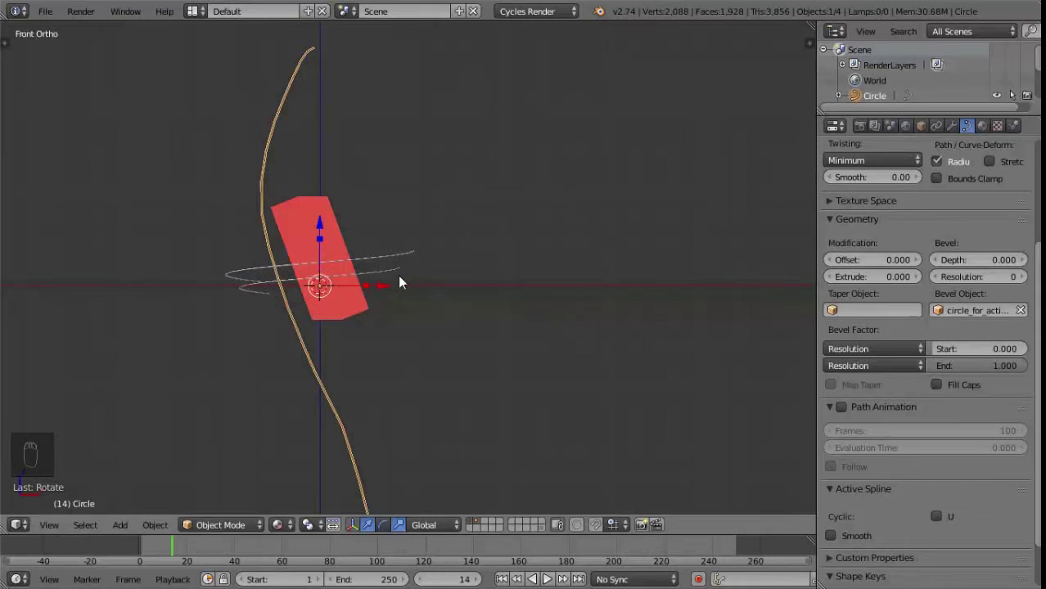
click(395, 290)
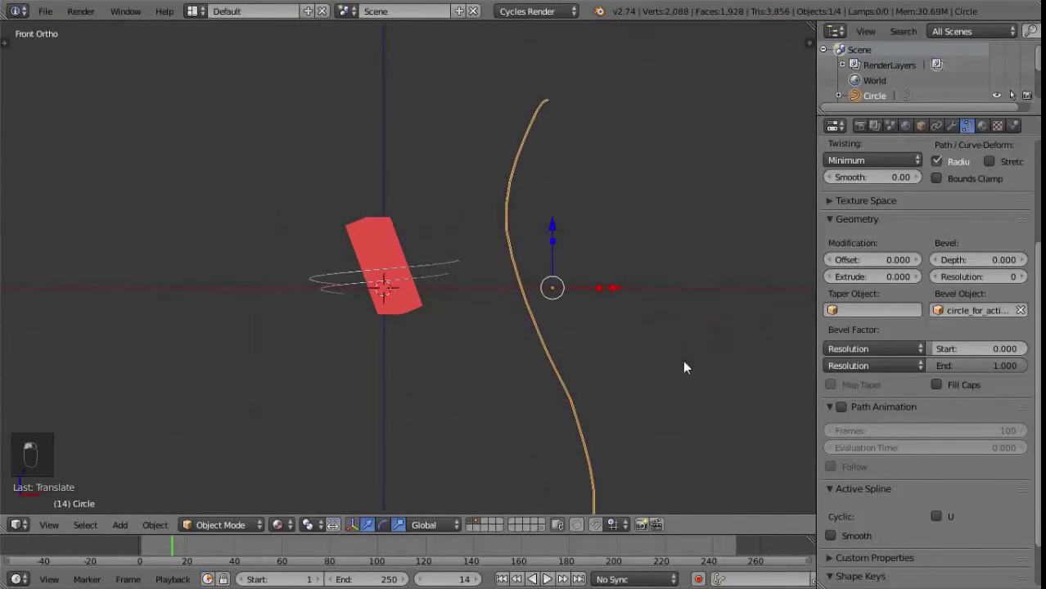
Step: Shrink the upright curve and reposition it beside the red book slab
key(s)
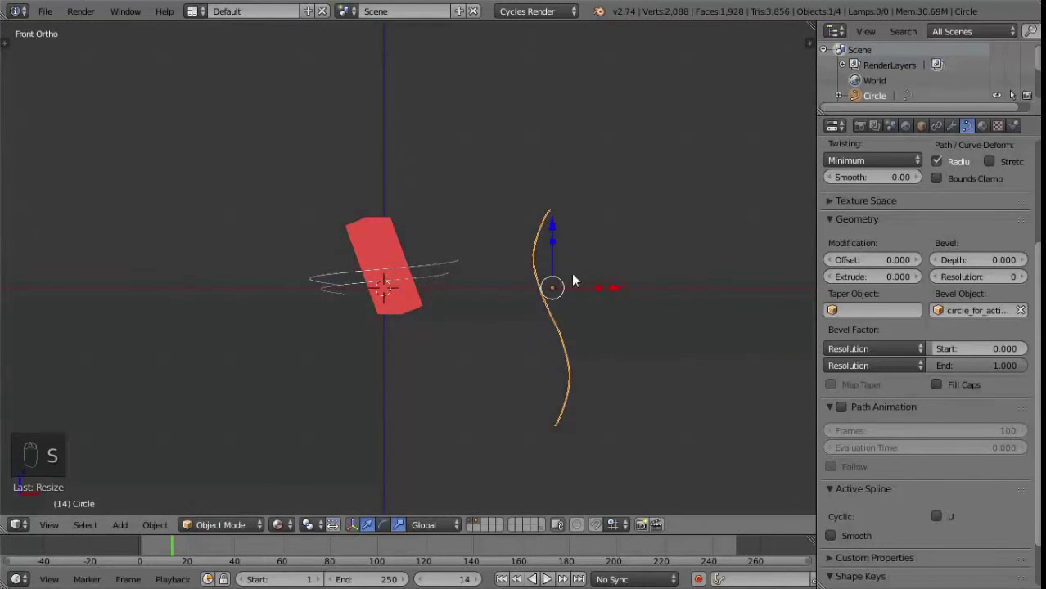
drag(485, 228, 568, 281)
click(584, 238)
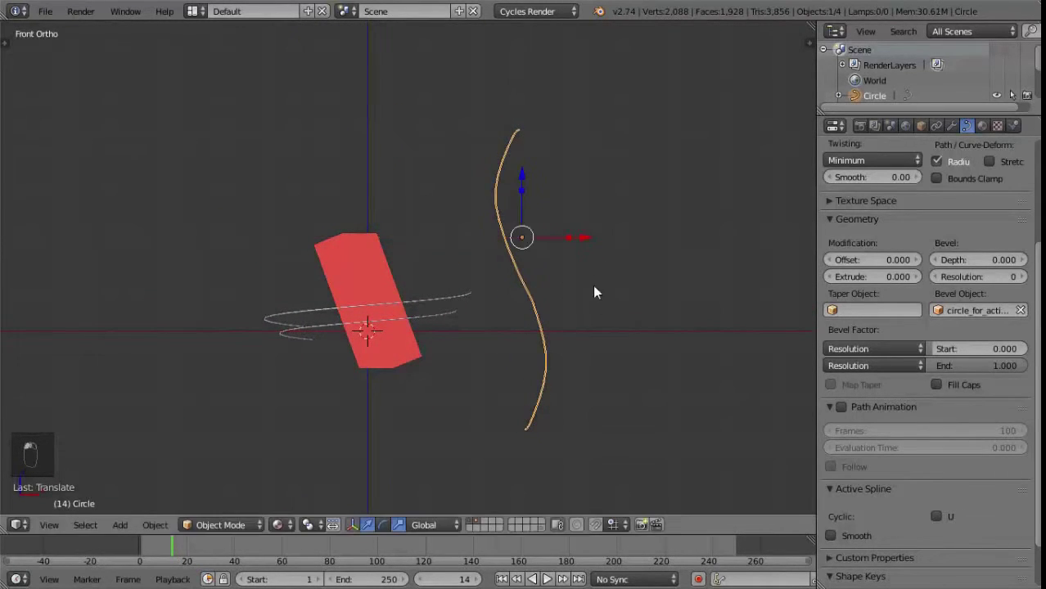
key(s)
click(523, 176)
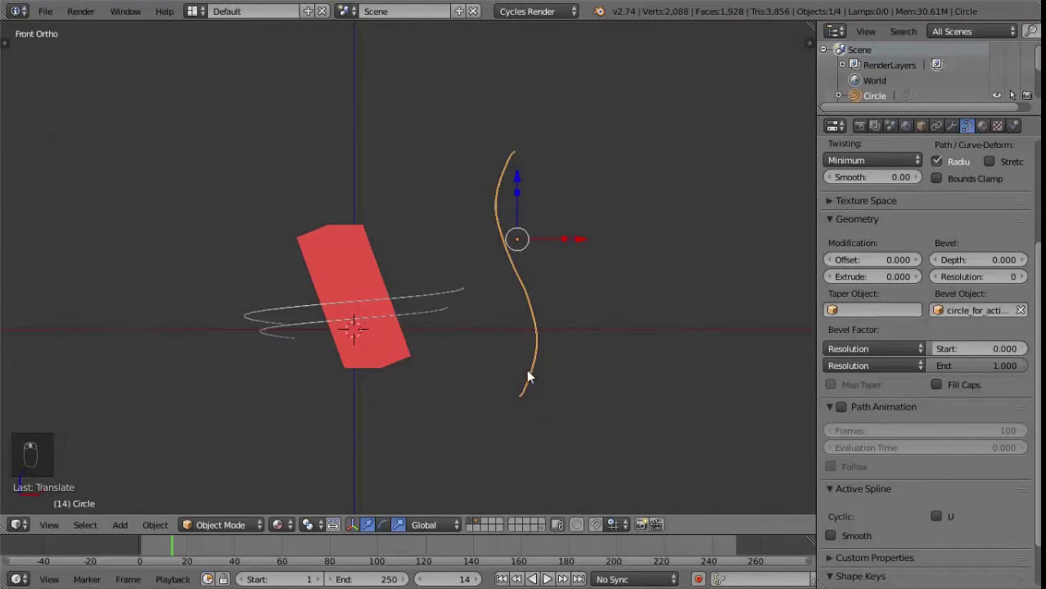
middle_click(216, 475)
drag(170, 552, 845, 298)
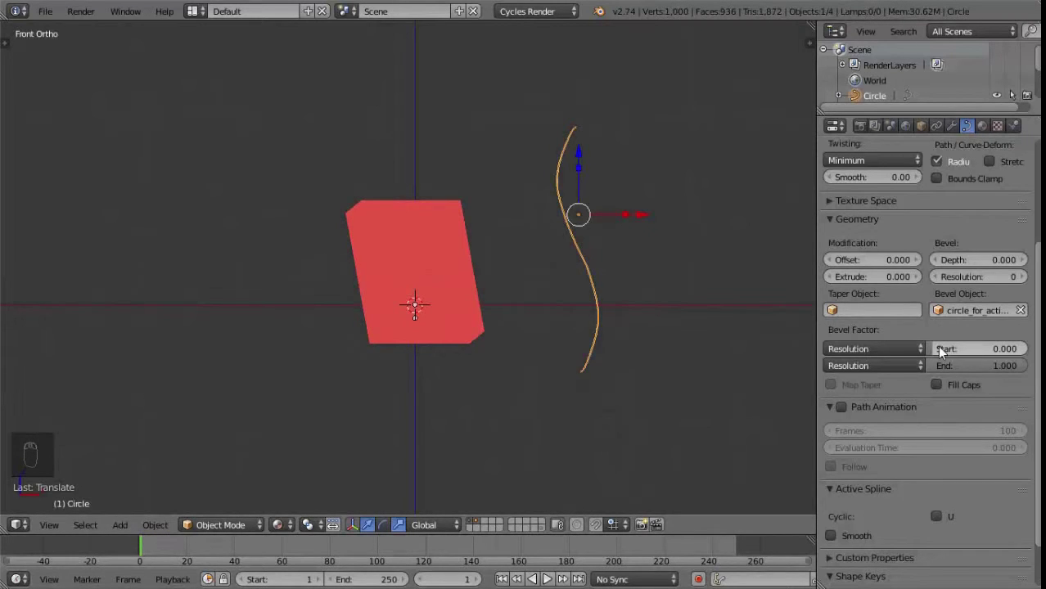
Step: Keyframe bevel start and end at 0 at the first frame and again at frame 10
drag(1022, 365, 989, 367)
key(i)
key(i)
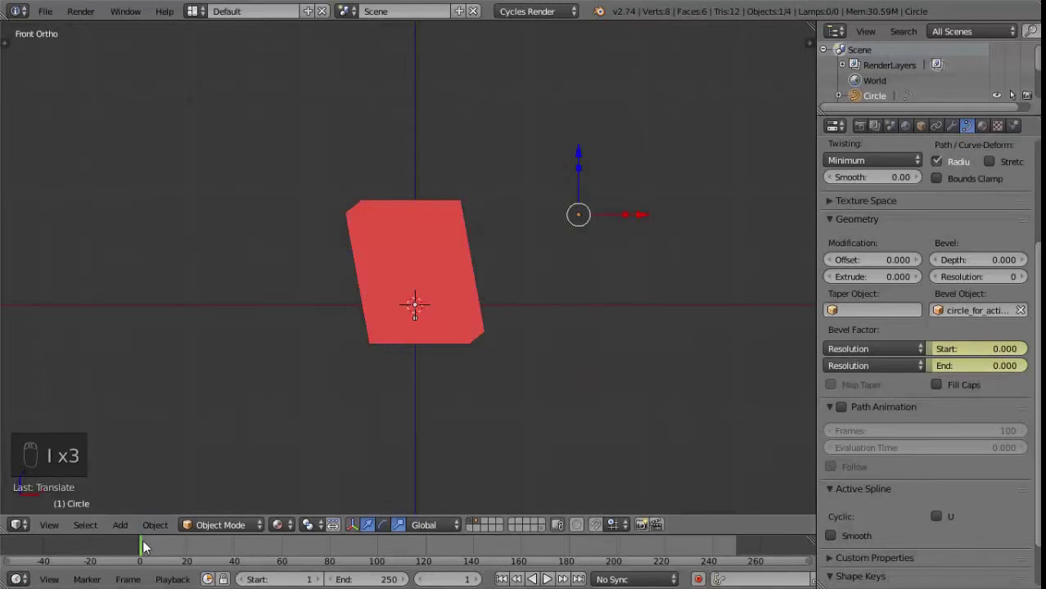
click(155, 544)
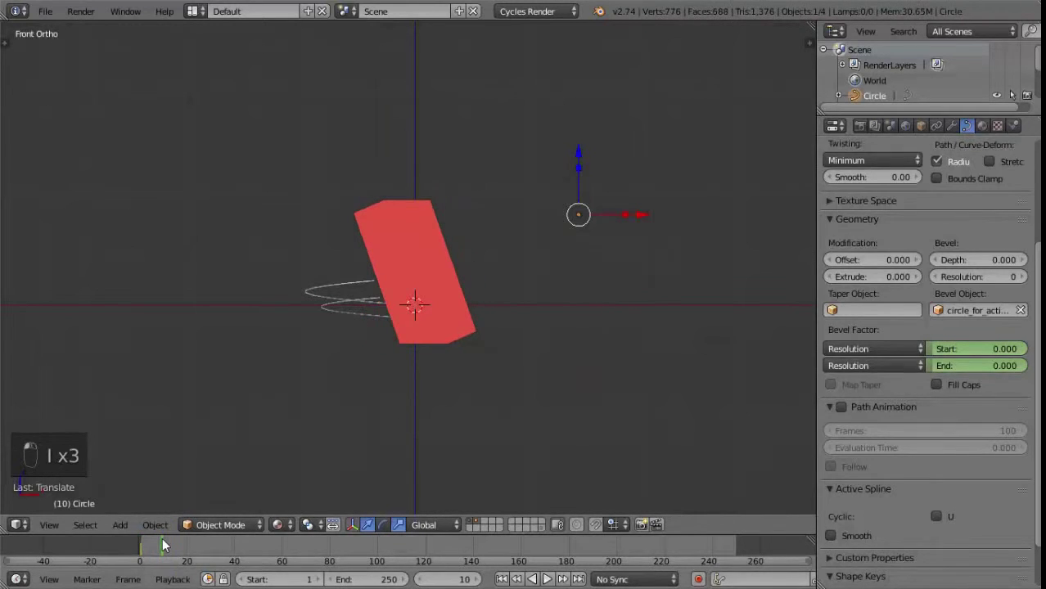
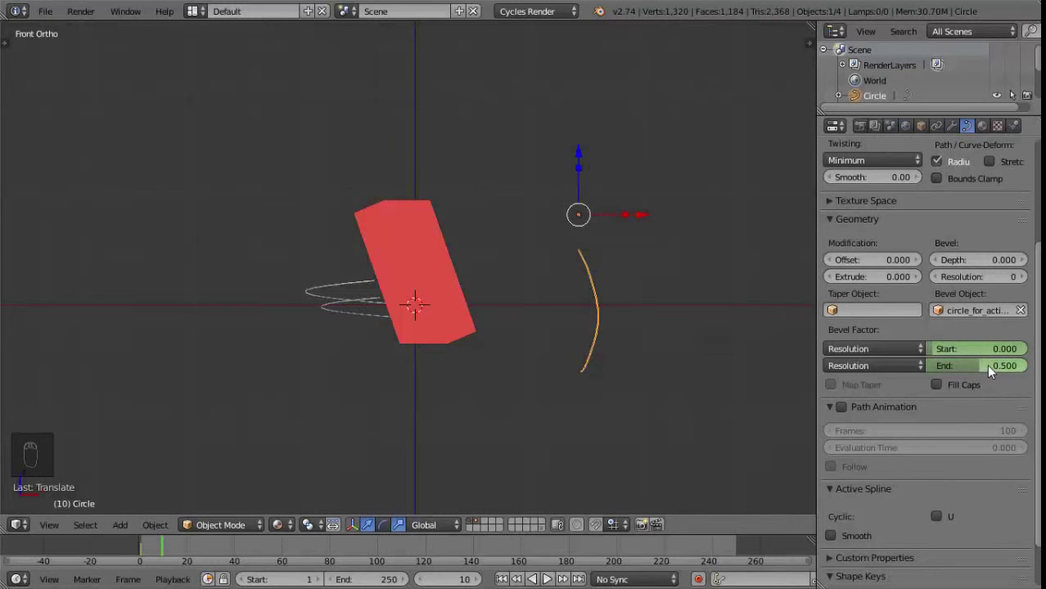
key(i)
key(i)
Step: At frame 20 keyframe Bevel Factor End at 1 so the tube reaches full length
click(171, 545)
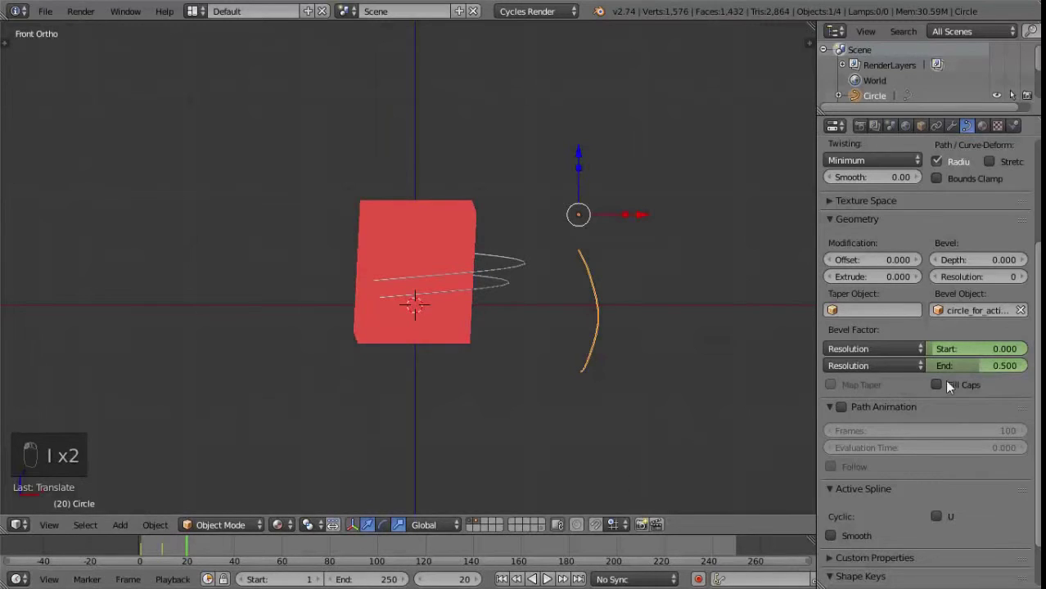
drag(1001, 371, 1014, 373)
key(i)
key(i)
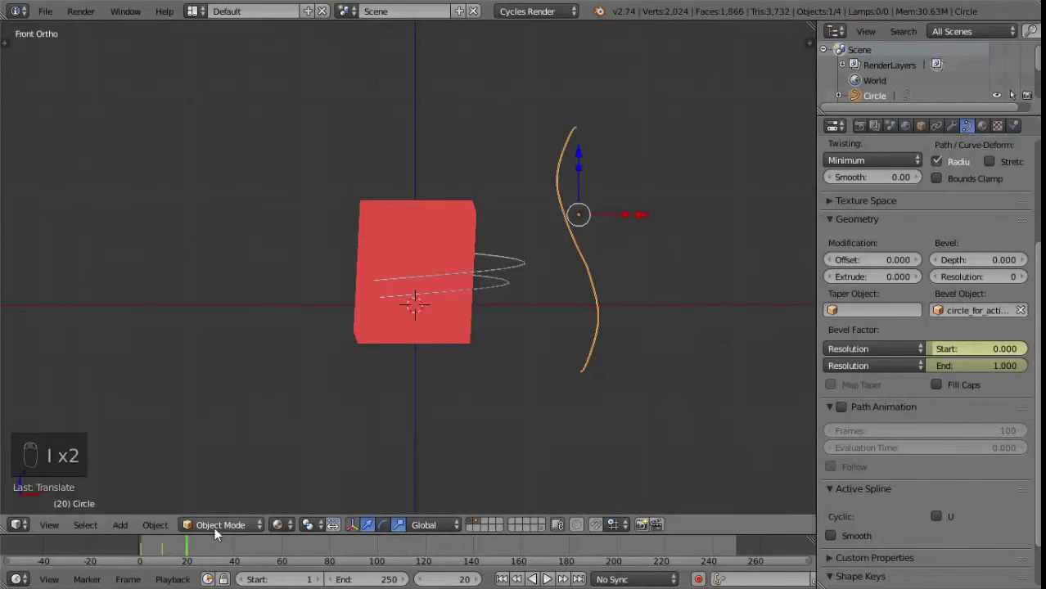
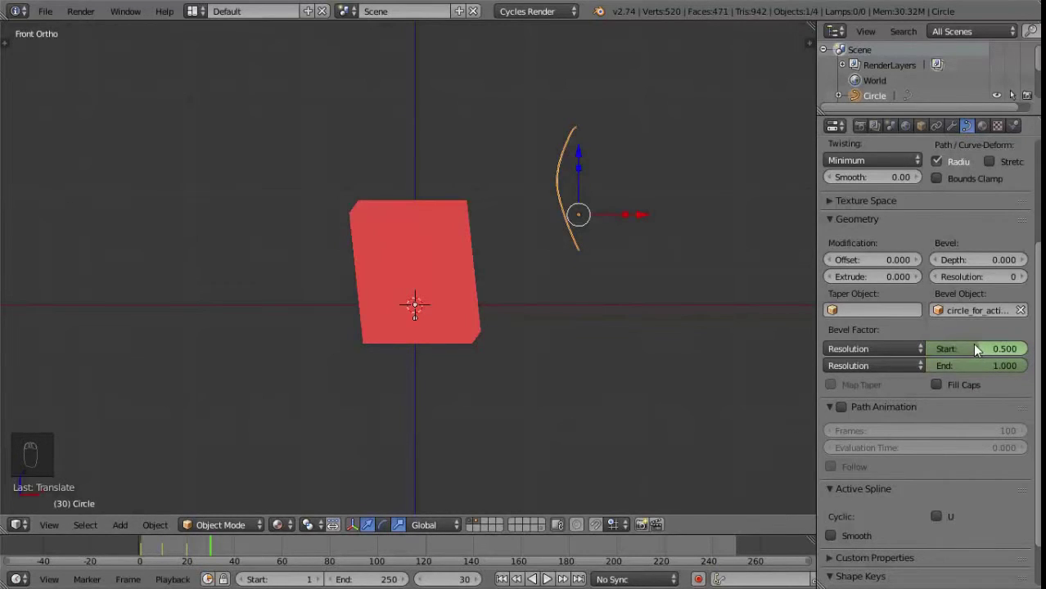
key(i)
key(i)
Step: At a later frame keyframe the bevel start so the tube retracts, then play back with Alt+A
click(227, 546)
click(1000, 353)
key(i)
key(i)
drag(228, 553, 582, 373)
key(alt+a)
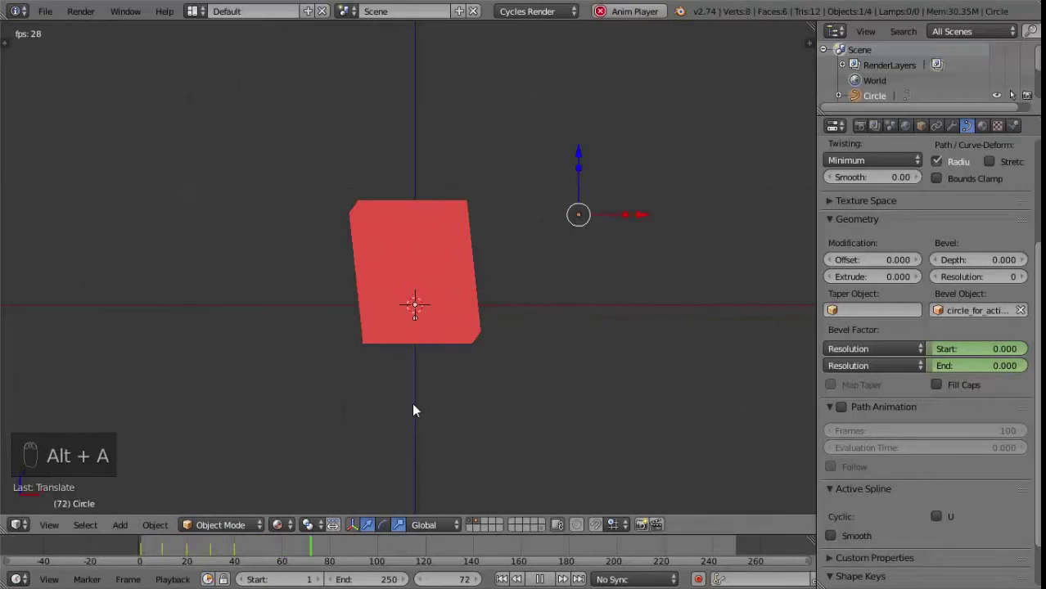
Step: Scrub the timeline to watch the tube grow and retract, then stop at frame 14
click(150, 549)
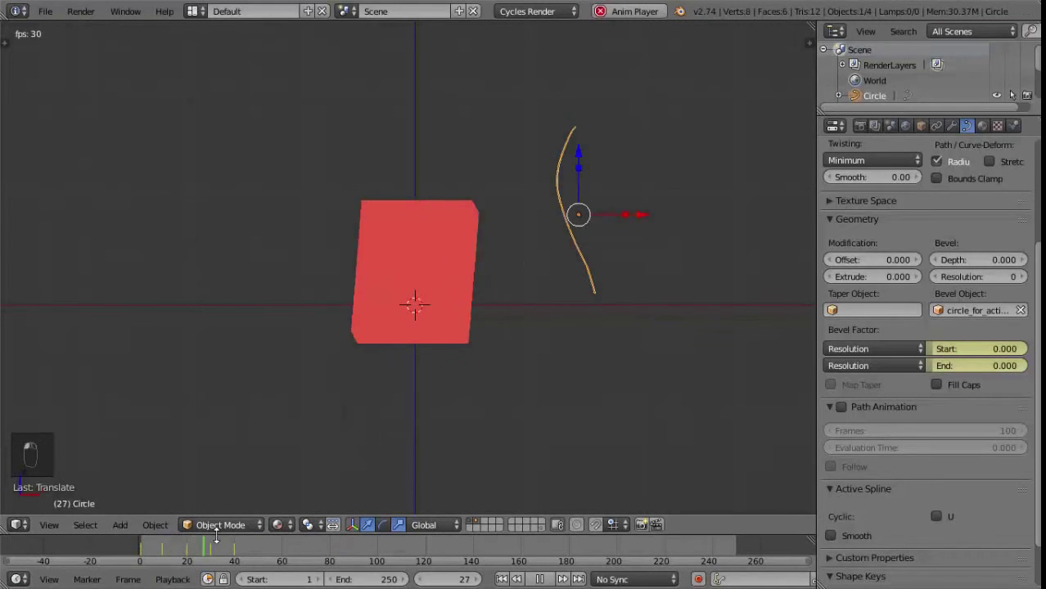
drag(224, 548, 294, 545)
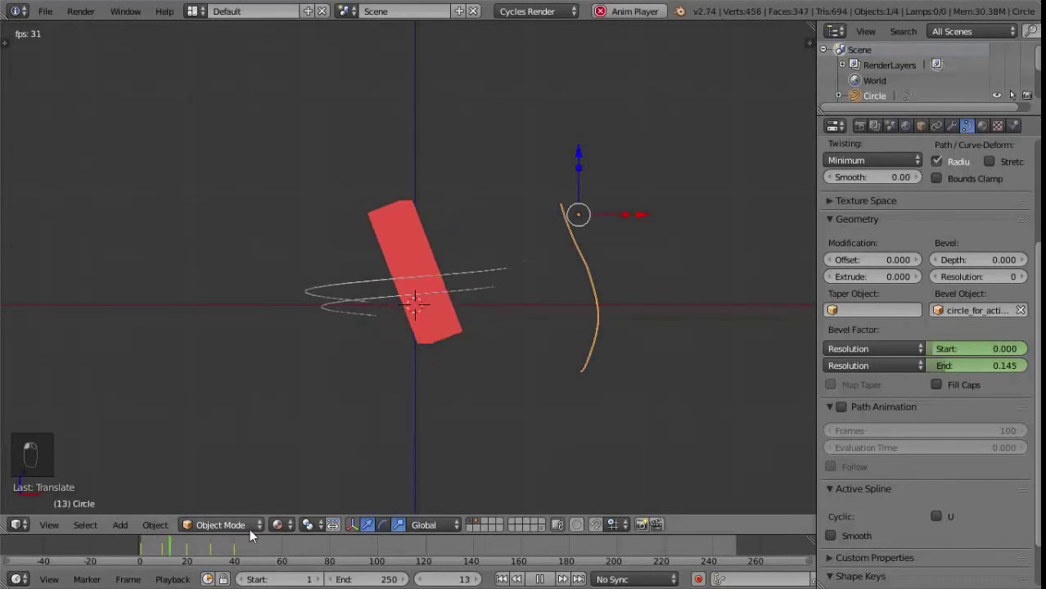
drag(233, 552, 285, 547)
drag(211, 545, 504, 408)
key(Escape)
click(153, 549)
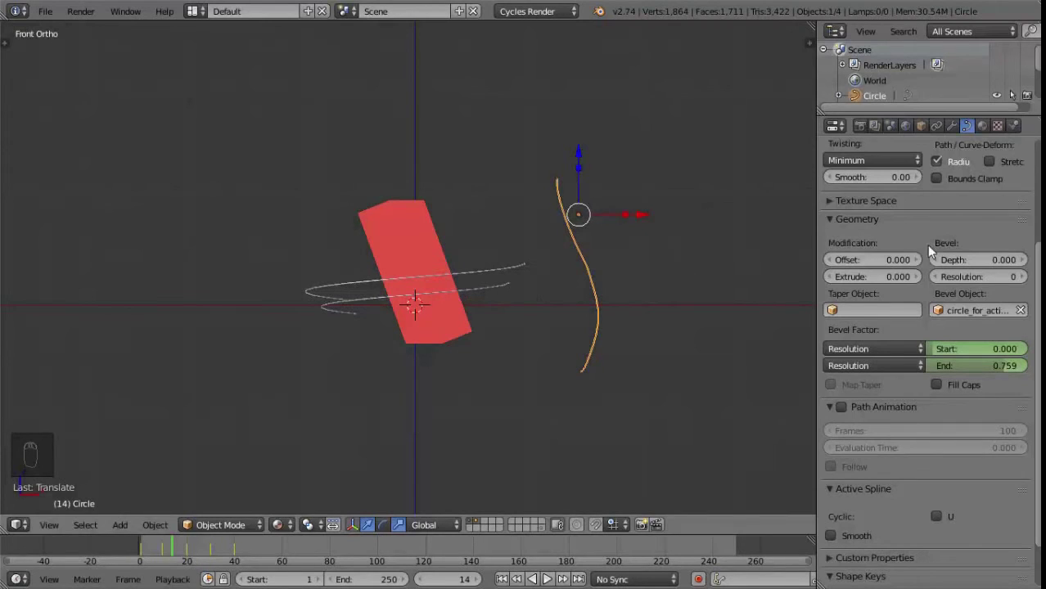
Step: Show action_line_mat Emission material and switch the viewport to Rendered shading preview
drag(991, 133, 650, 323)
drag(646, 317, 283, 528)
drag(283, 529, 393, 394)
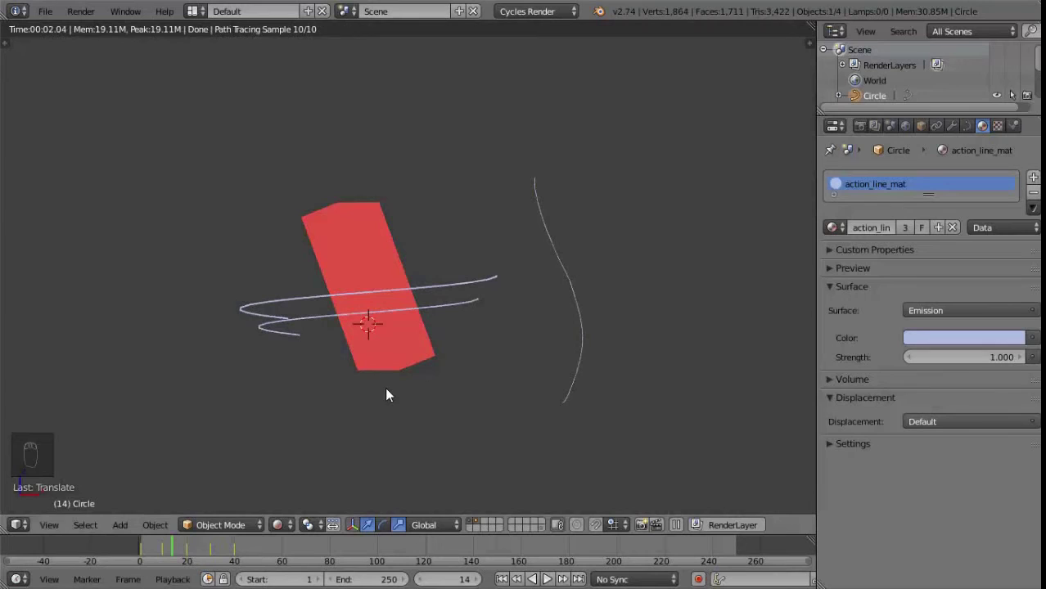